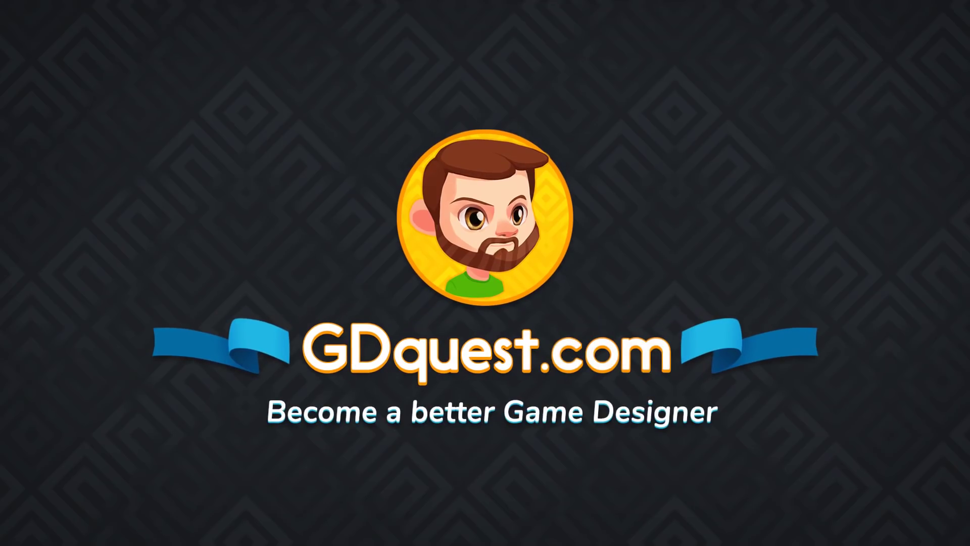
- Paint a grass patch right of the Ground map and a mushroom below it
click(57, 99)
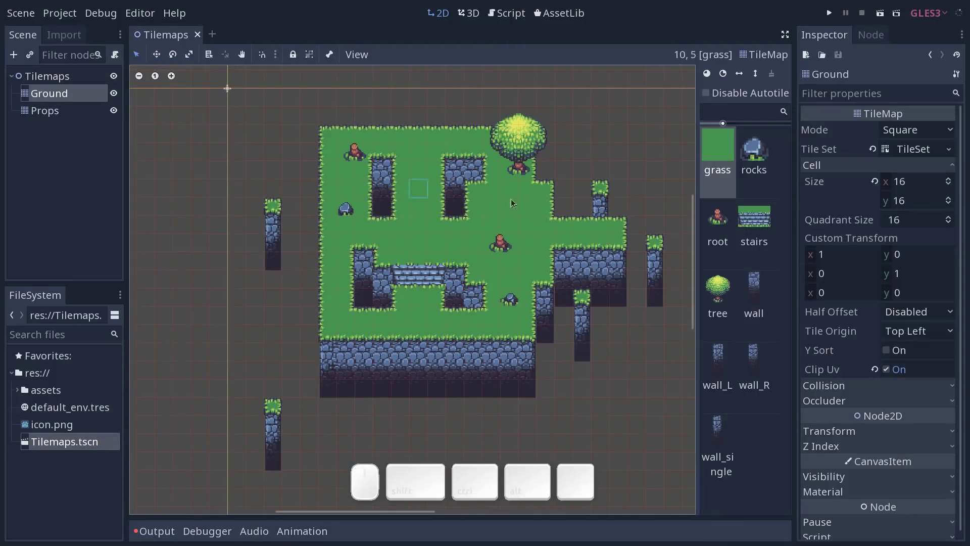
click(918, 151)
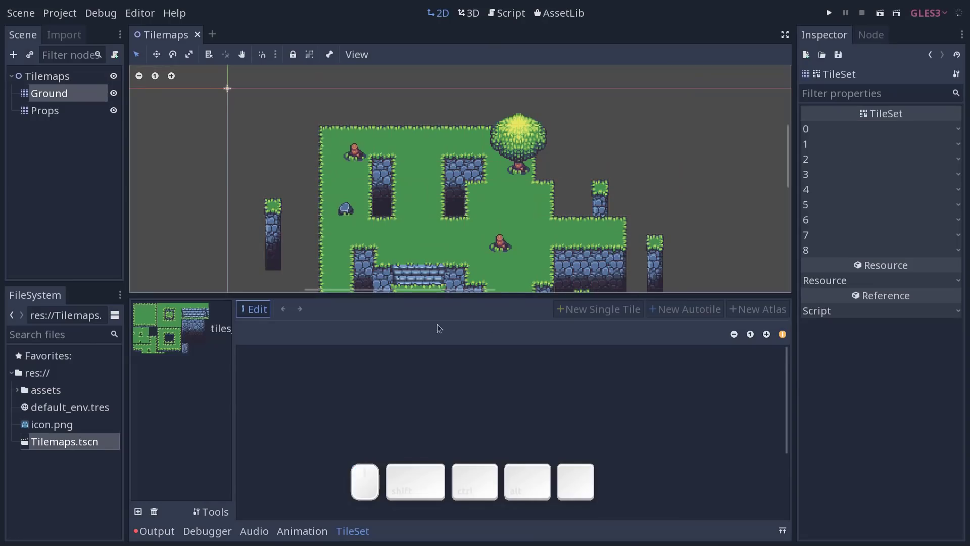
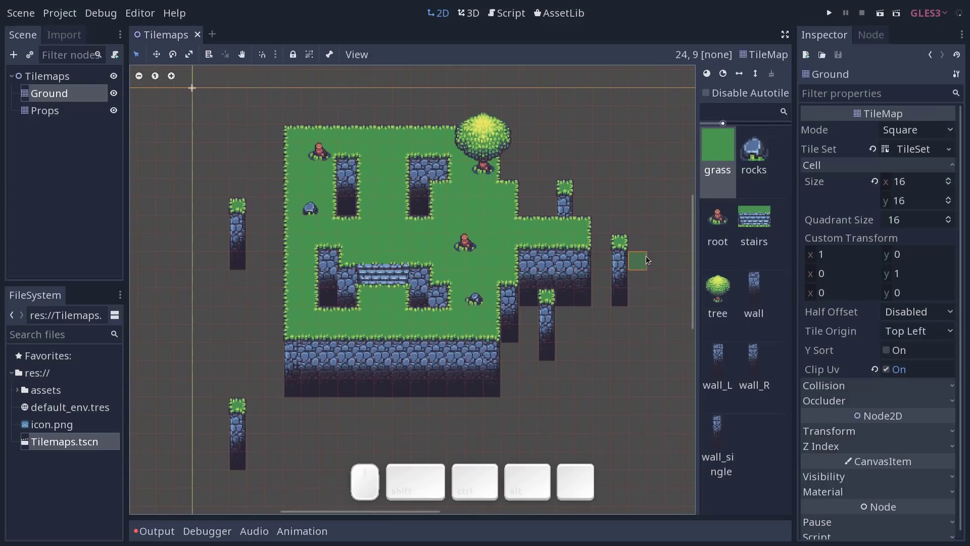
middle_click(642, 268)
drag(578, 153, 627, 284)
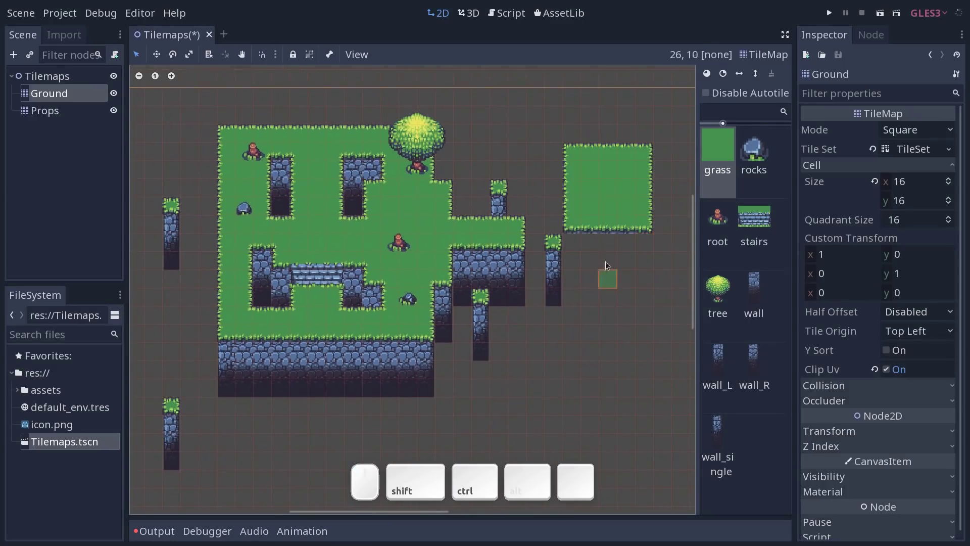
drag(596, 242, 667, 308)
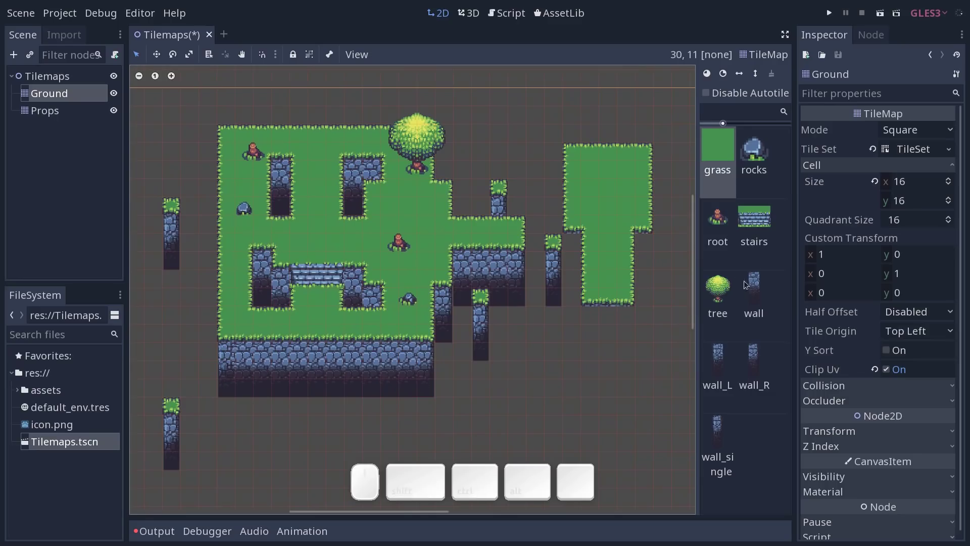
click(722, 228)
click(547, 354)
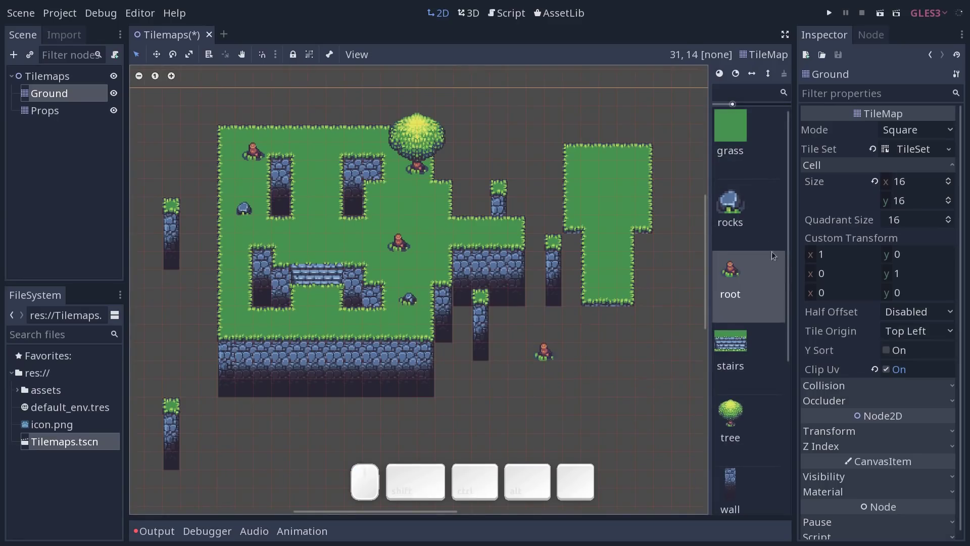
- Select the rocks tile to view its variants, then start a new empty scene
click(747, 218)
click(771, 341)
drag(738, 340, 750, 344)
click(737, 343)
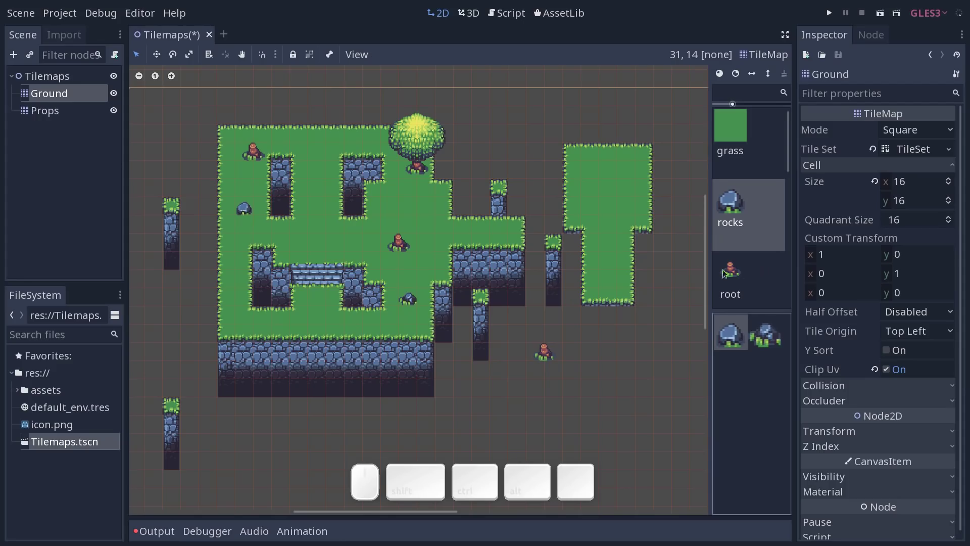
click(173, 40)
click(415, 284)
click(97, 94)
- Rename the root node to Scene and add a TileMap child node
click(82, 77)
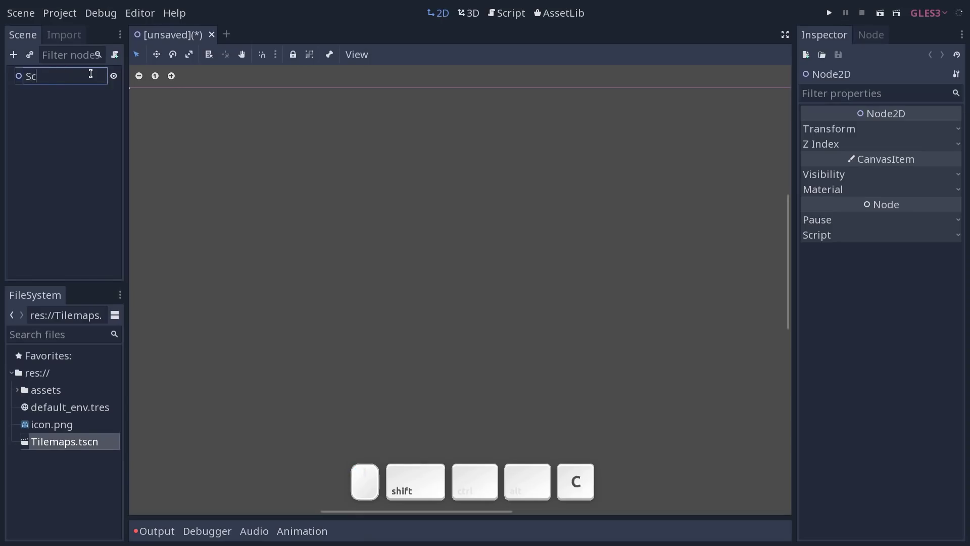
key(shift+Return)
key(ctrl+a)
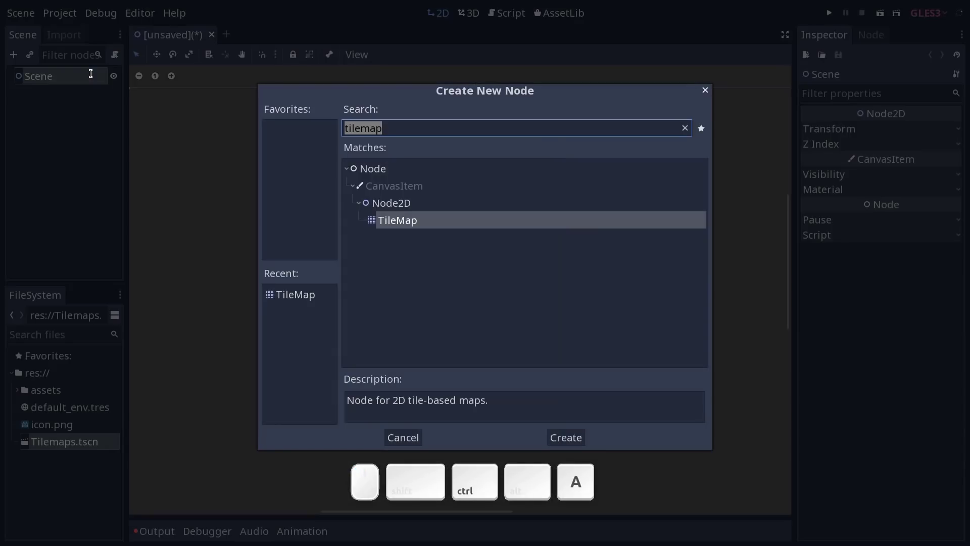
key(Return)
click(84, 103)
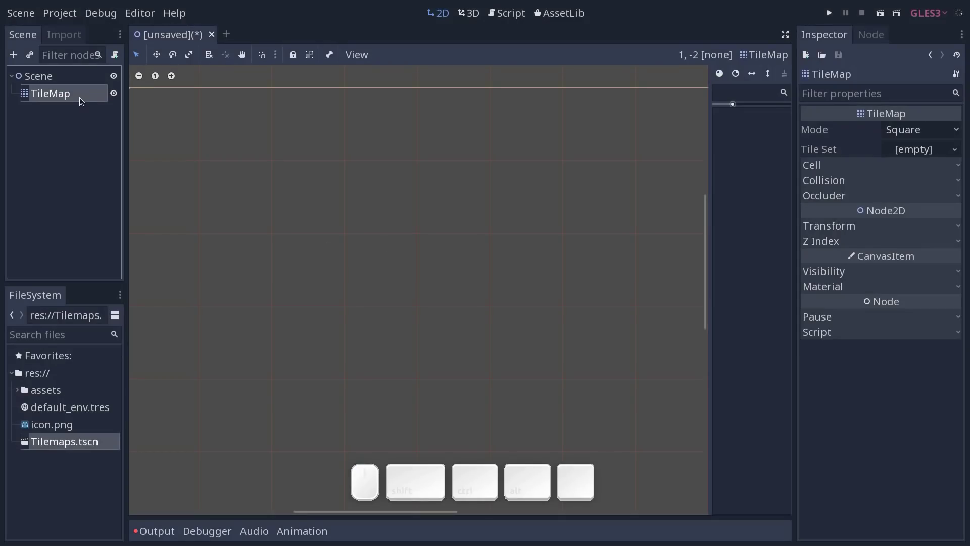
- Assign a New TileSet to the TileMap and open it in an enlarged tileset editor
click(387, 200)
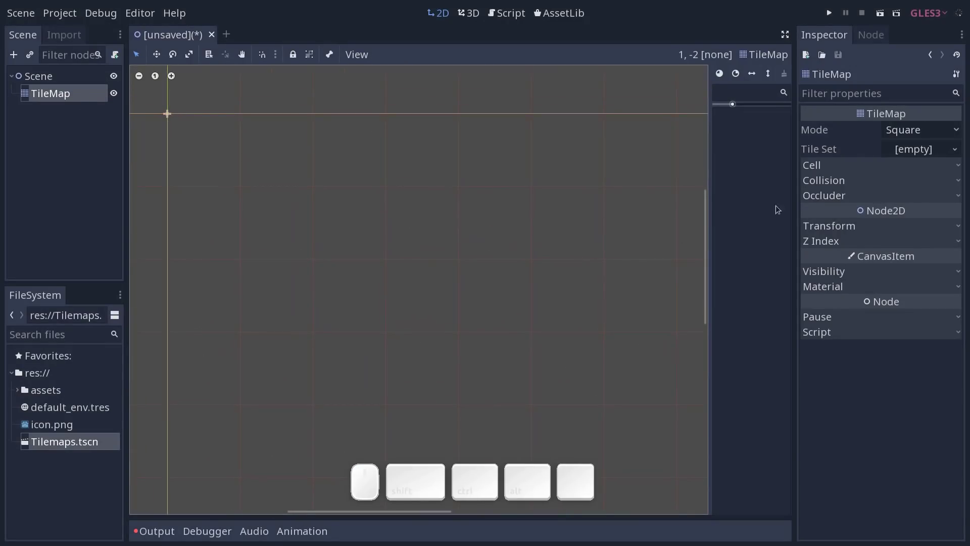
click(920, 152)
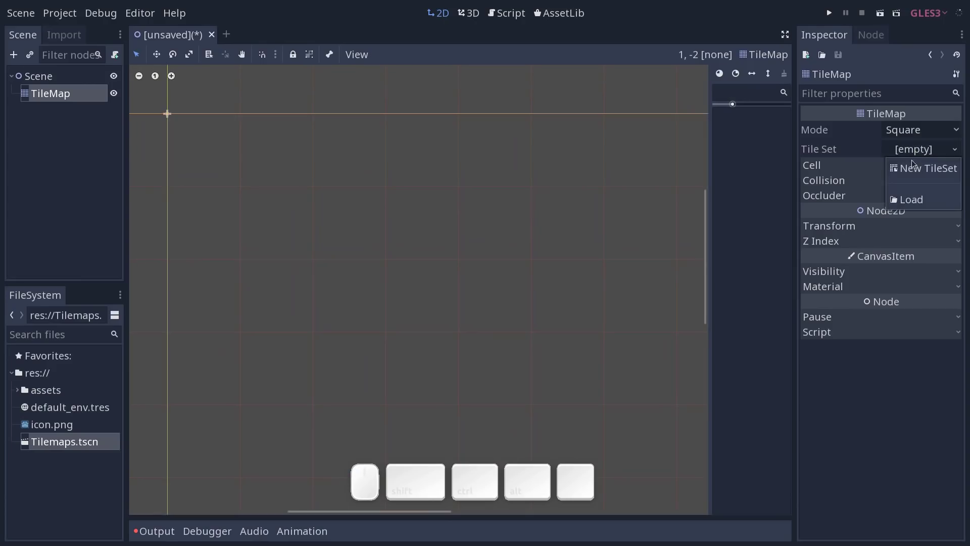
click(914, 172)
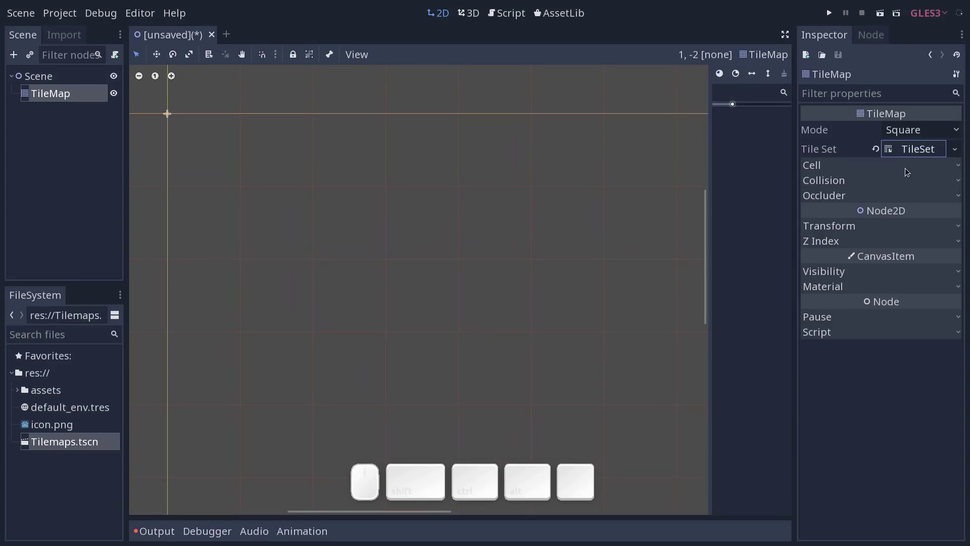
click(917, 152)
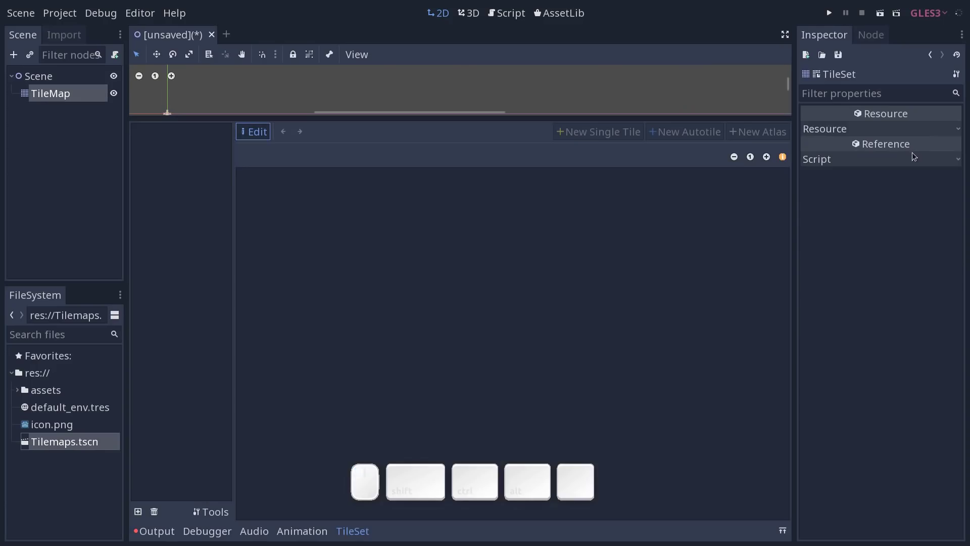
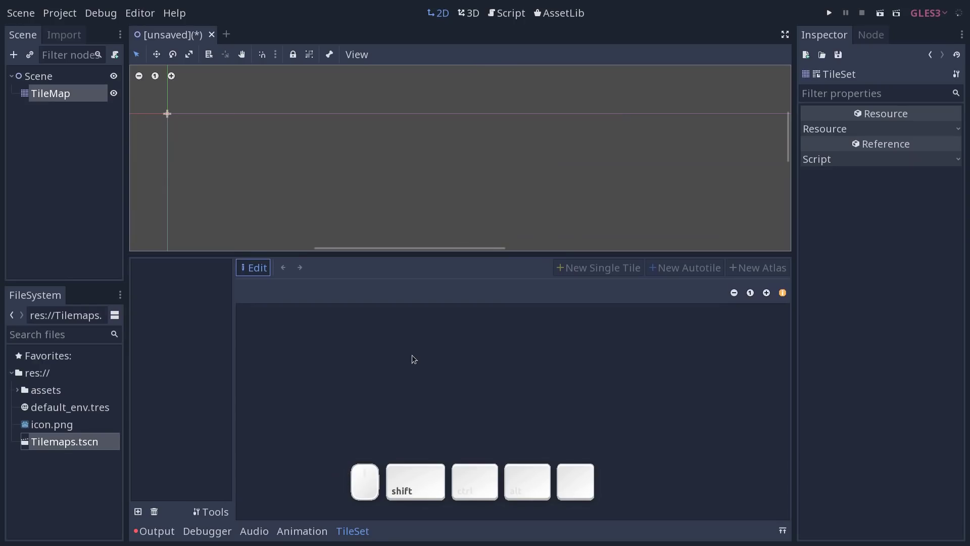
key(shift+F12)
key(shift+F12)
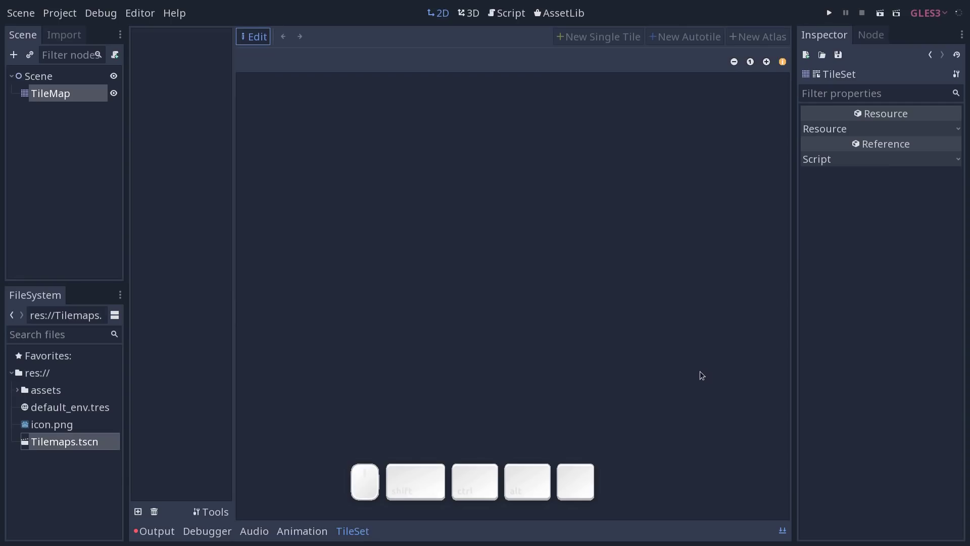
- Add assets/tiles_topdown.png as a texture in the TileSet
key(F9)
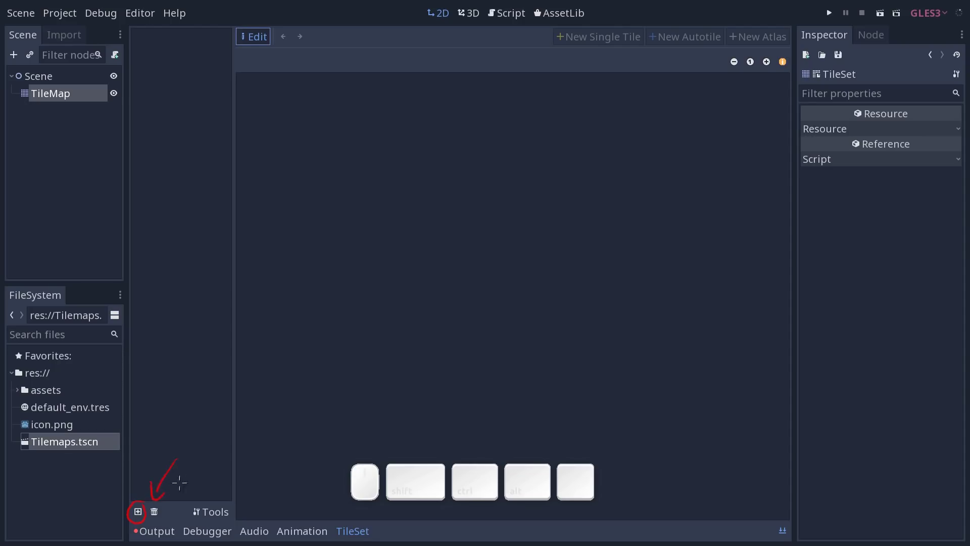
key(shift+F9)
click(141, 516)
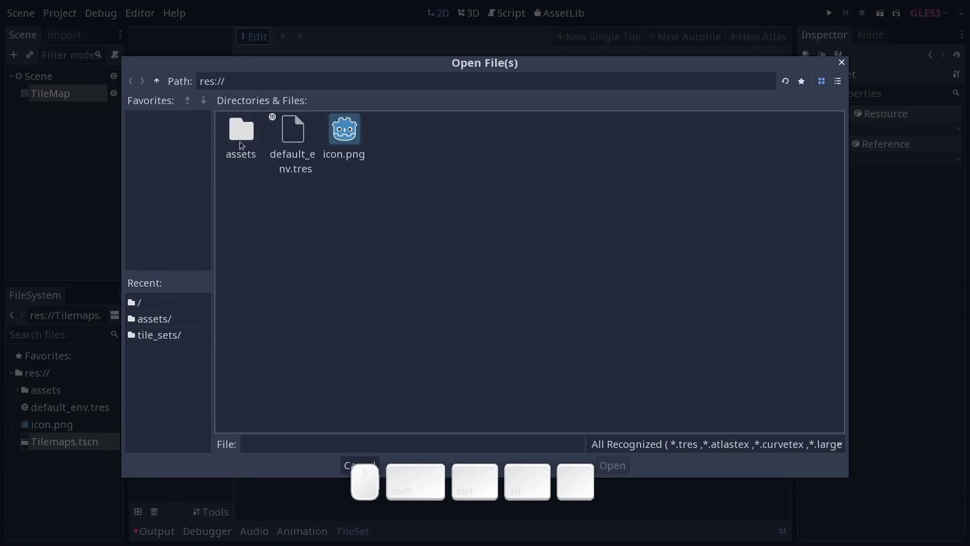
click(246, 141)
click(249, 146)
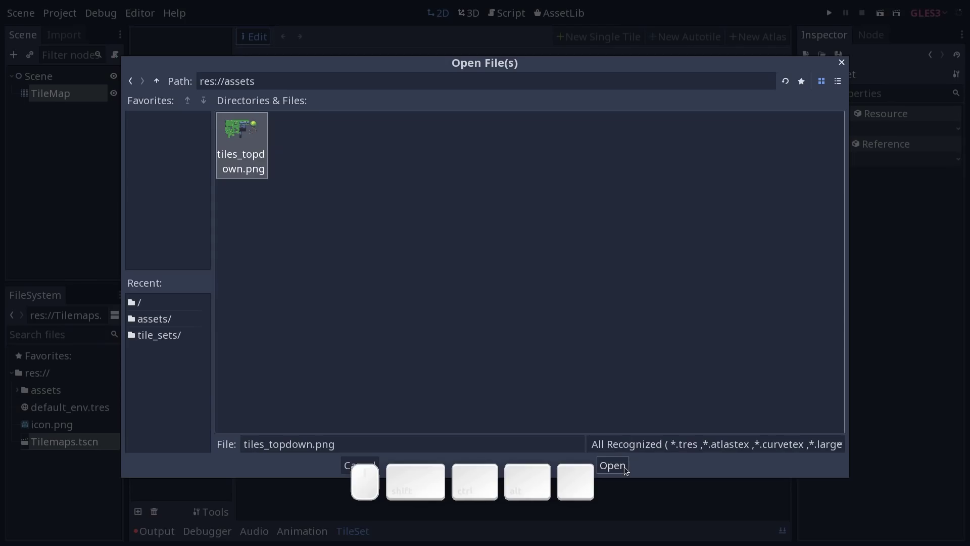
click(621, 469)
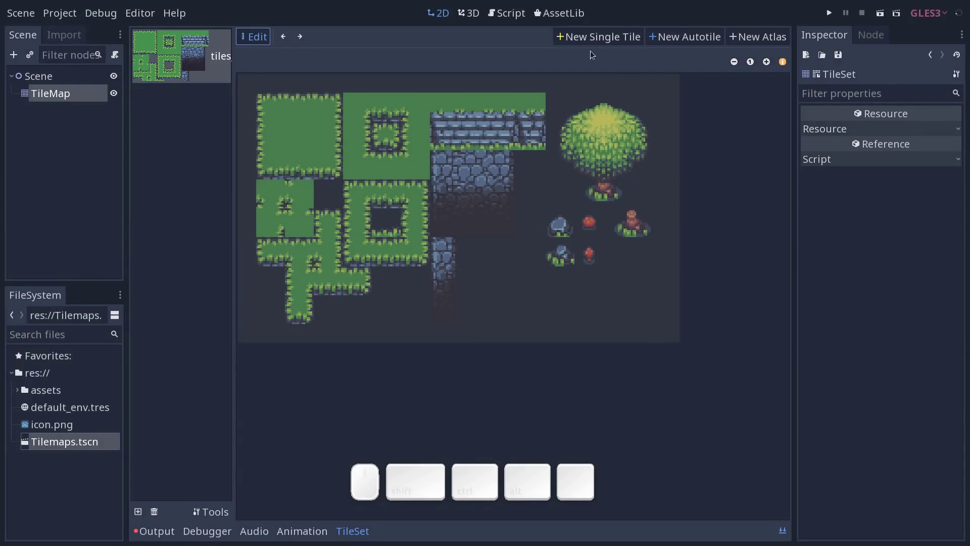
- Mark a test grass tile region on the sheet and enable grid snapping
click(602, 41)
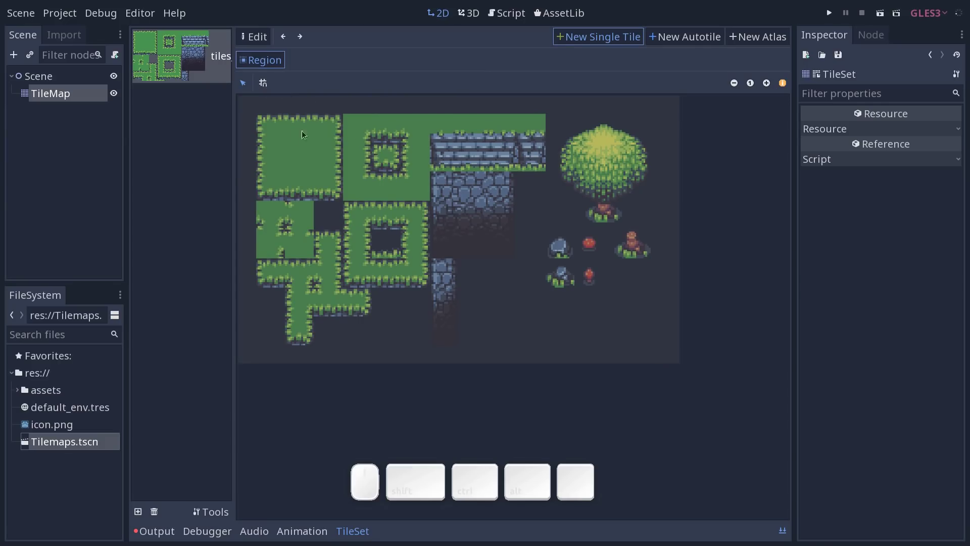
drag(283, 140, 331, 198)
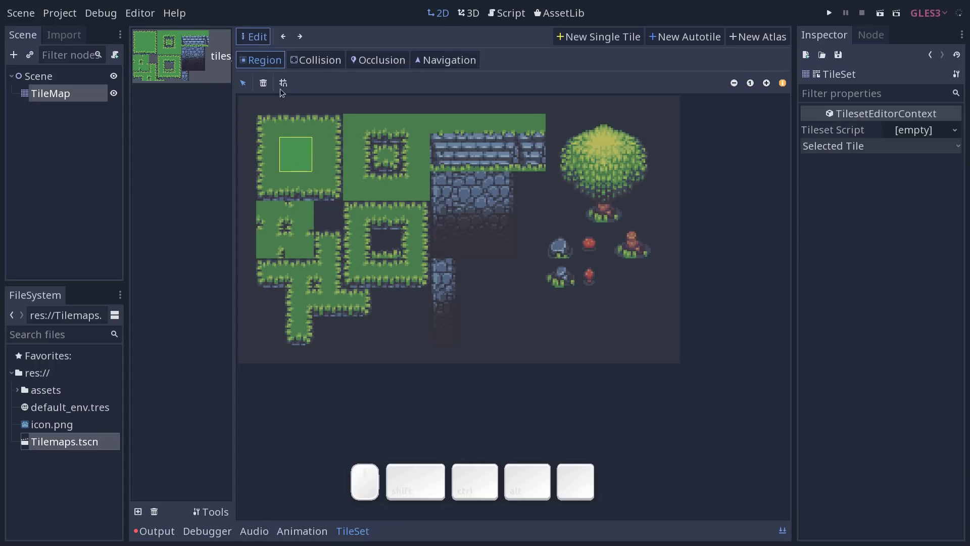
click(284, 89)
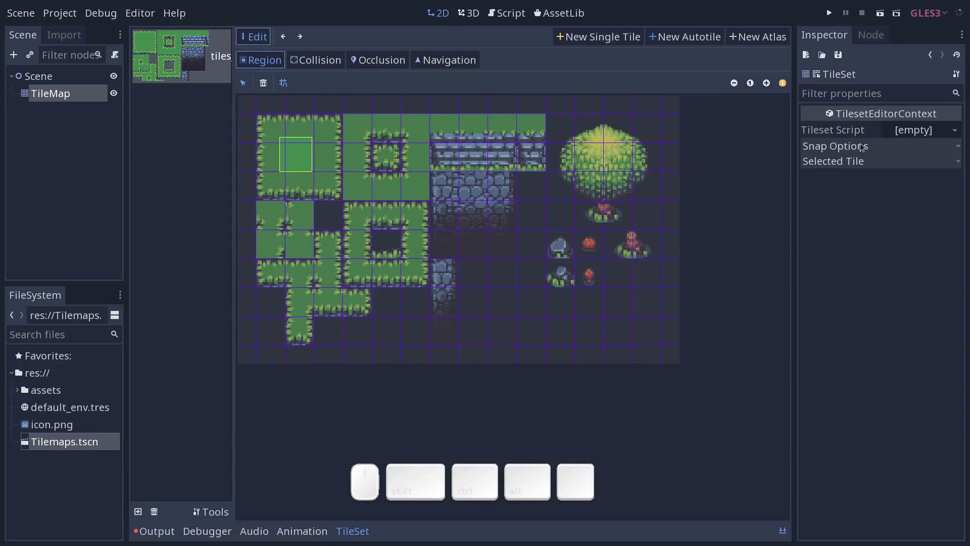
- Set the snap step to 16 by 16 pixels, then remove the test tile region
click(864, 145)
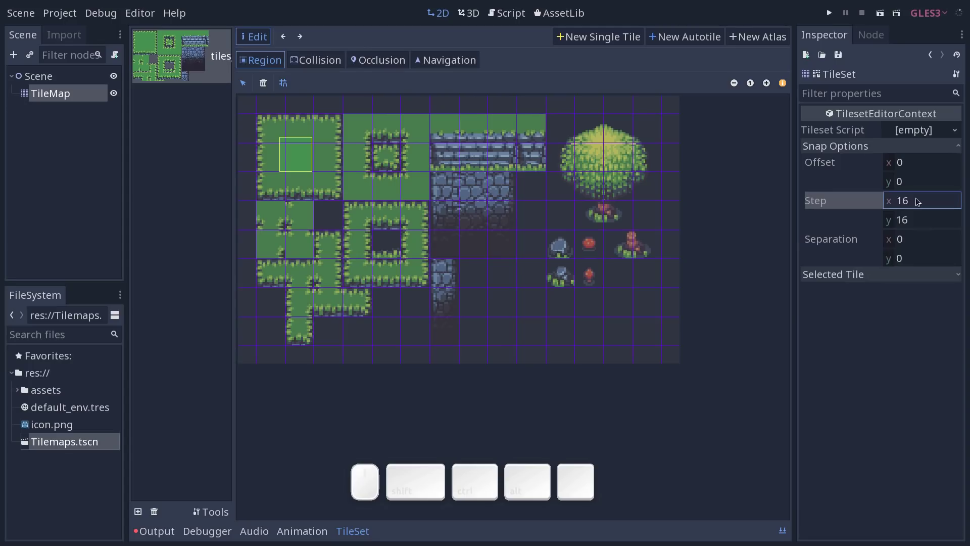
click(916, 221)
click(922, 205)
key(Tab)
key(Return)
key(shift+Tab)
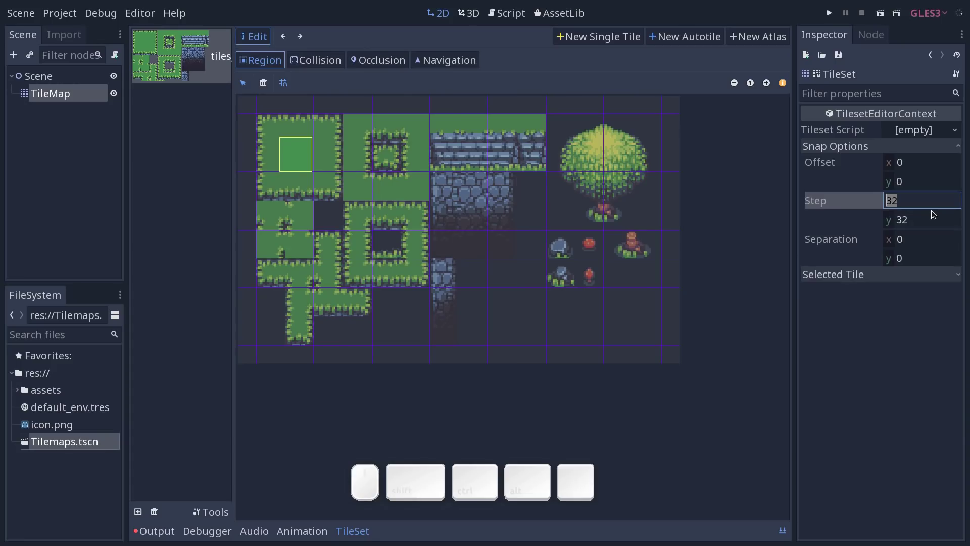
key(Tab)
key(Return)
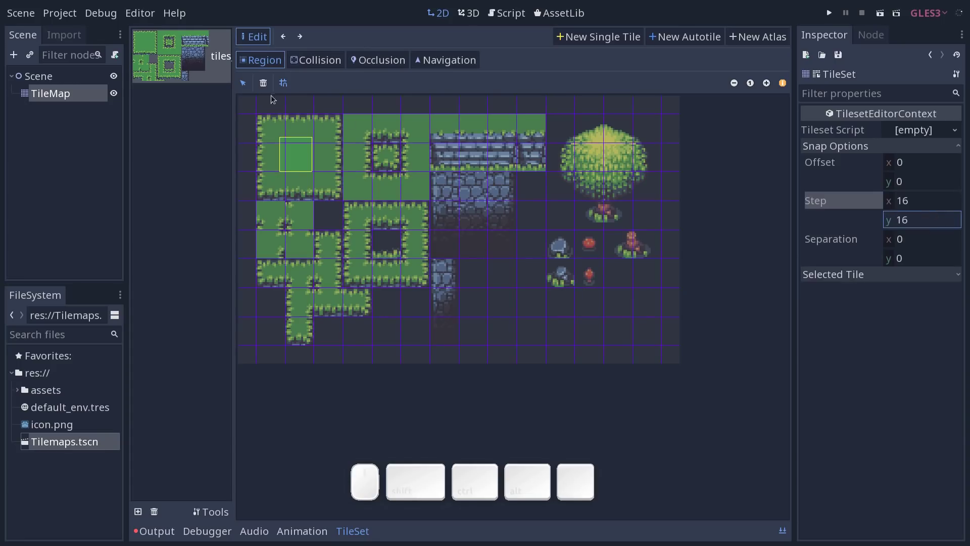
click(299, 143)
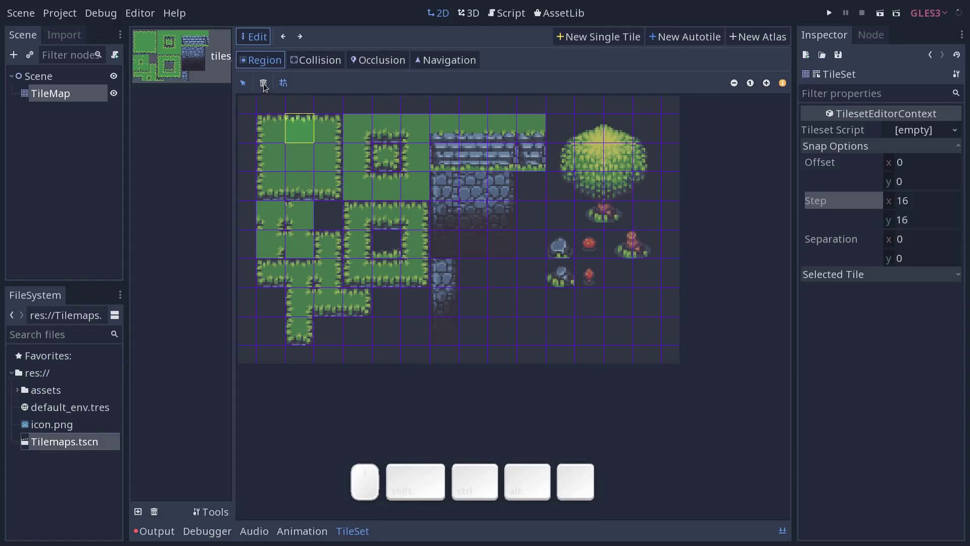
click(269, 89)
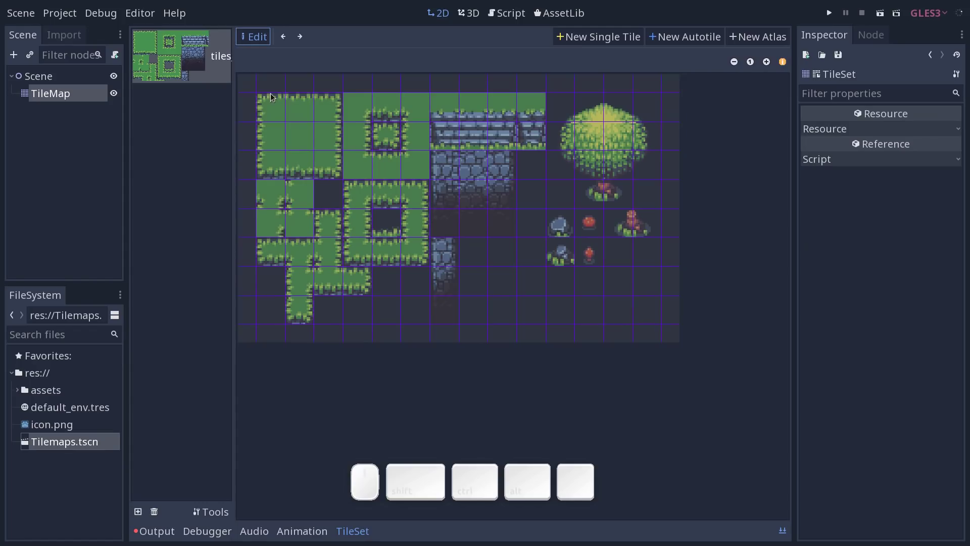
- Outline the large tree with its base as a new single tile region
click(612, 38)
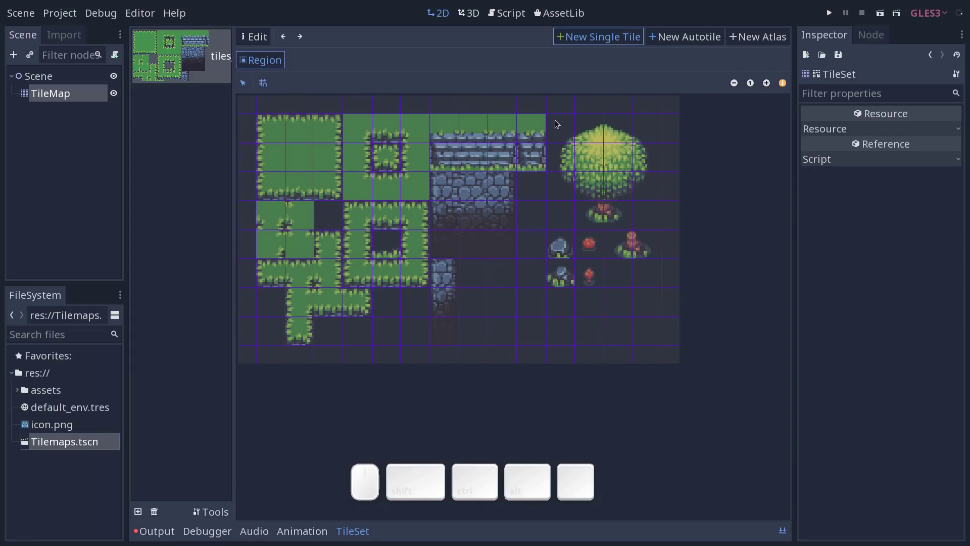
drag(558, 124, 639, 224)
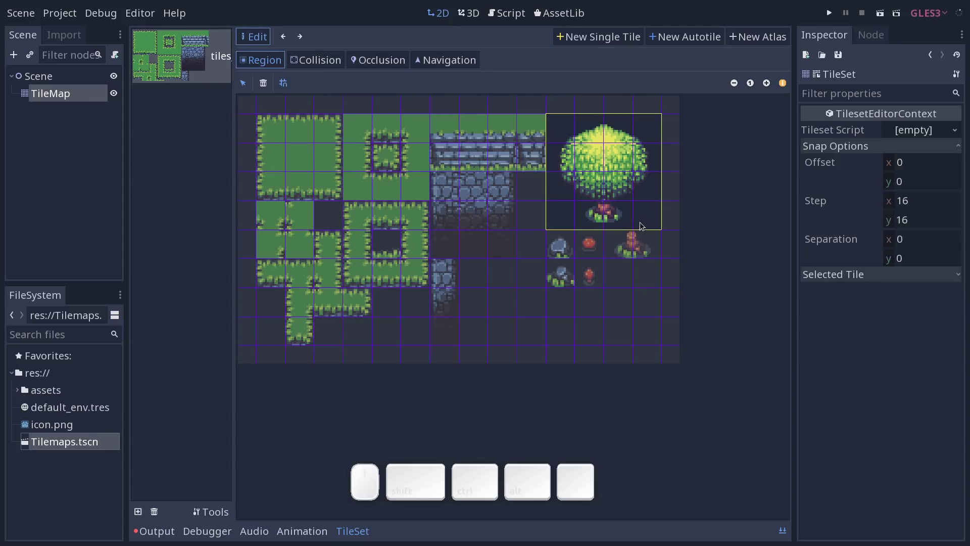
drag(560, 124, 653, 219)
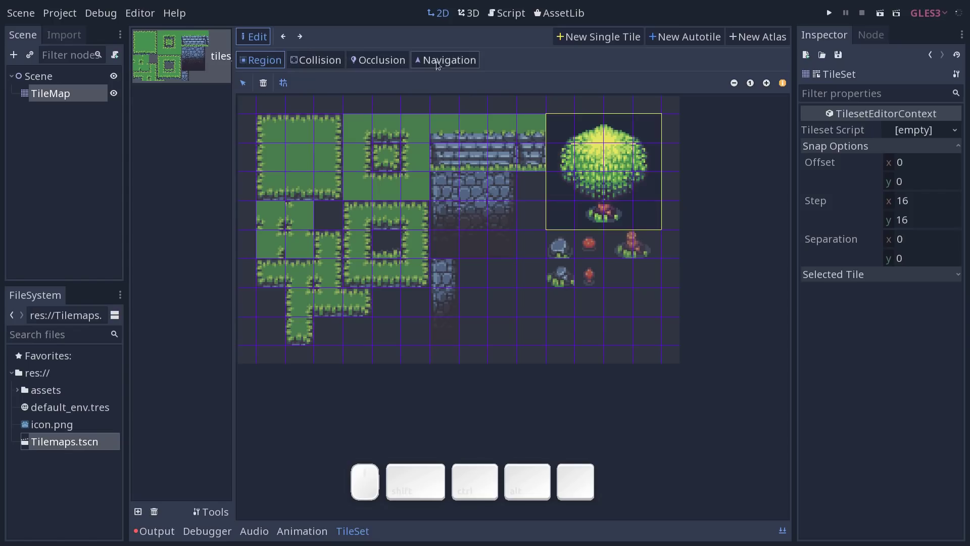
- Look through the tile's Region, Occlusion, Navigation and Collision settings
click(262, 62)
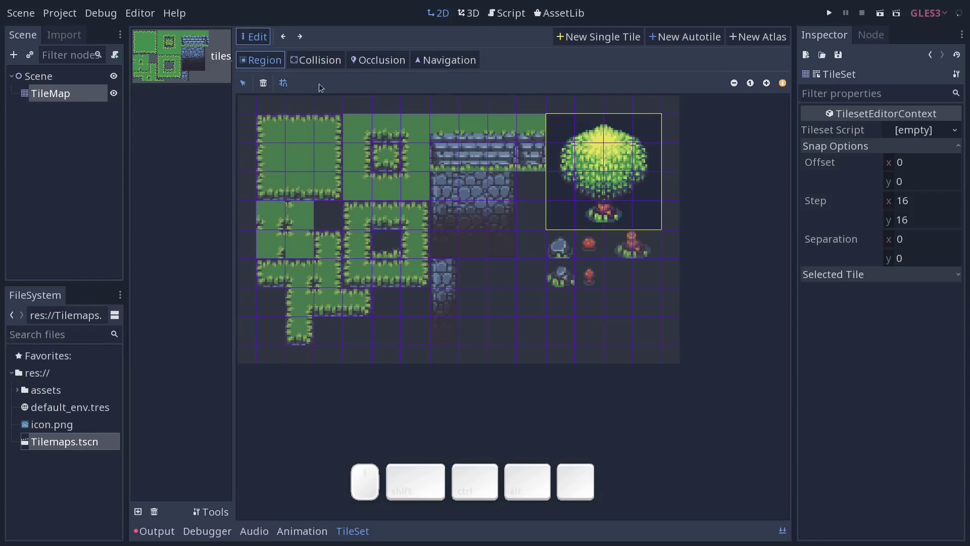
click(326, 61)
click(379, 66)
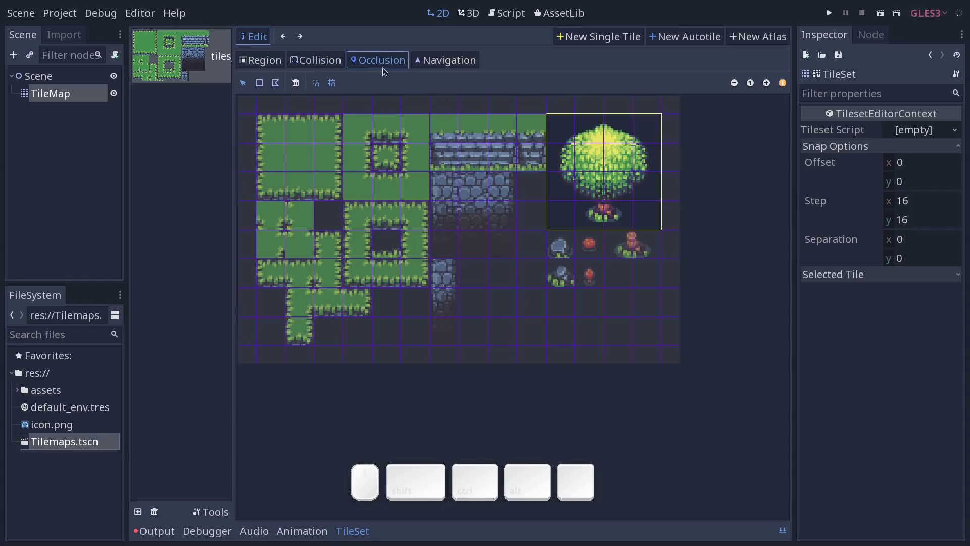
click(435, 63)
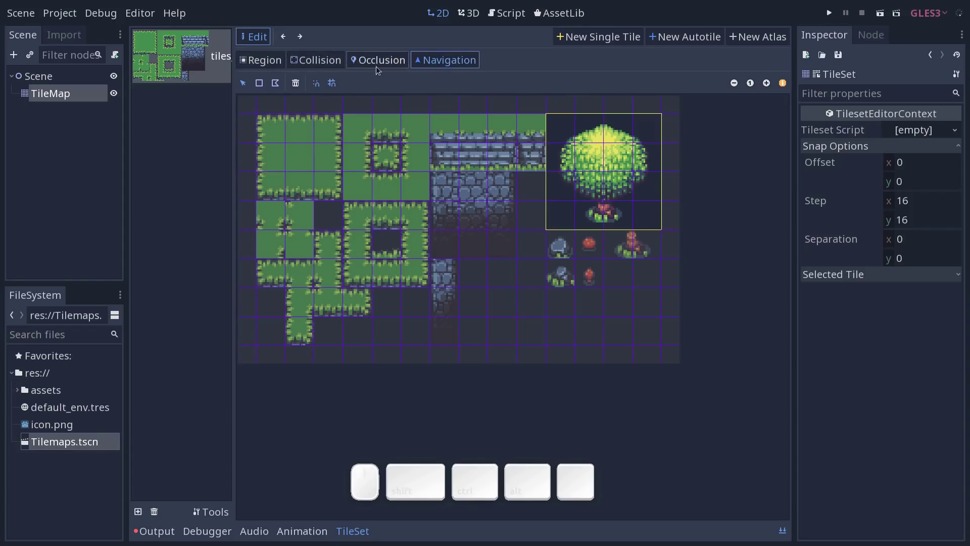
drag(327, 63, 422, 65)
click(423, 67)
drag(328, 62, 370, 59)
click(334, 60)
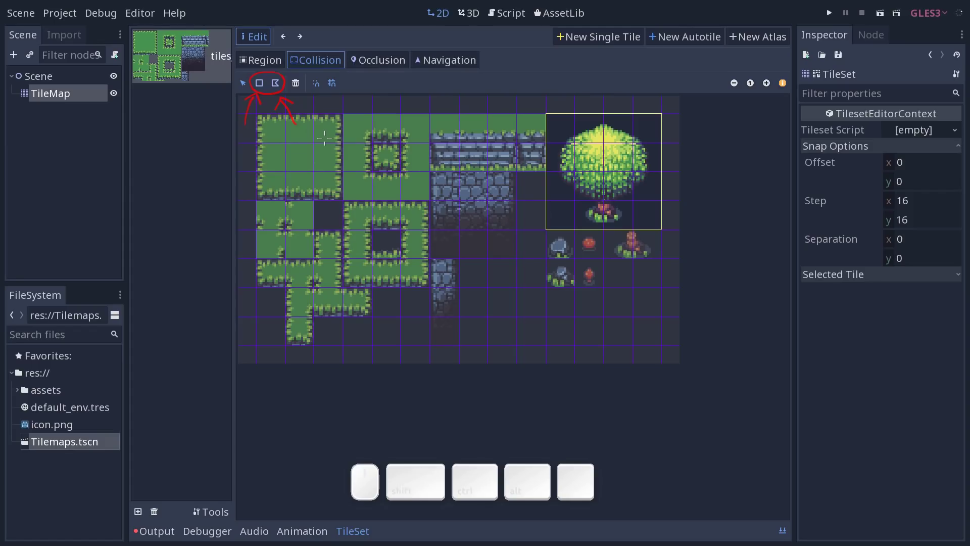
- Try a full-tile rectangle and a triangular polygon collision on the tree, deleting both
key(shift+F9)
key(shift+F9)
click(261, 87)
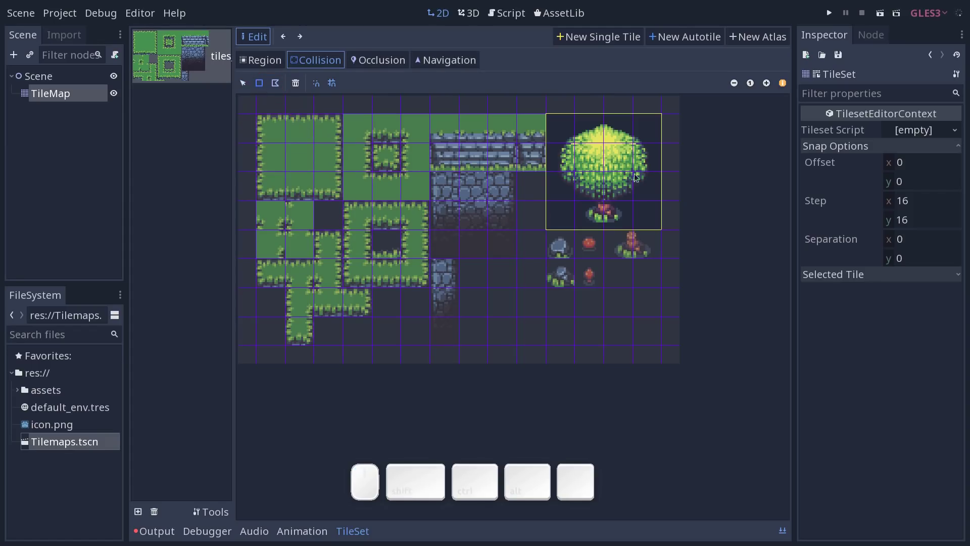
click(591, 132)
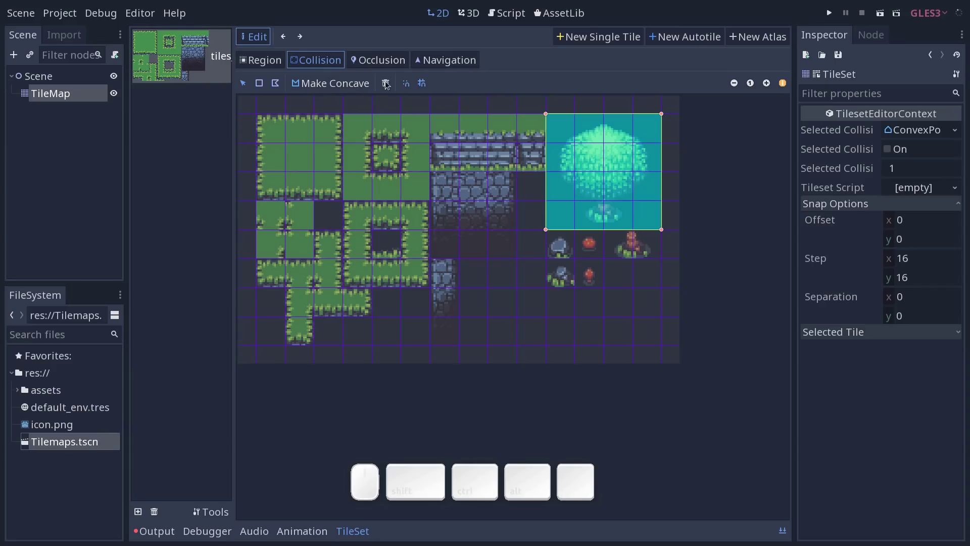
click(388, 89)
click(292, 95)
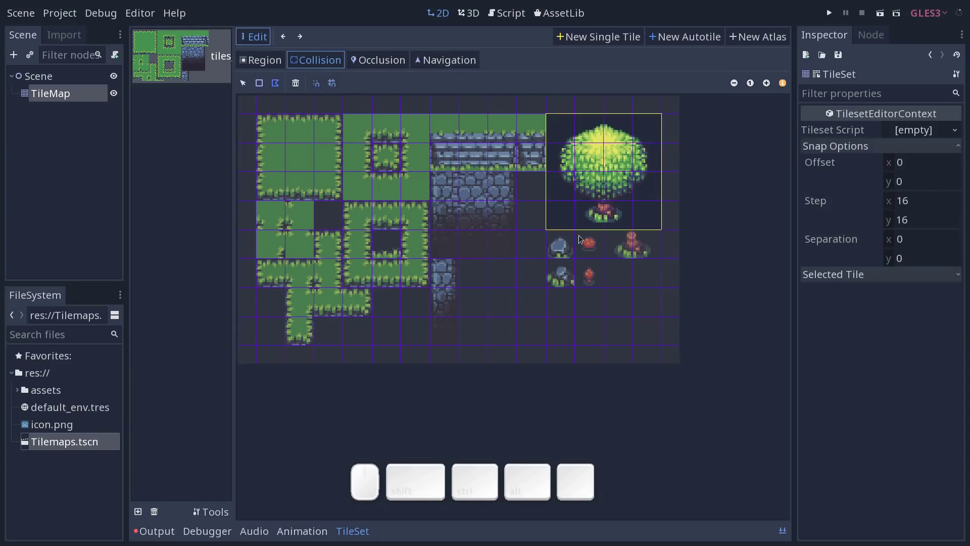
click(583, 228)
click(578, 173)
click(607, 201)
click(640, 181)
click(635, 223)
click(583, 229)
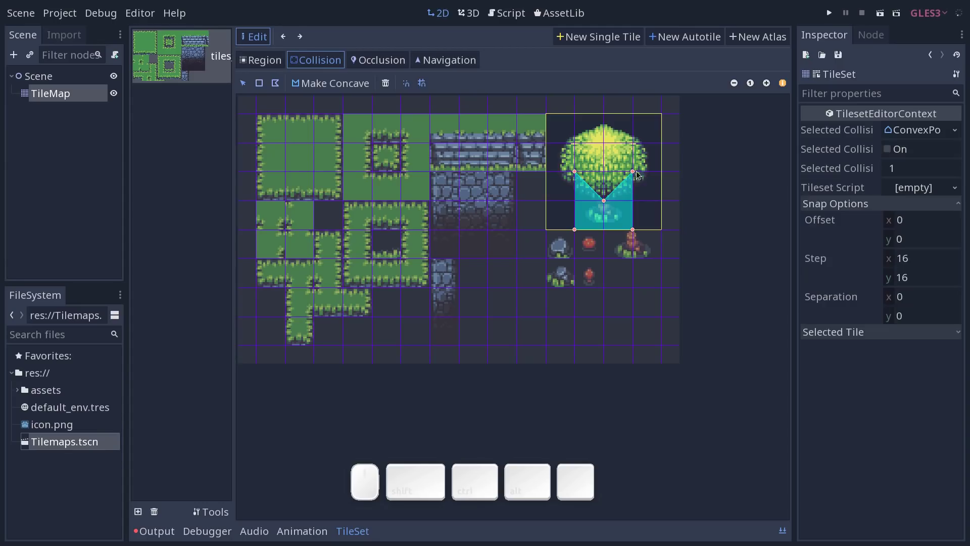
click(334, 86)
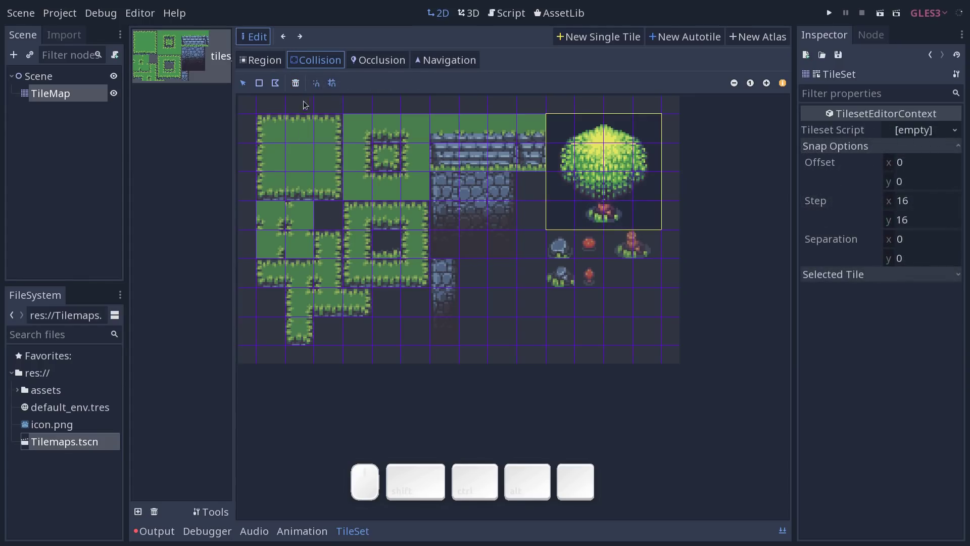
- With snap off, draw a small collision polygon around the trunk base
click(279, 88)
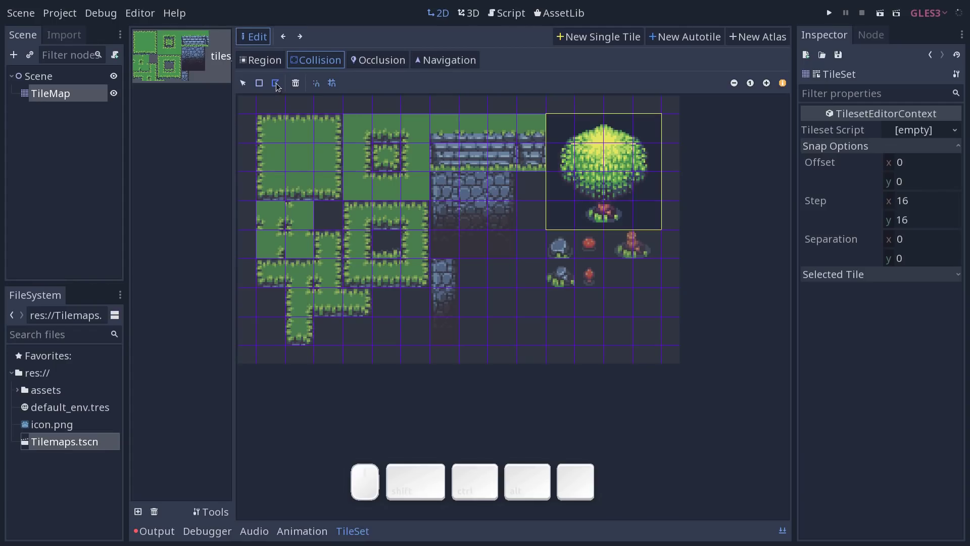
click(334, 88)
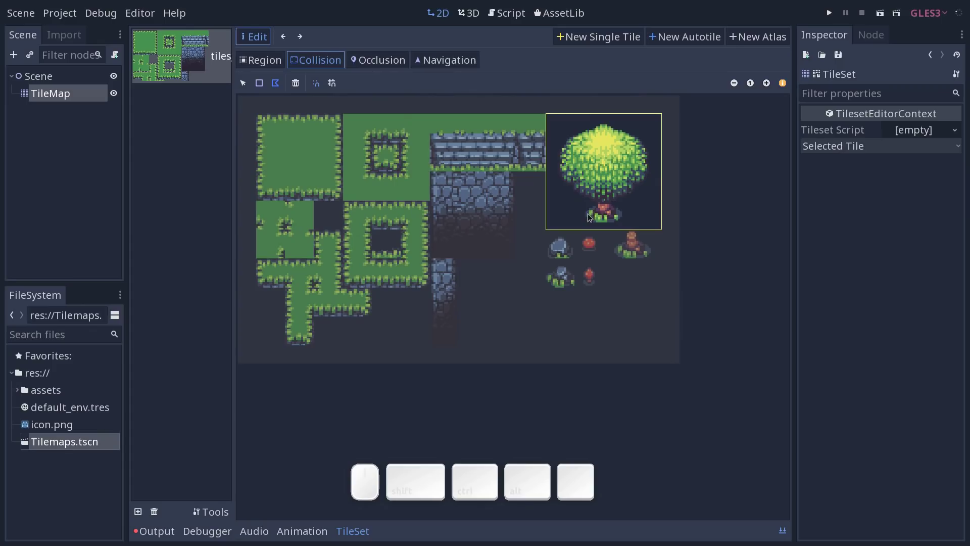
click(593, 222)
click(593, 211)
click(620, 212)
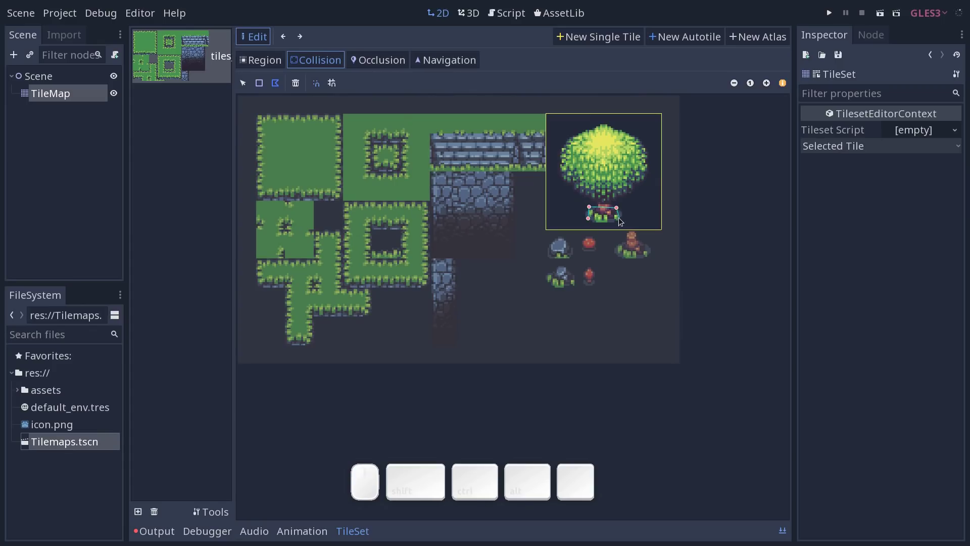
click(623, 223)
right_click(602, 218)
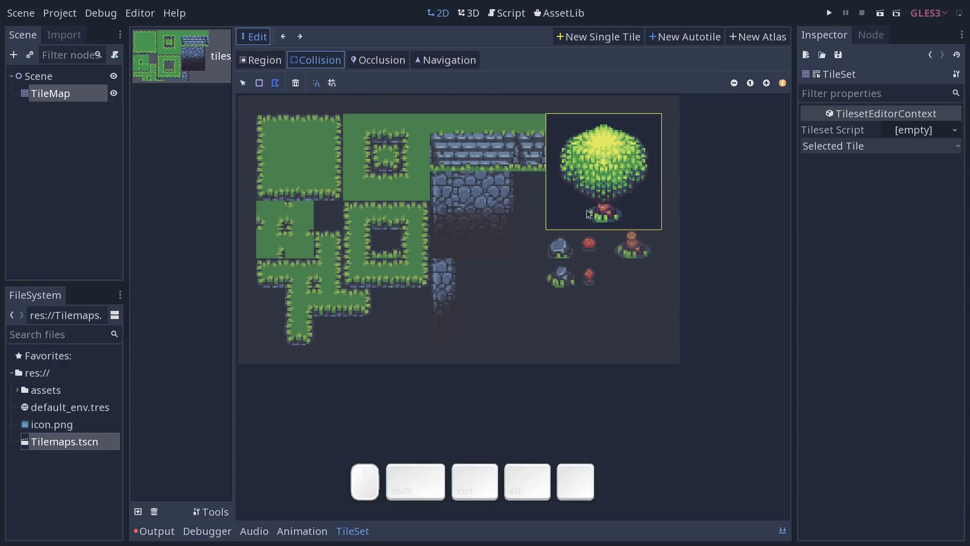
click(594, 223)
click(595, 210)
click(622, 210)
click(625, 222)
right_click(618, 219)
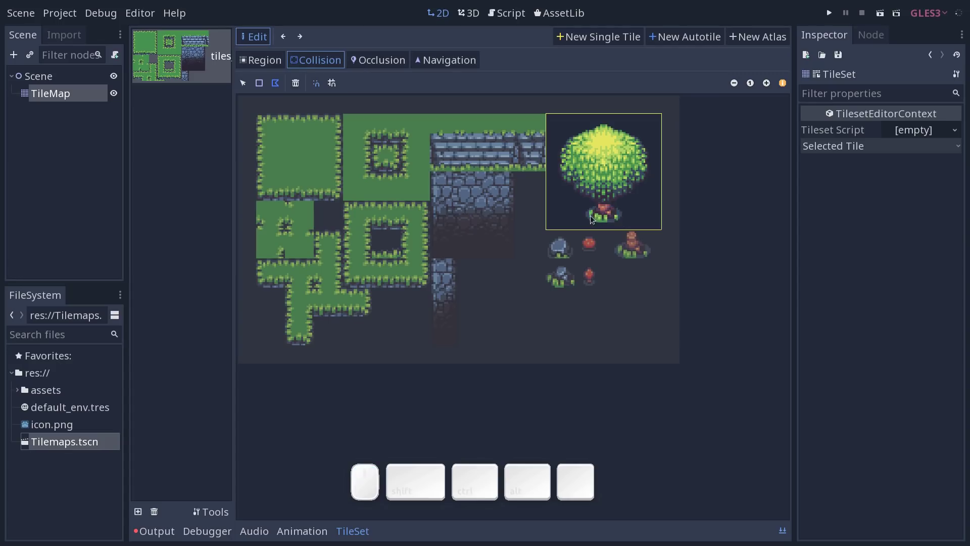
click(591, 223)
click(593, 209)
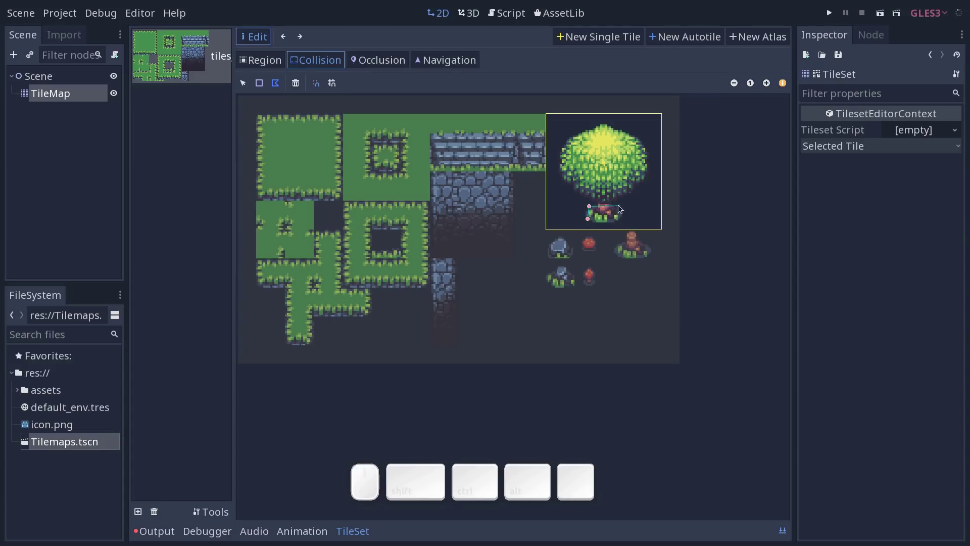
click(622, 211)
click(625, 224)
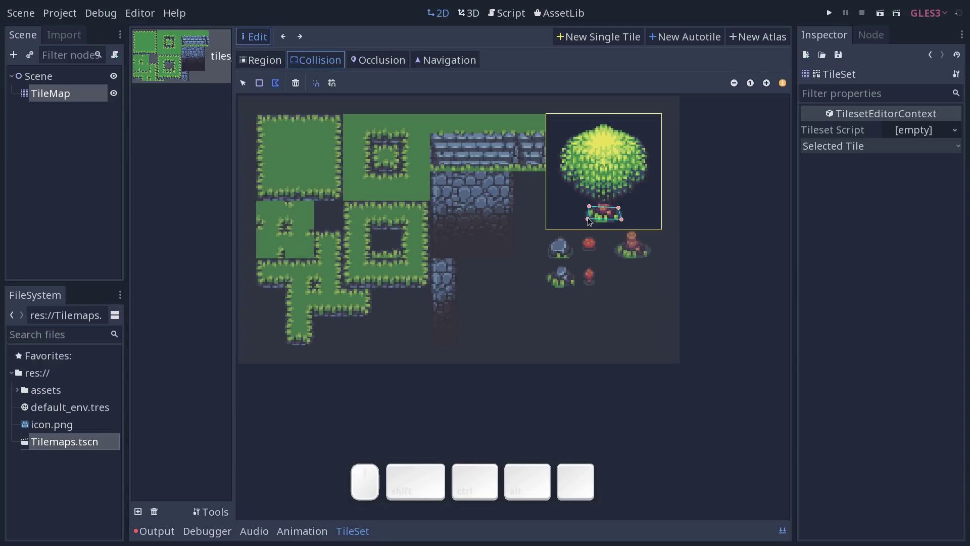
click(592, 223)
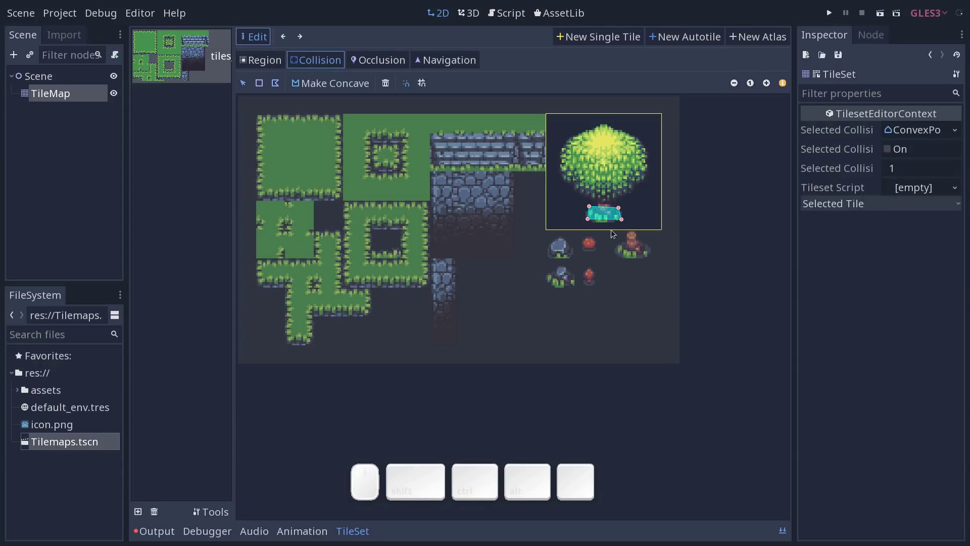
- Adjust the corner points of the trunk collision polygon
click(247, 88)
click(593, 223)
click(593, 210)
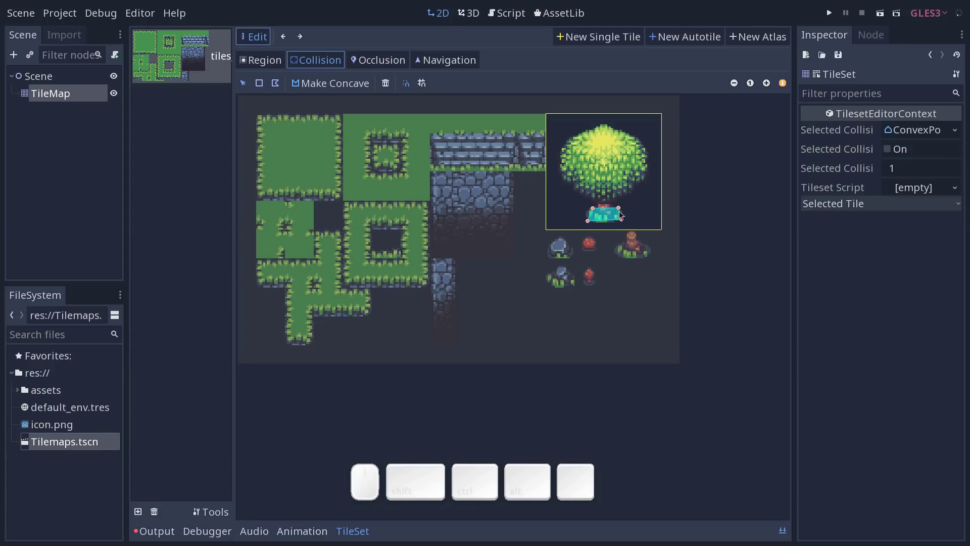
click(621, 211)
click(626, 223)
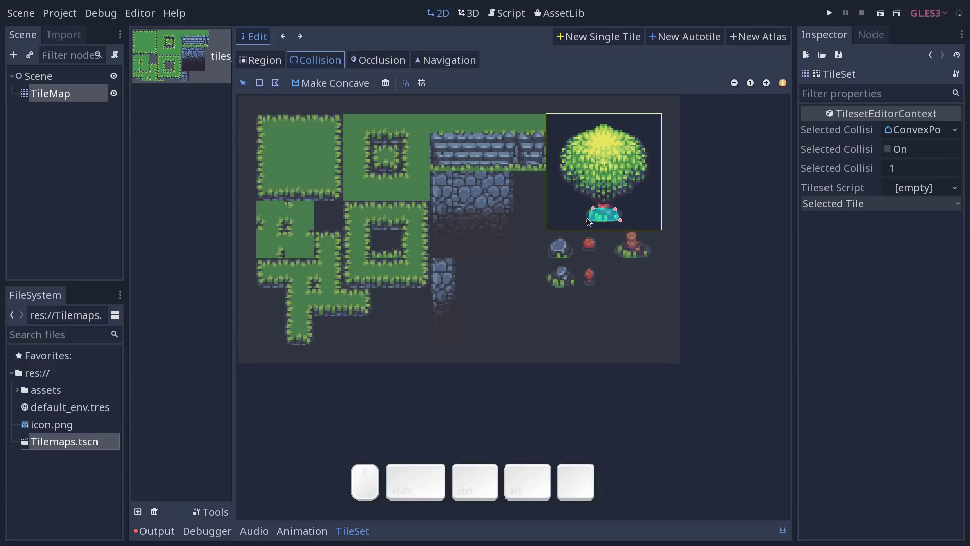
click(592, 225)
click(626, 225)
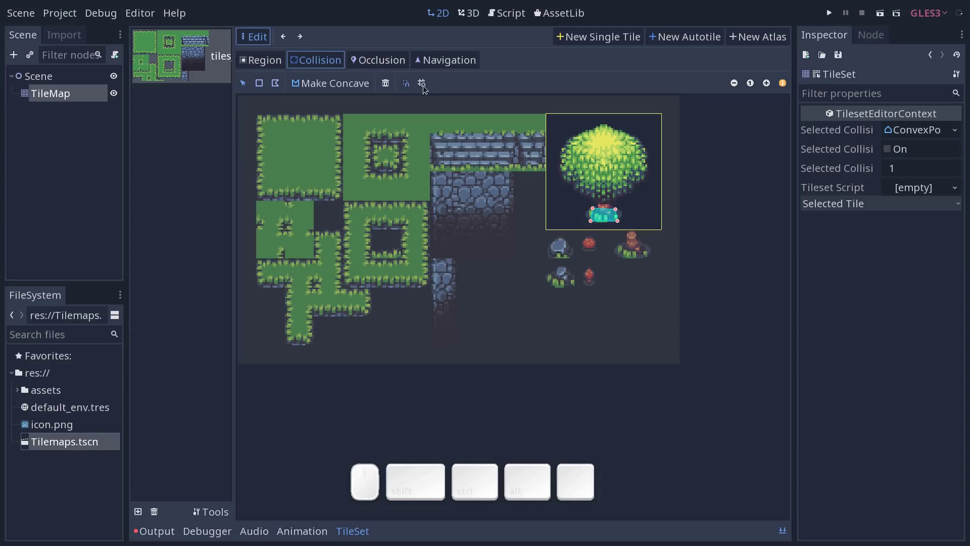
- Re-enable snapping and set the snap step to 8, then 4 pixels
click(424, 88)
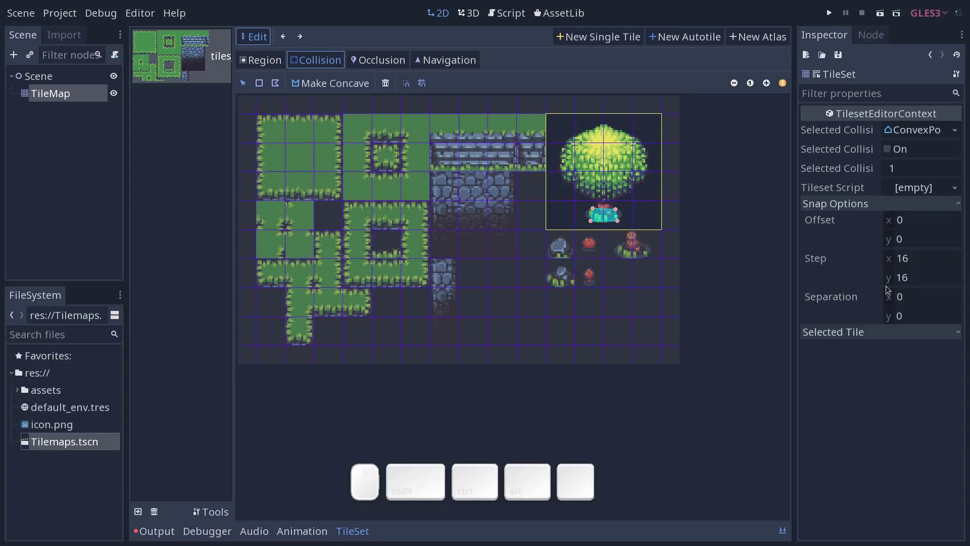
click(925, 264)
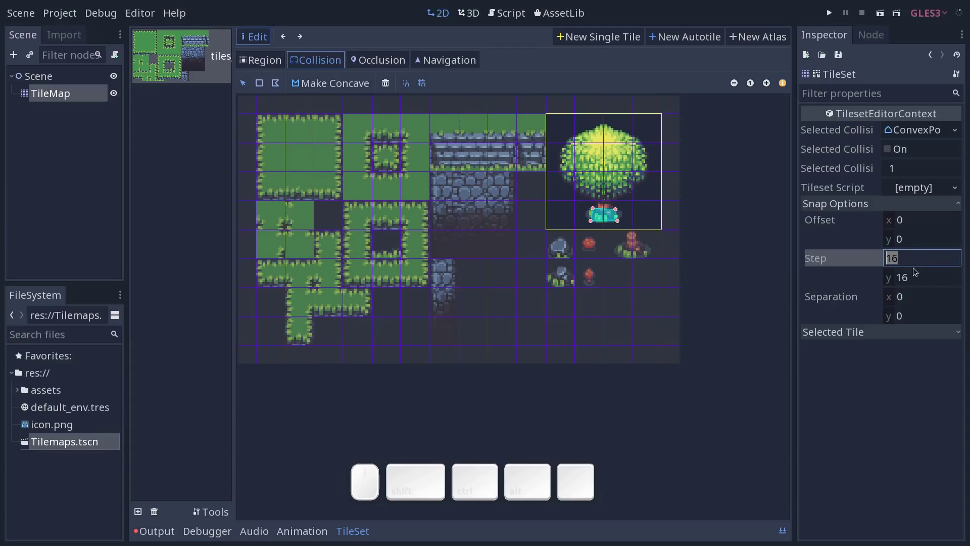
key(8)
key(Tab)
key(8)
key(Return)
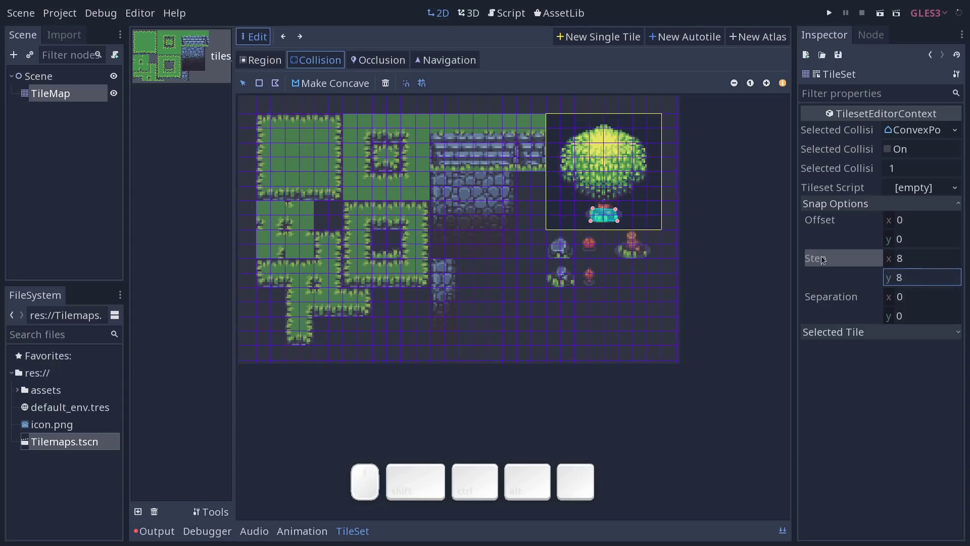
click(922, 261)
key(4)
key(Tab)
key(4)
key(Return)
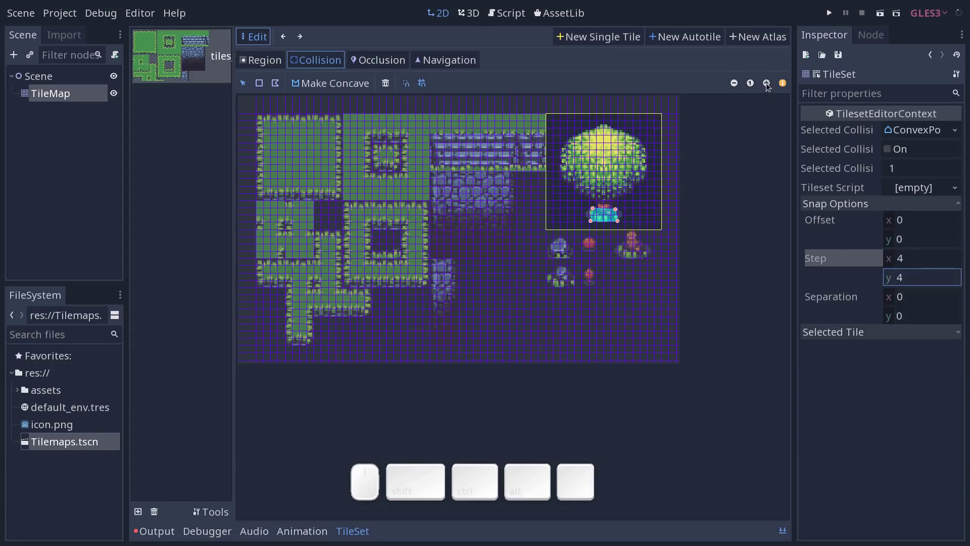
- Zoom in to tweak the trunk shape, then restore the 16-pixel snap step
click(772, 88)
click(772, 87)
drag(670, 264, 629, 273)
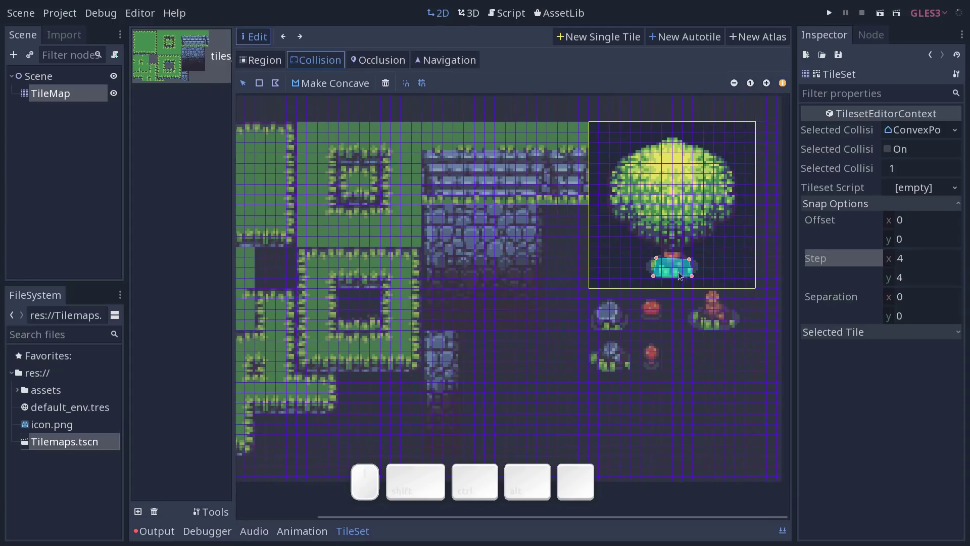
click(660, 278)
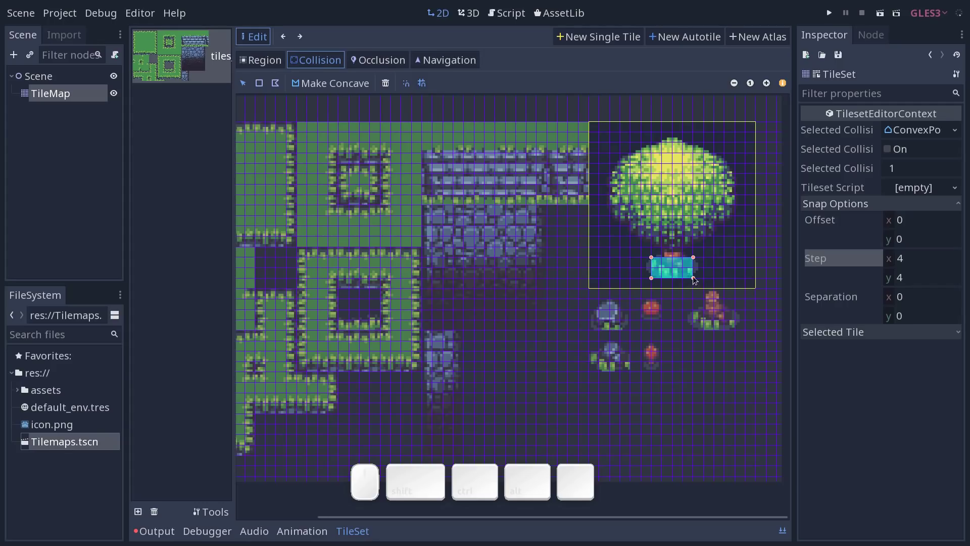
click(935, 266)
key(Tab)
key(Return)
click(377, 64)
- Check the tree tile's navigation and region settings, then return to the TileMap node
click(453, 65)
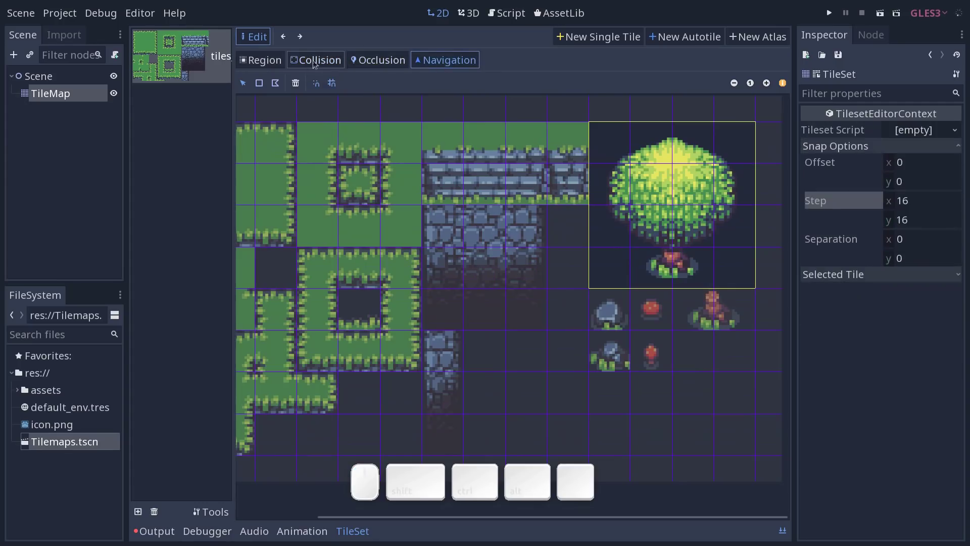
click(277, 65)
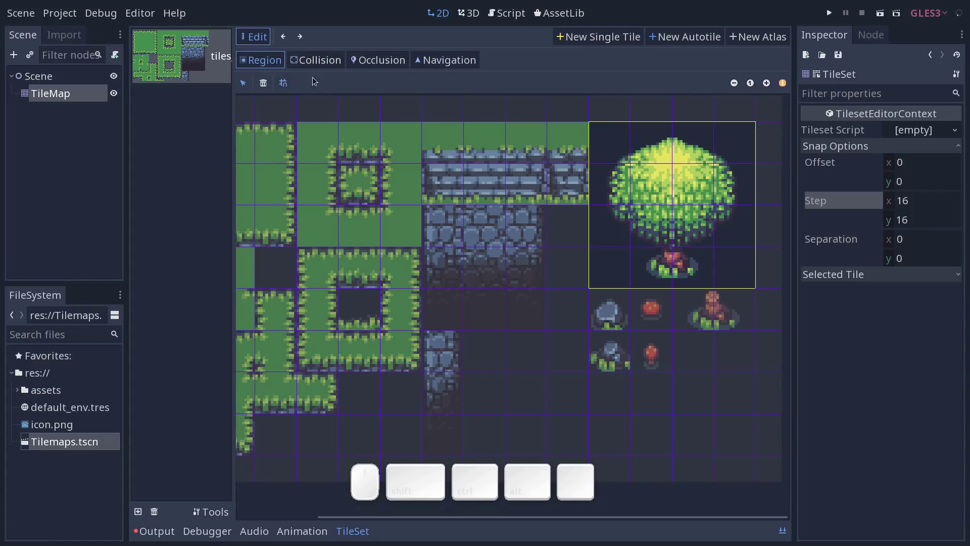
click(63, 94)
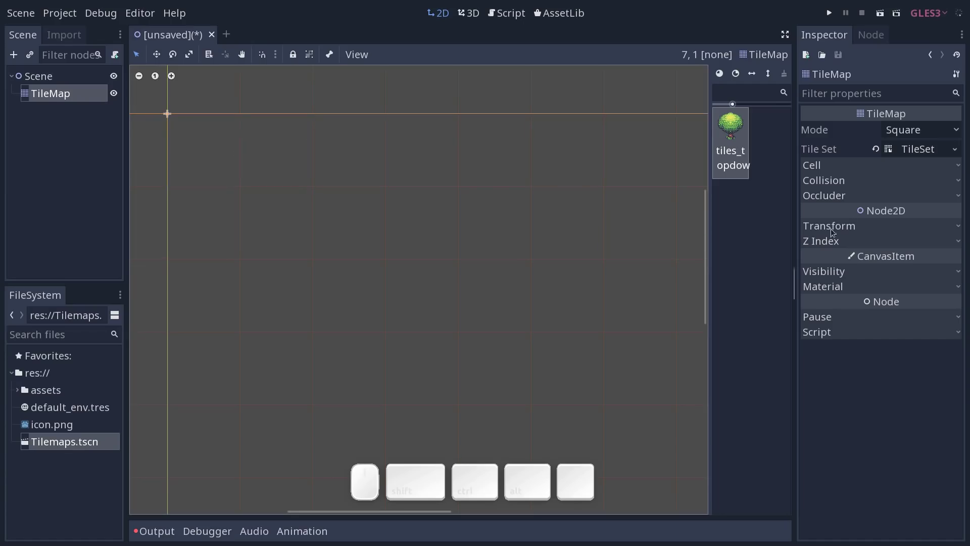
- Change the TileMap's cell settings in the Inspector
click(849, 167)
click(916, 185)
key(Tab)
key(Return)
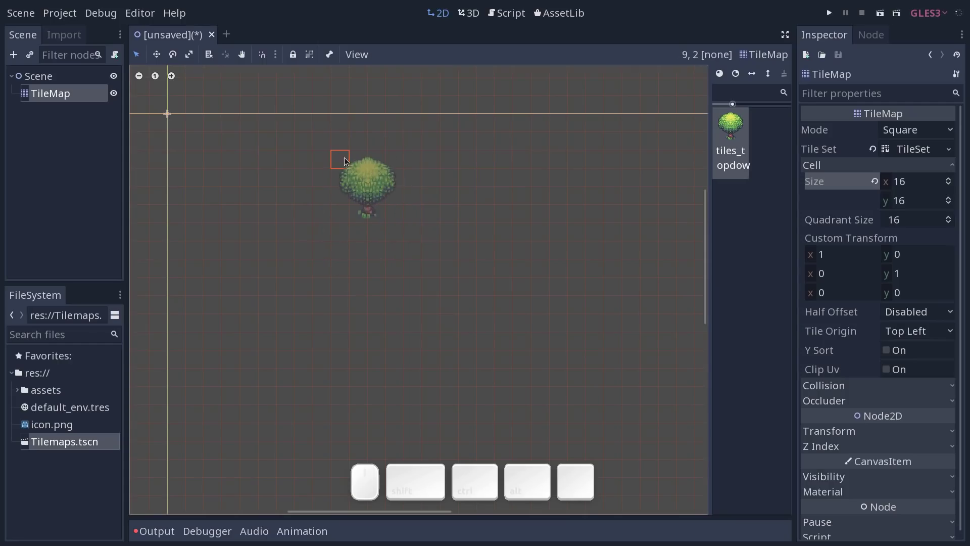
- Paint four trees on the map, the lower pair overlapping the first two
click(345, 160)
click(454, 164)
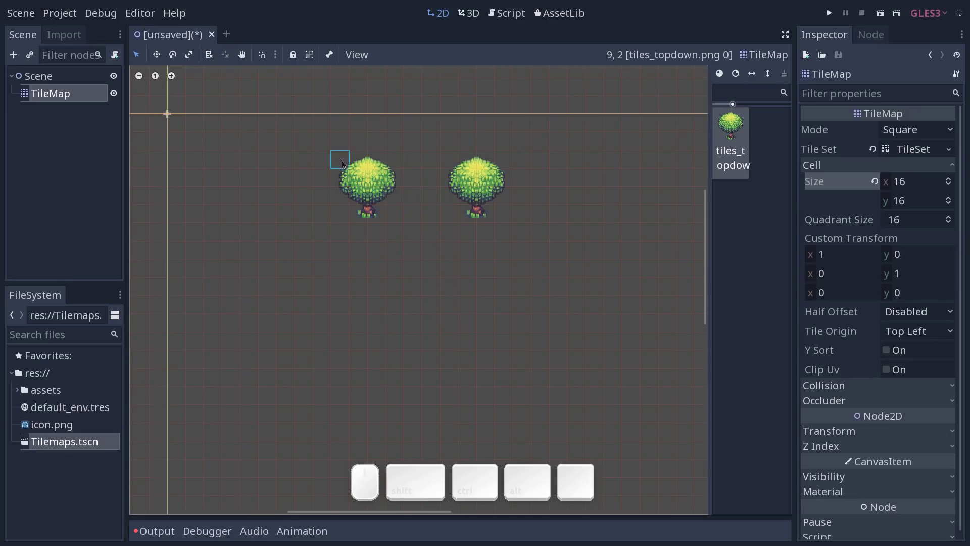
key(ctrl+=)
click(316, 171)
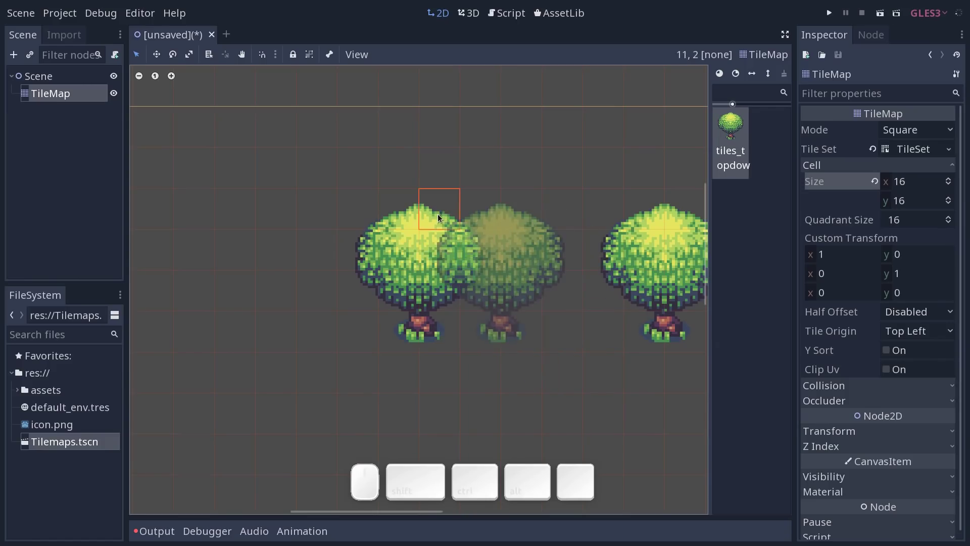
click(438, 218)
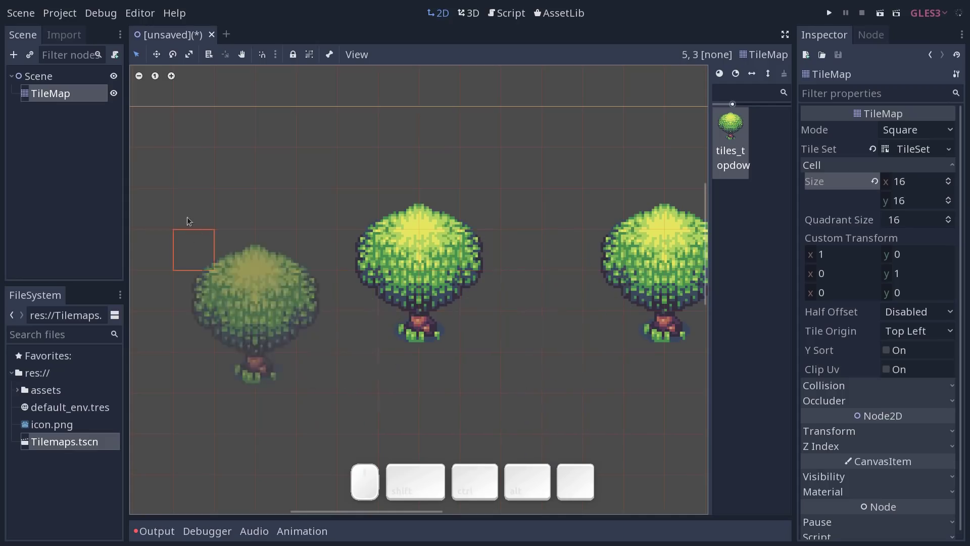
click(297, 287)
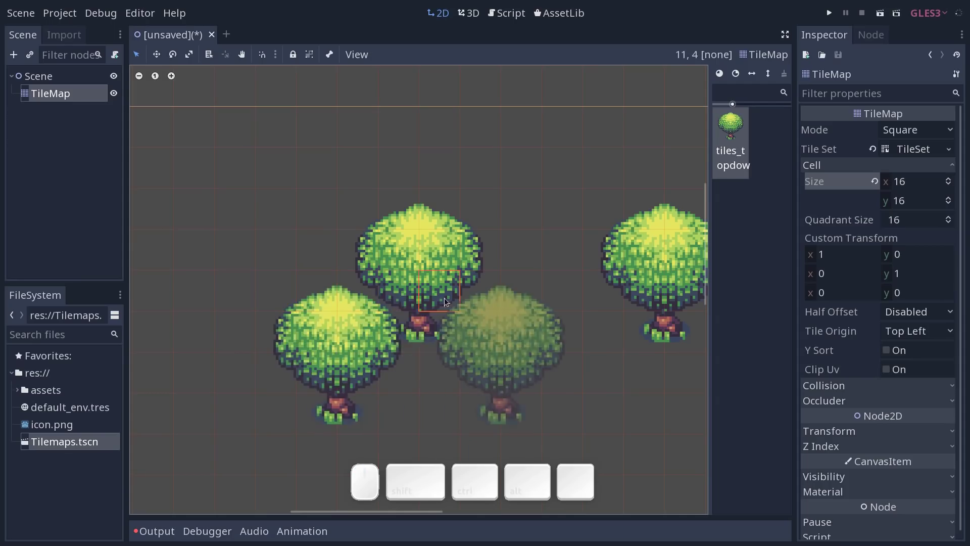
click(396, 291)
- Paint more overlapping trees on the right, undoing one misplaced tree
drag(590, 316, 537, 273)
click(547, 257)
click(489, 256)
key(ctrl+z)
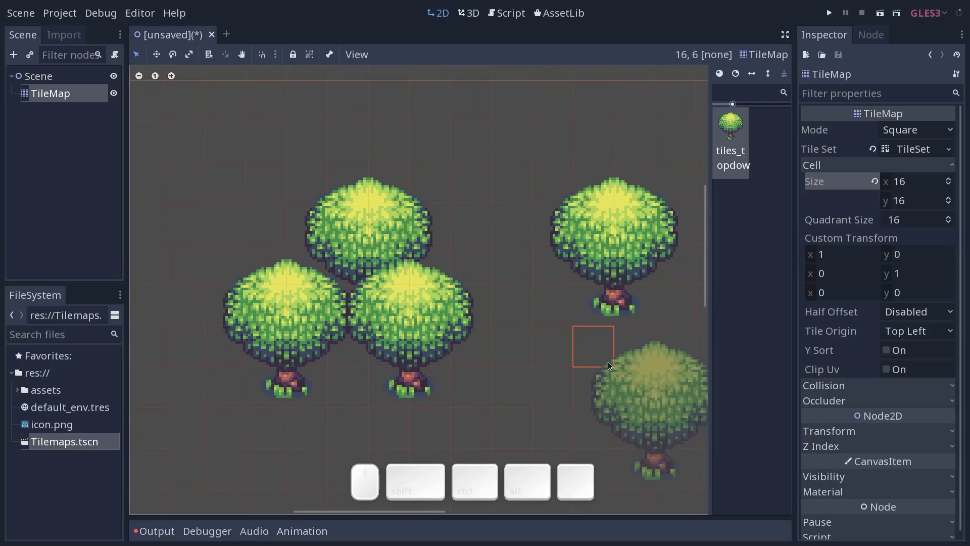
click(517, 226)
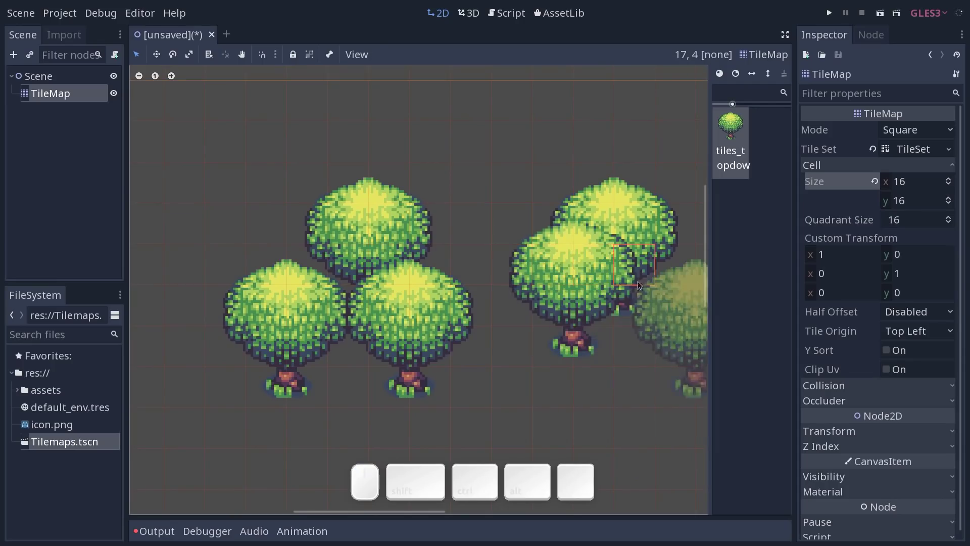
click(607, 272)
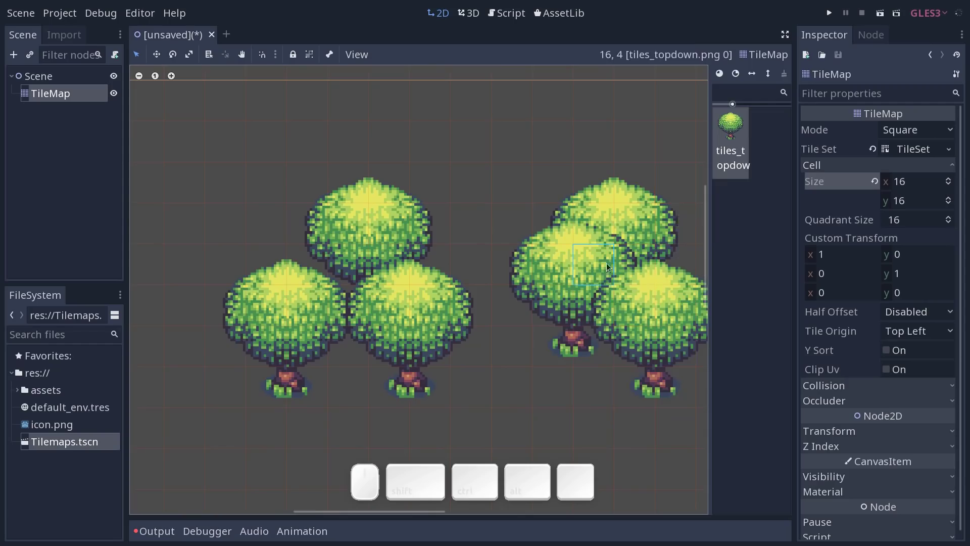
- In the finished Tilemaps example scene, paint an L-shaped grass path and a grass block beside it
key(r)
click(641, 191)
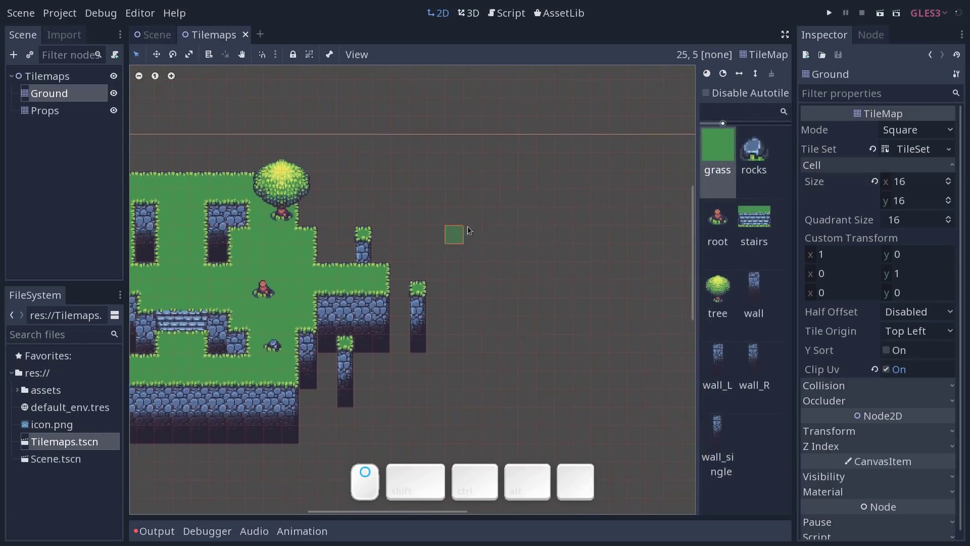
drag(481, 220, 571, 280)
drag(551, 256, 617, 312)
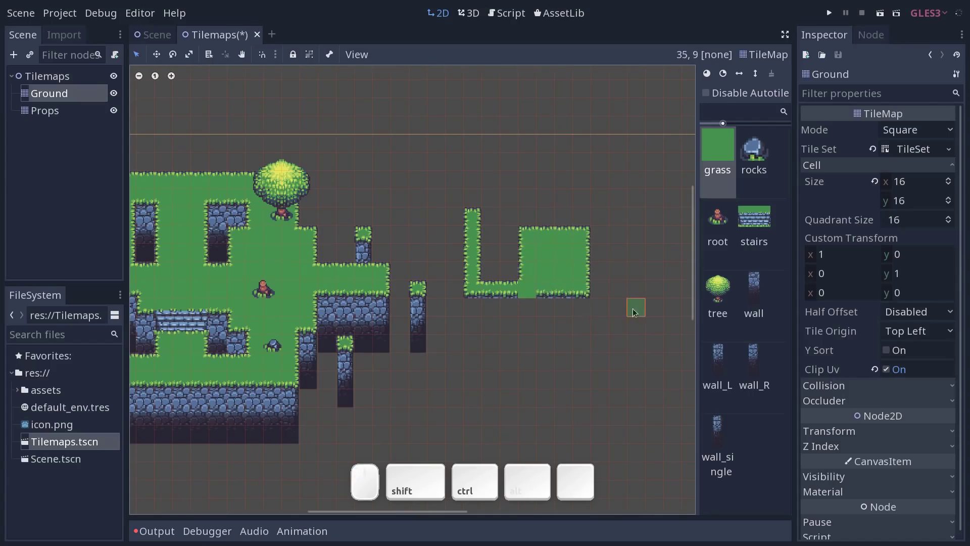
click(528, 311)
click(532, 328)
- Extend the grass path up and down with a loop, then erase all the test grass
drag(554, 228, 606, 284)
drag(570, 306, 585, 309)
drag(583, 308, 603, 316)
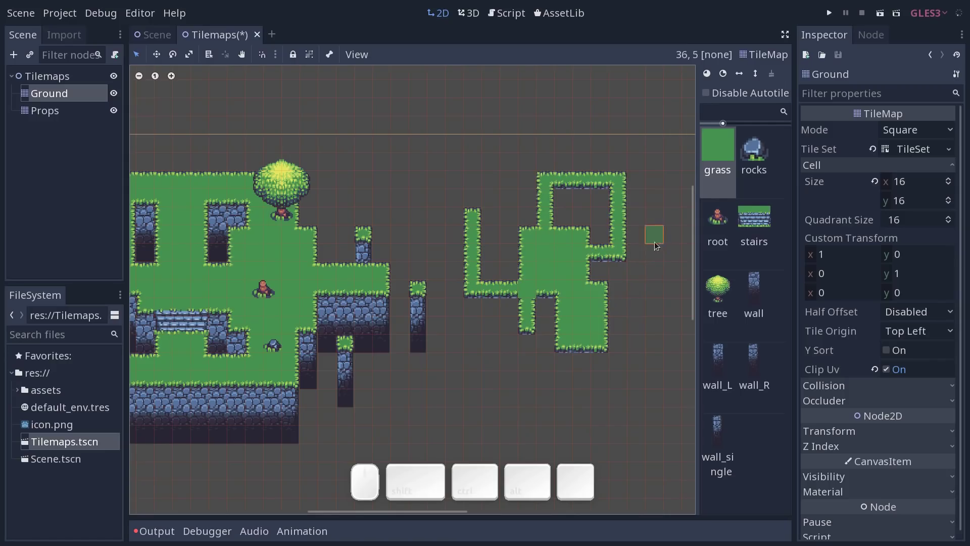
drag(476, 169, 651, 370)
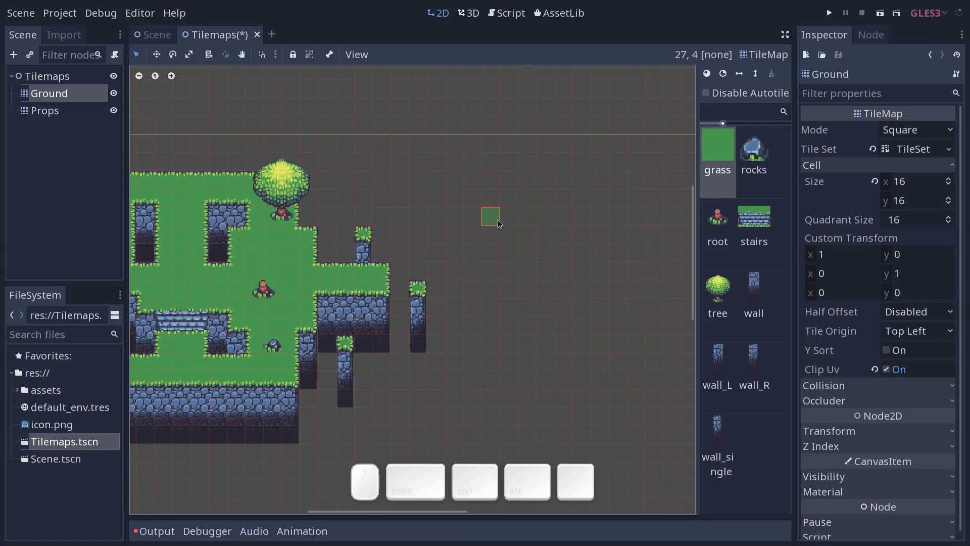
- Leave the Tilemaps example and return to the empty Scene with its TileMap
click(155, 35)
click(237, 36)
click(404, 287)
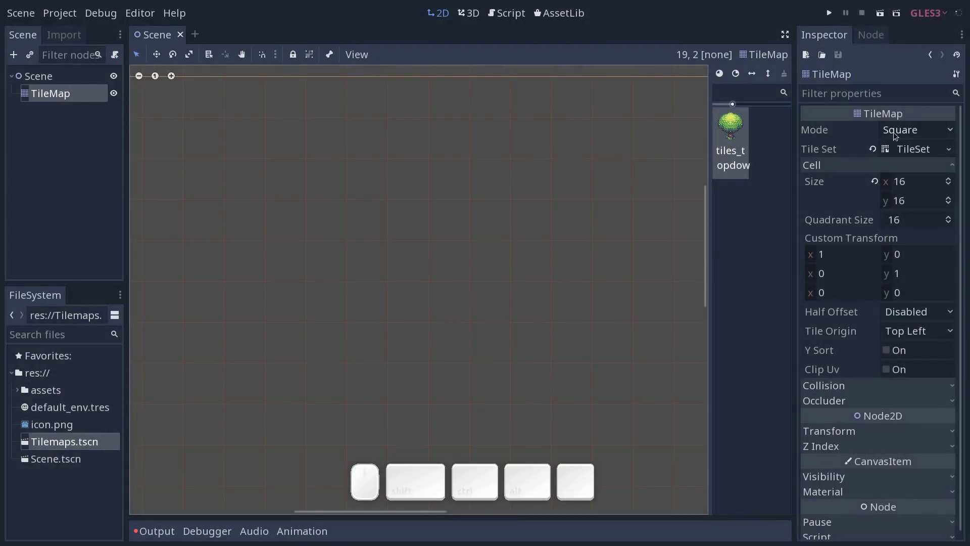
- Create a new autotile in the TileSet editor with the grass tile block as its region
click(917, 152)
click(170, 56)
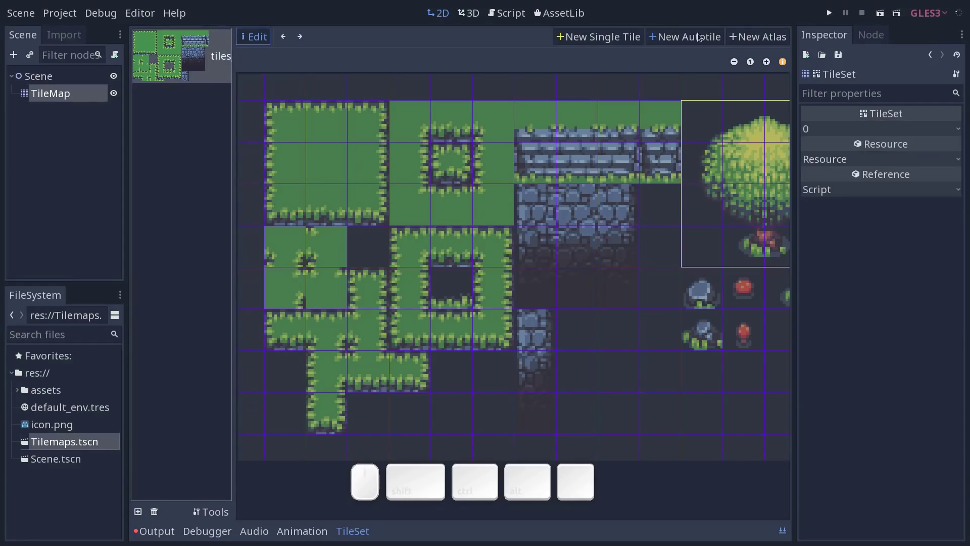
click(694, 39)
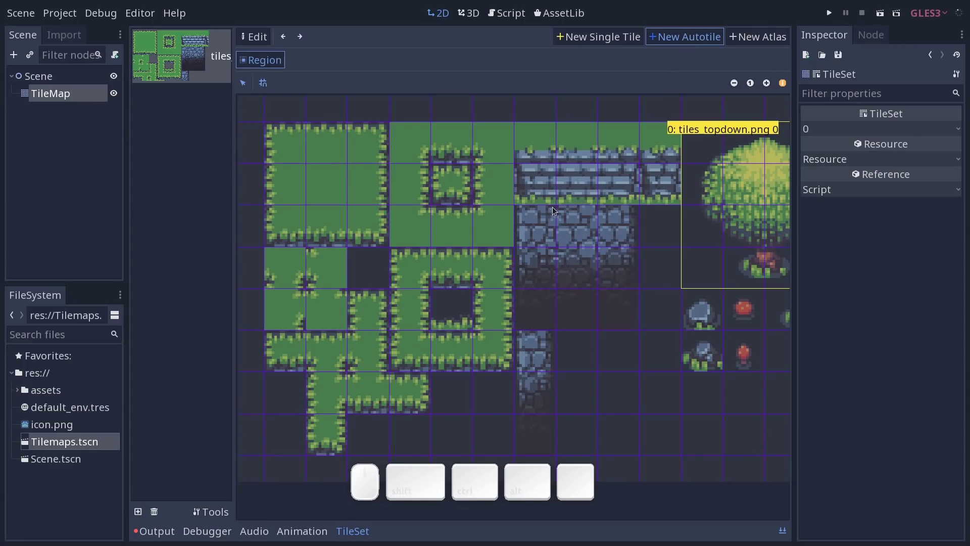
click(582, 205)
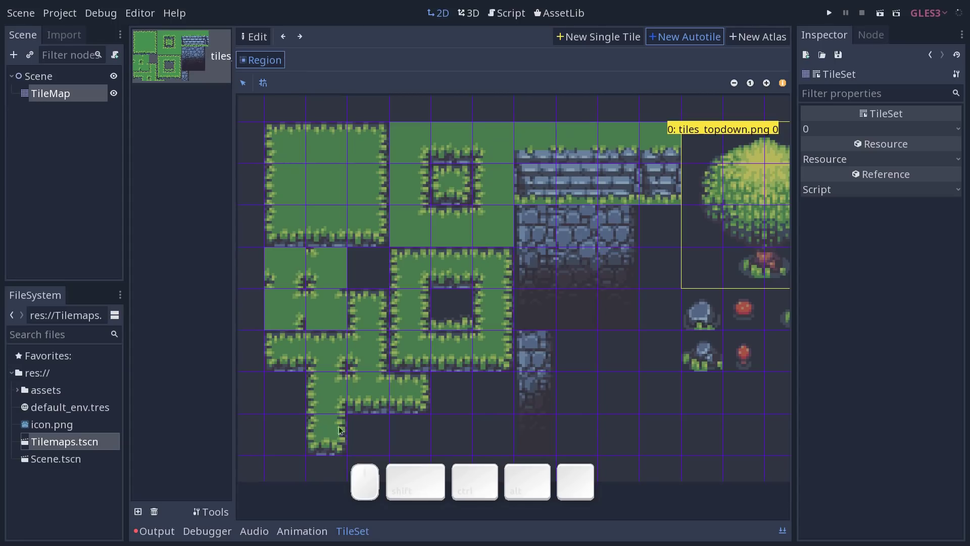
drag(275, 447, 318, 144)
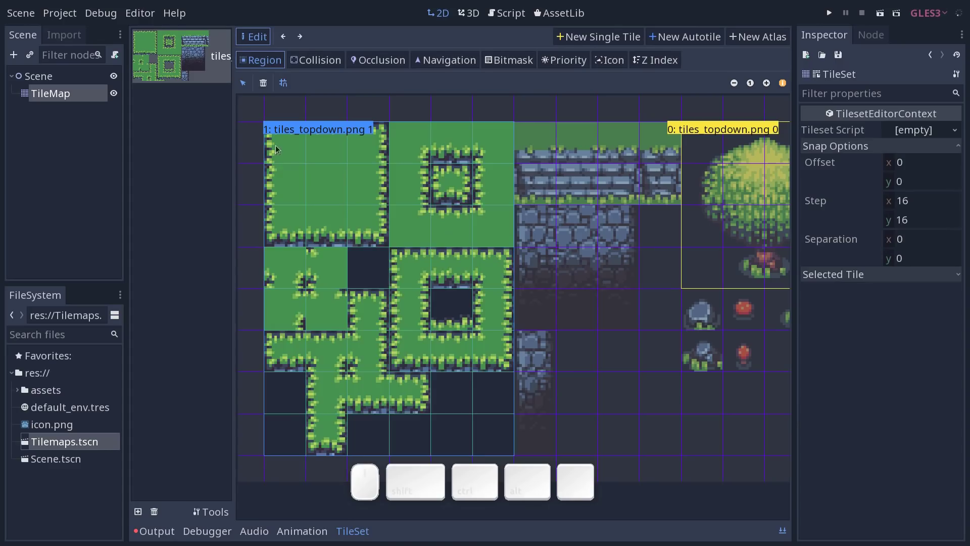
drag(282, 142, 634, 406)
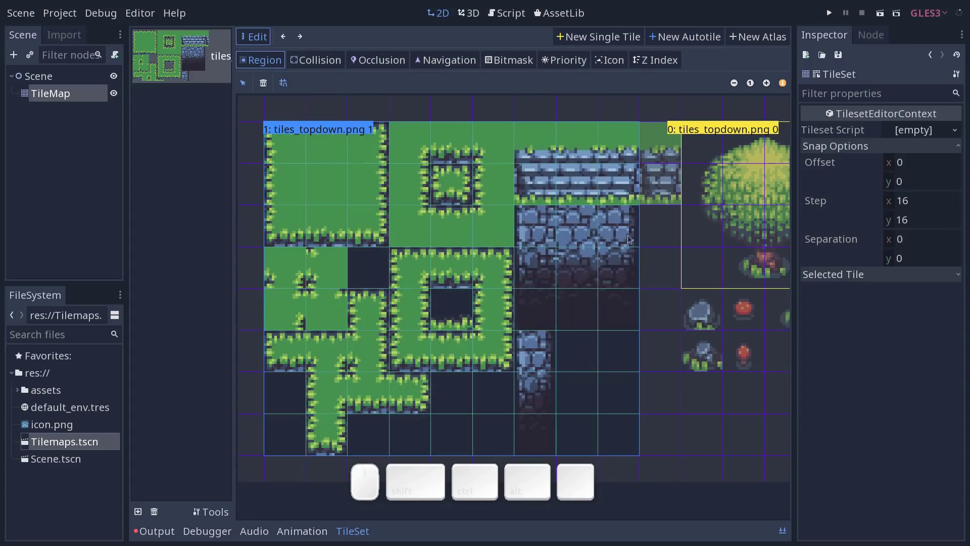
- Add a tile region over the cobblestone block, then delete that extra tile again
click(604, 34)
drag(527, 213, 562, 256)
click(332, 130)
click(582, 248)
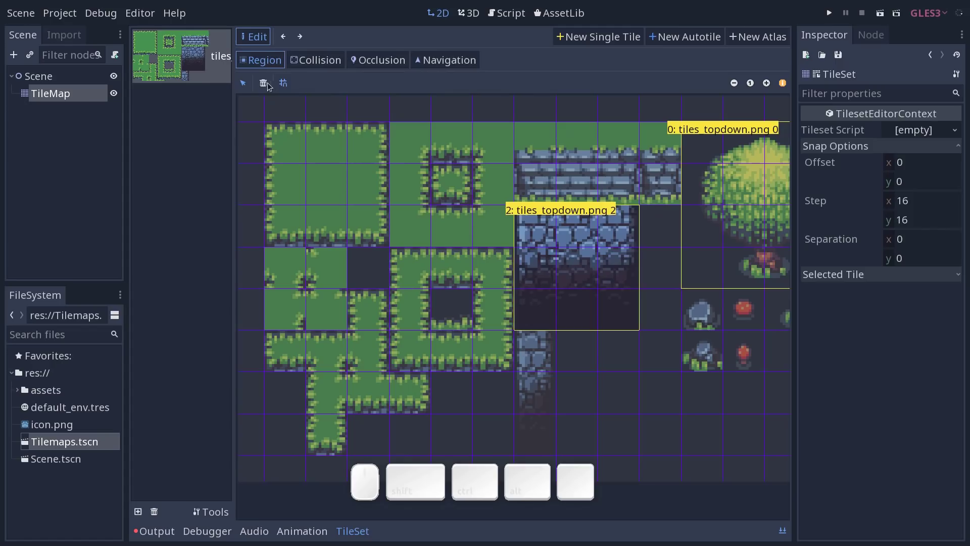
click(266, 86)
click(686, 39)
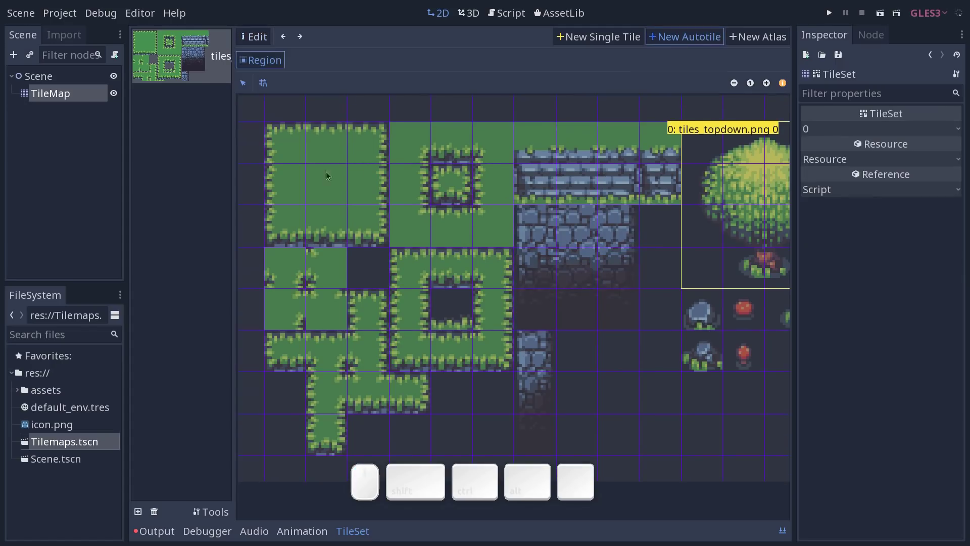
- Select the grass autotile and bring up its bitmask settings, picking the top-left subtile
drag(278, 136, 416, 335)
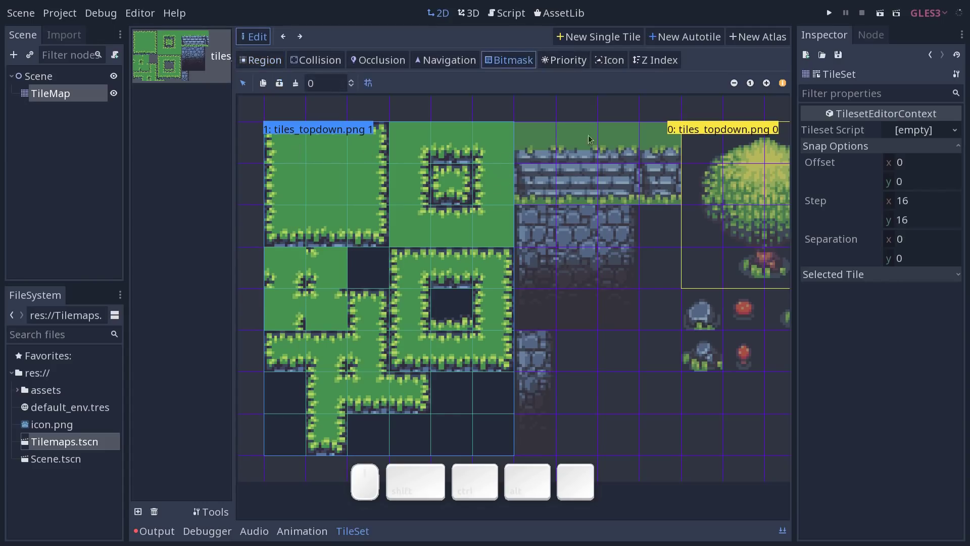
click(561, 62)
click(616, 66)
click(652, 65)
- Browse the grass autotile's priority, z-index and icon settings
click(528, 64)
click(566, 65)
click(611, 68)
click(652, 66)
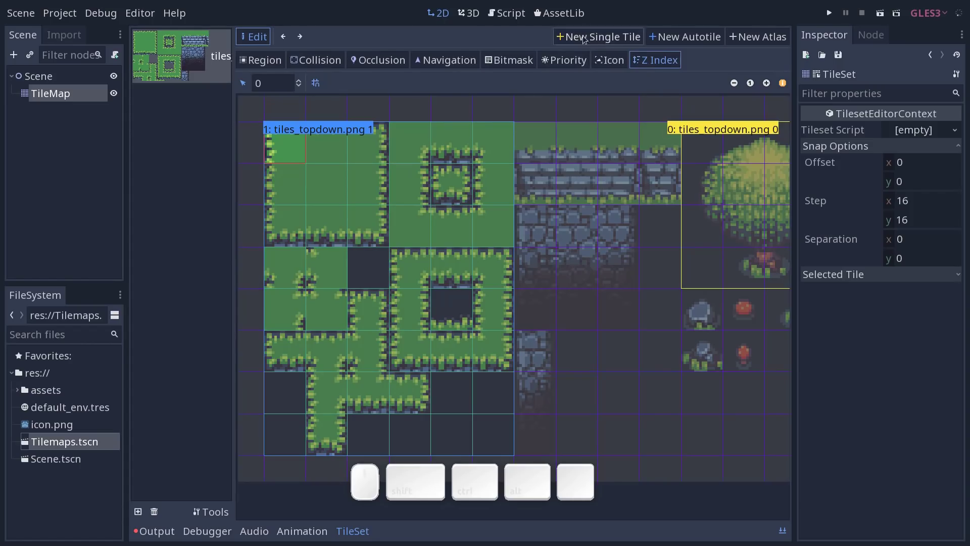
click(514, 68)
click(612, 67)
click(614, 68)
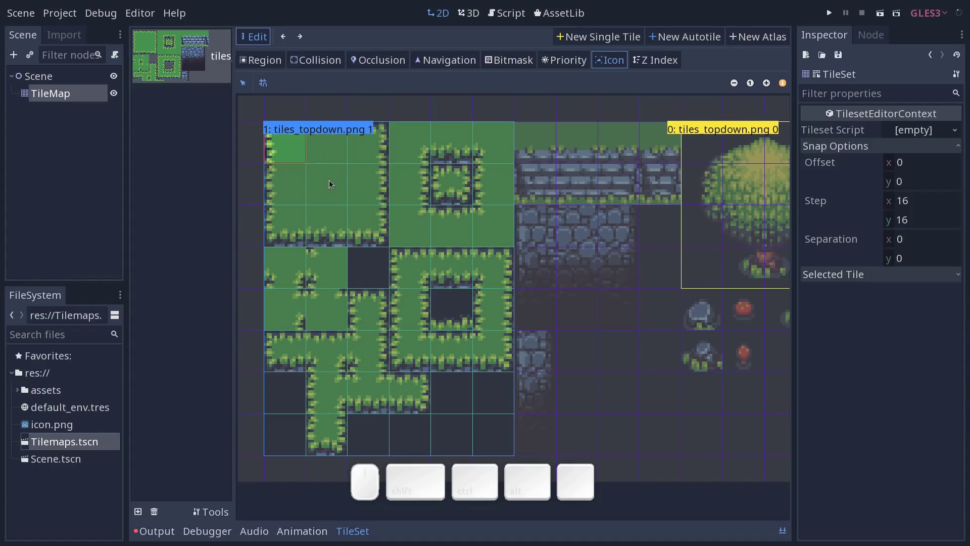
- Paint a short test strip of the grass autotile on the map and erase it
click(83, 100)
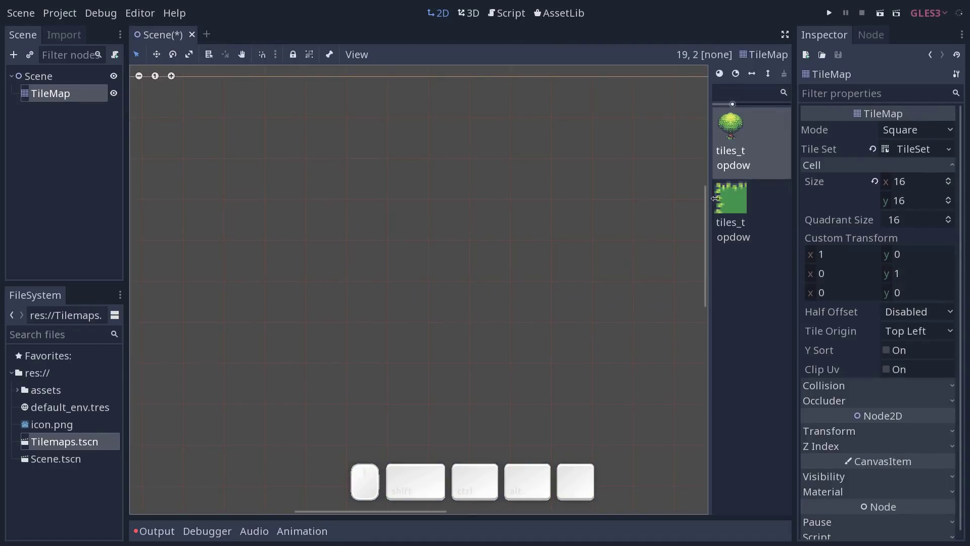
click(745, 219)
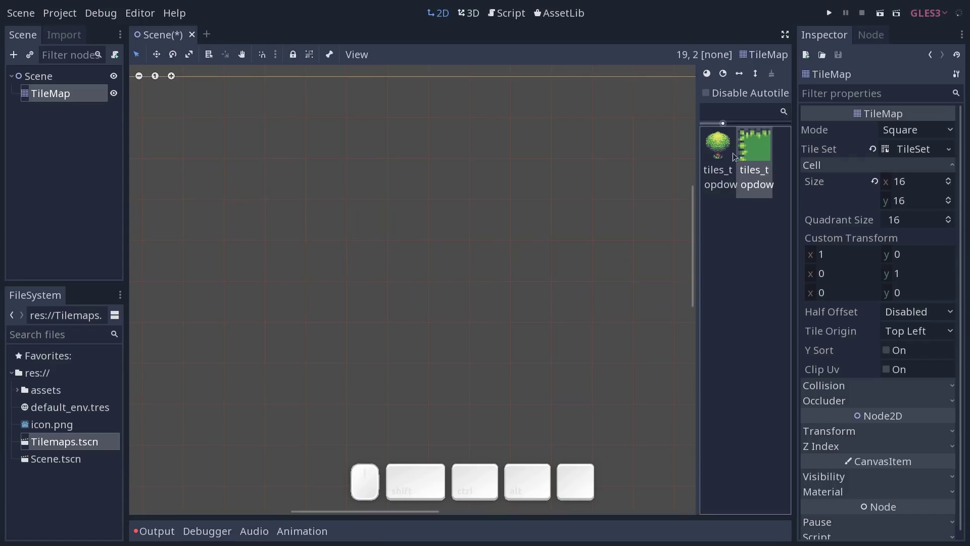
drag(270, 174, 368, 180)
right_click(335, 179)
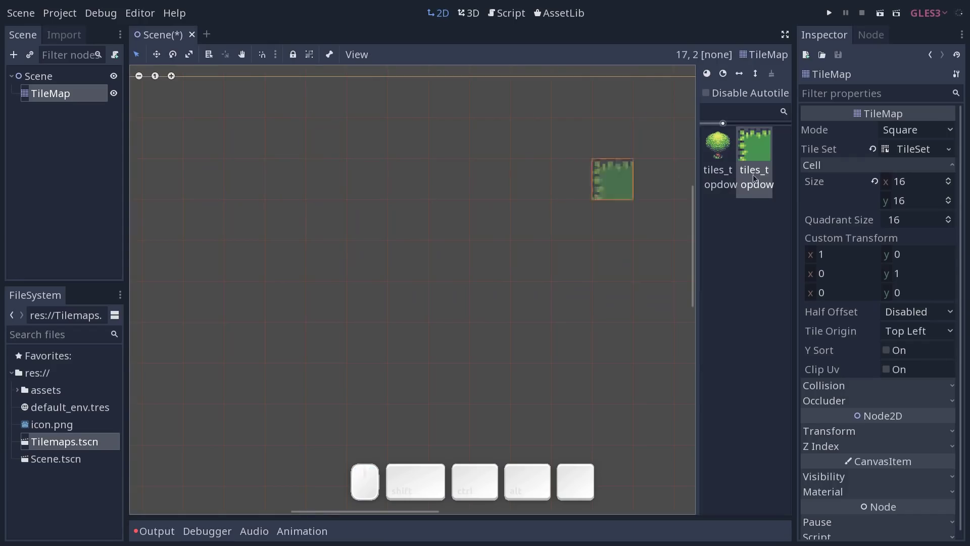
click(925, 155)
click(917, 152)
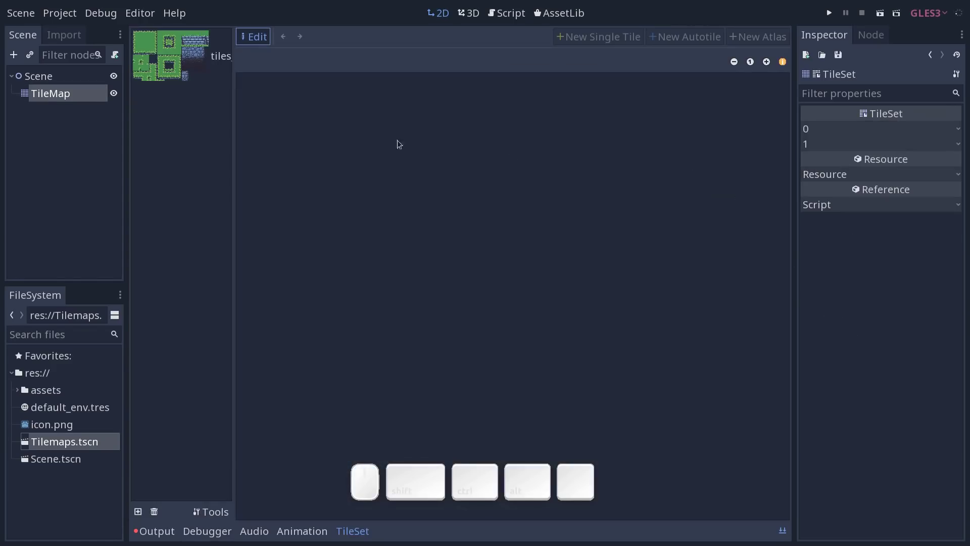
- Make the plain grass centre subtile the autotile's icon, test-paint it and undo the tiles
click(169, 50)
click(396, 123)
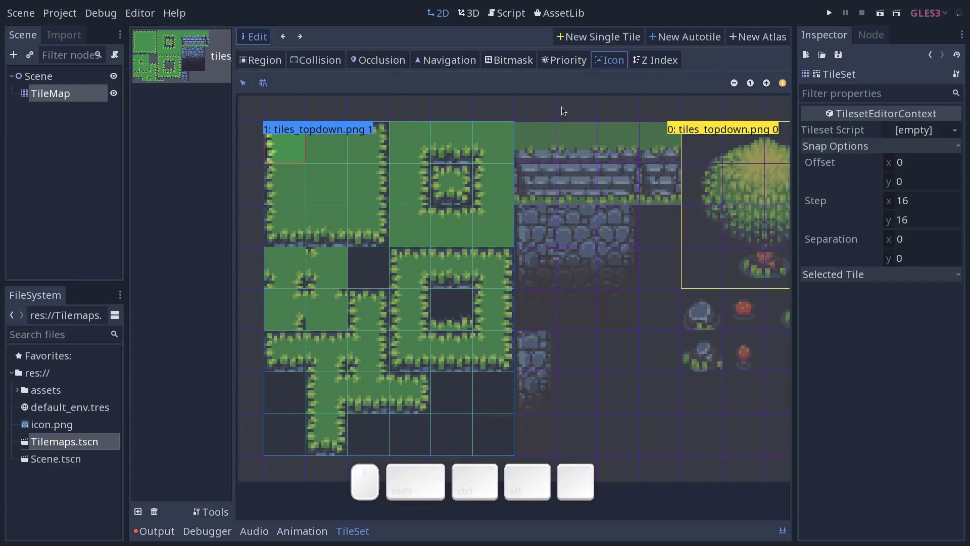
click(326, 187)
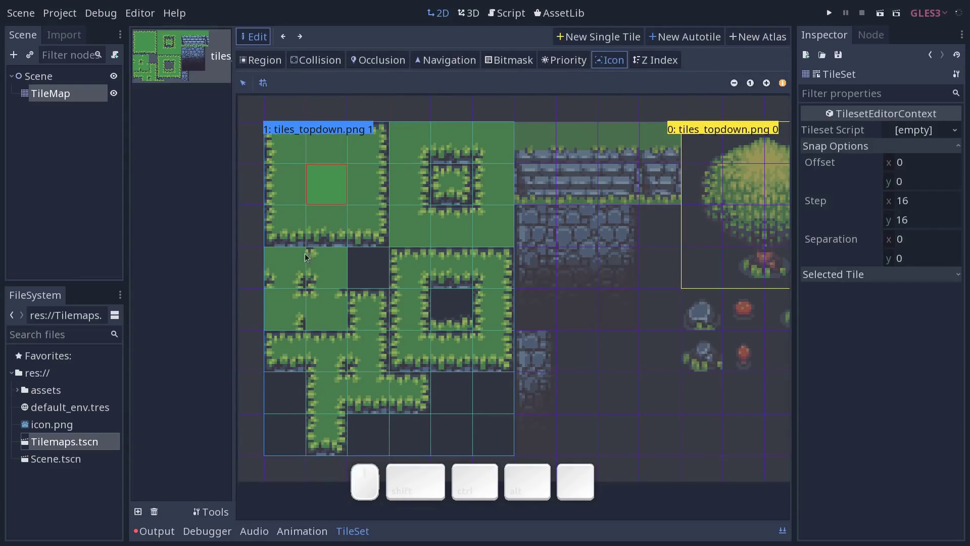
click(70, 97)
drag(455, 188, 371, 251)
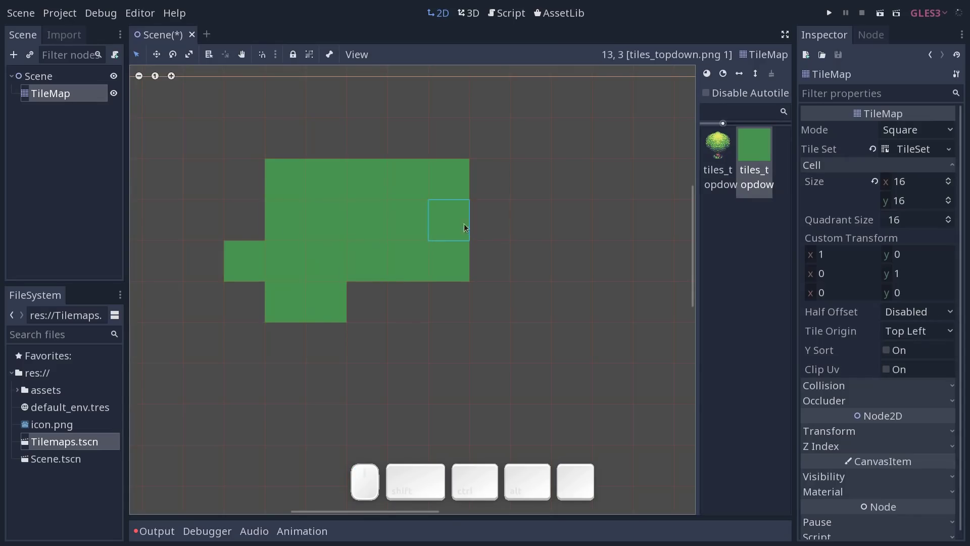
key(ctrl+z)
- Reopen the TileSet editor in Bitmask mode with the grass autotile selected
click(918, 152)
click(187, 66)
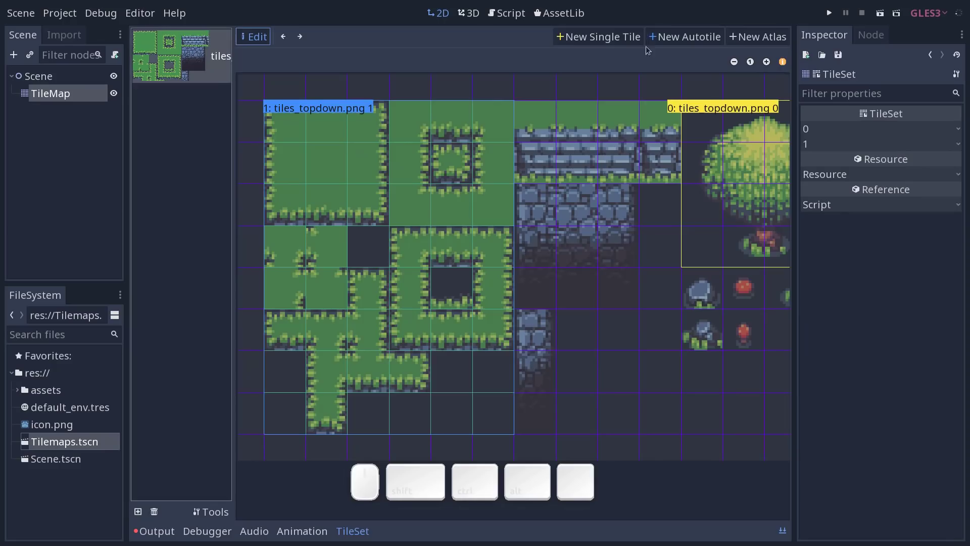
click(333, 119)
click(510, 68)
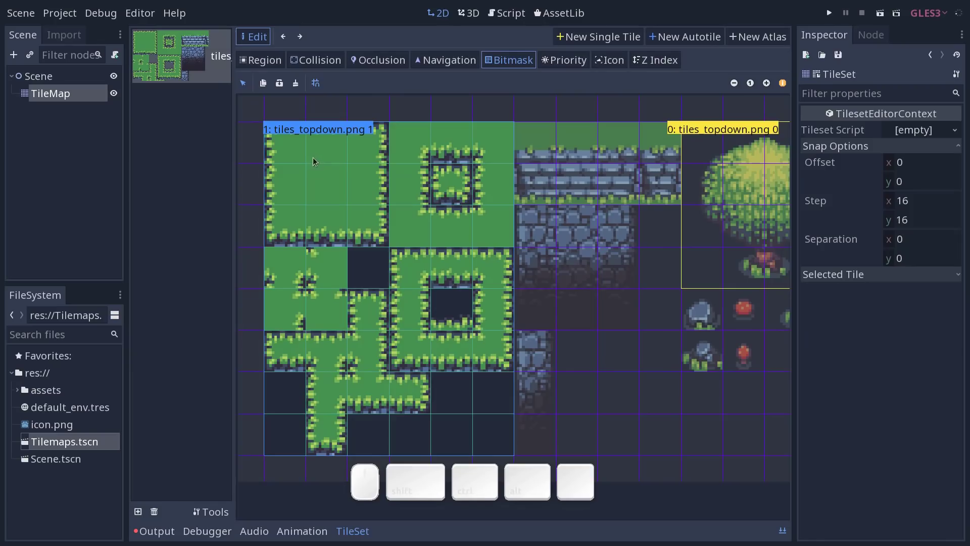
click(887, 149)
double_click(880, 169)
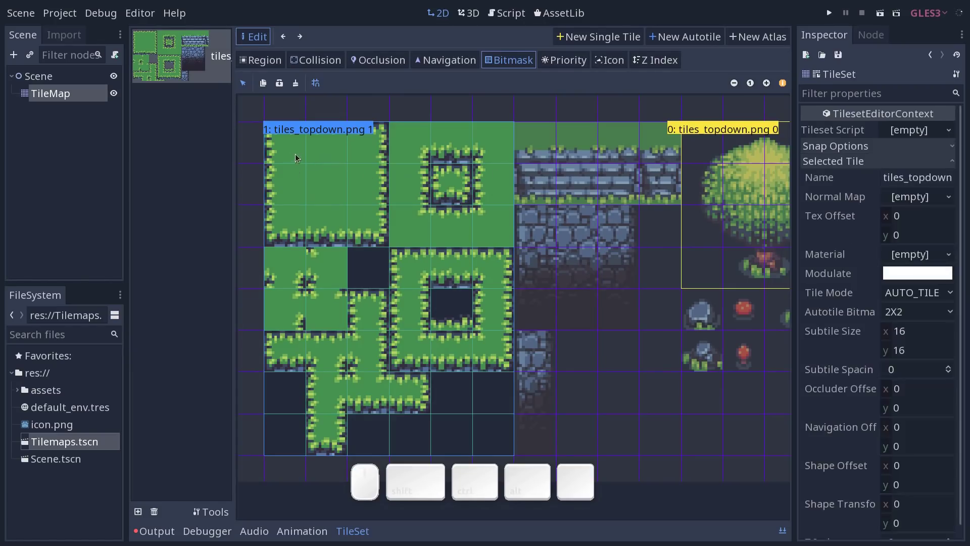
- Mark the solid grass block in the bitmask, then erase the wrong marks across it
drag(295, 156, 356, 208)
click(355, 211)
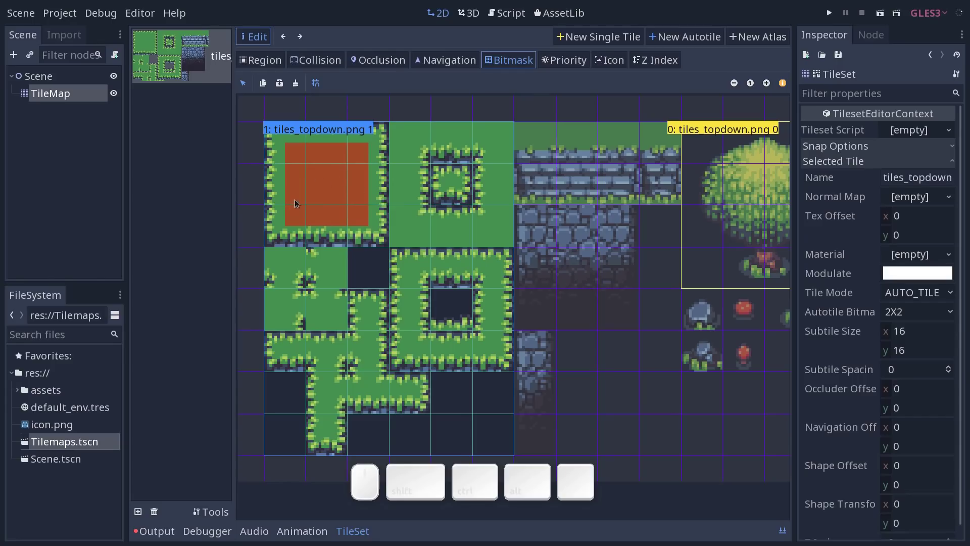
click(297, 202)
click(299, 174)
right_click(299, 153)
drag(296, 226, 363, 191)
drag(360, 194, 310, 183)
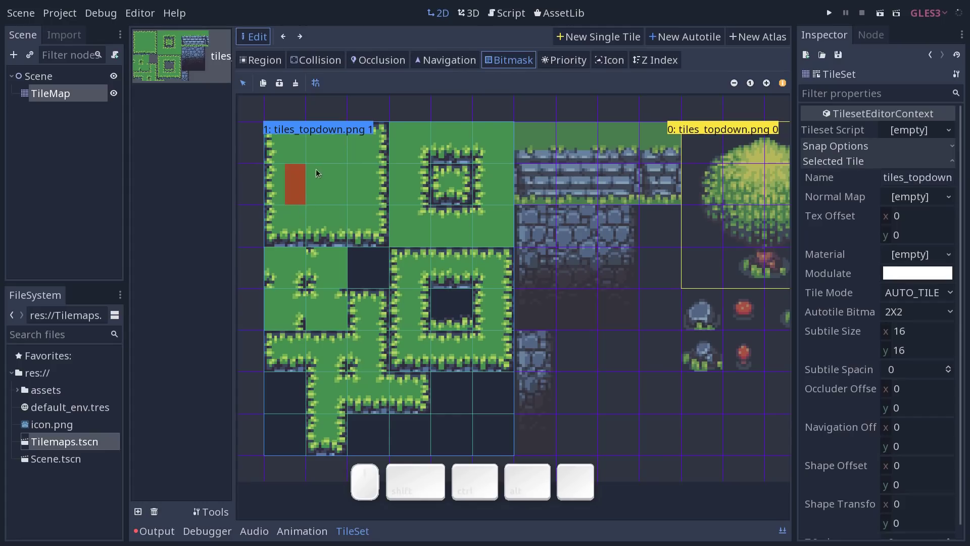
- Repaint the bitmask over the middle subtiles of the solid grass block
drag(316, 168, 339, 172)
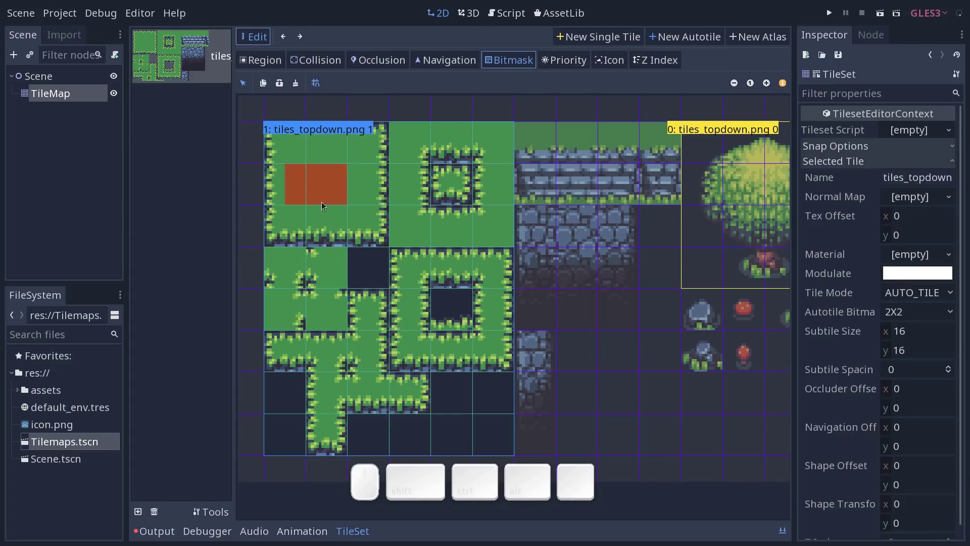
click(295, 213)
click(298, 148)
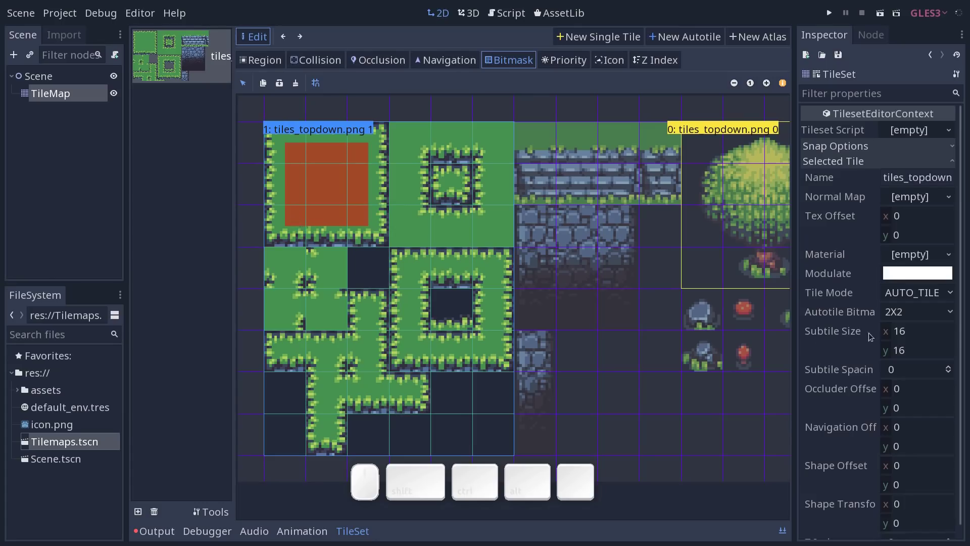
- Switch Autotile Bitmask Mode from 2X2 to 3X3 (minimal) in the Inspector and clear the old marks
click(920, 316)
click(924, 313)
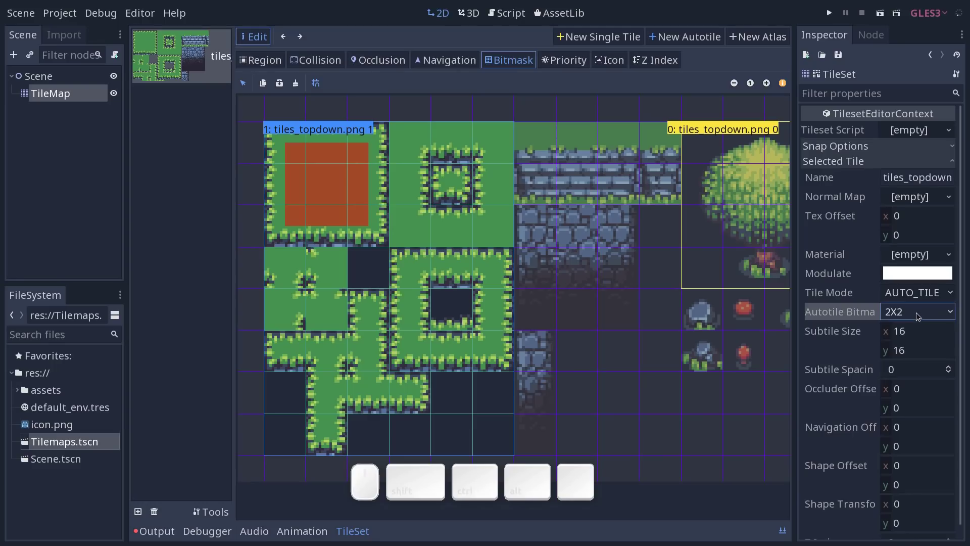
drag(919, 313, 910, 353)
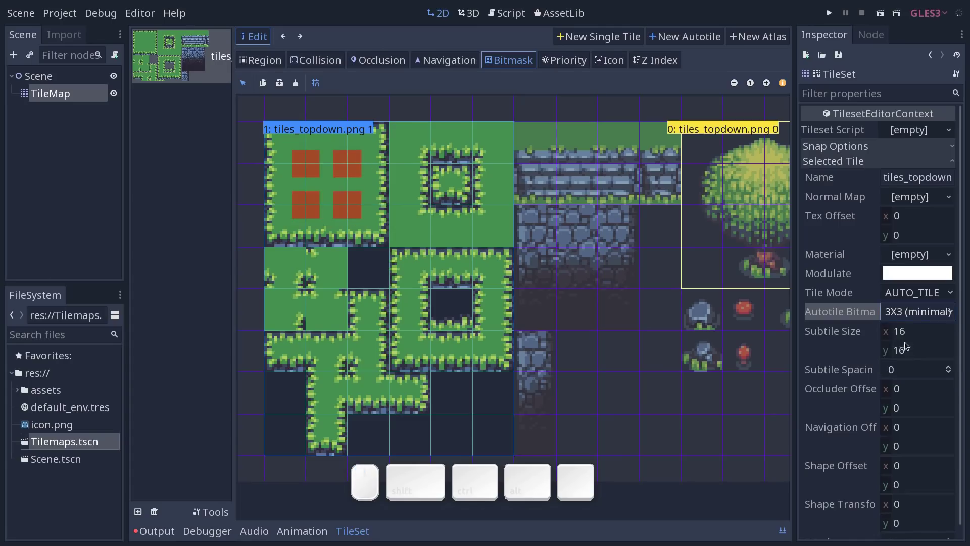
drag(288, 197, 339, 158)
click(298, 87)
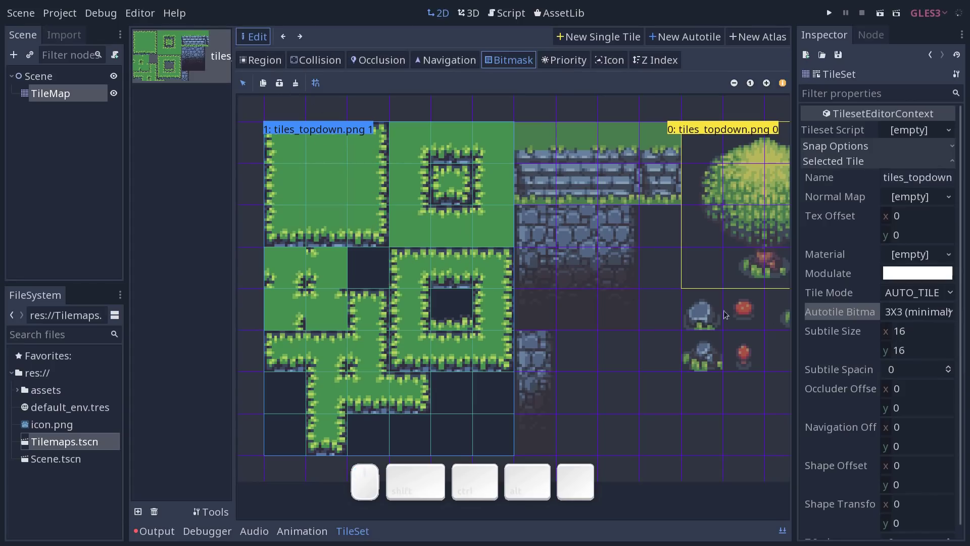
click(929, 314)
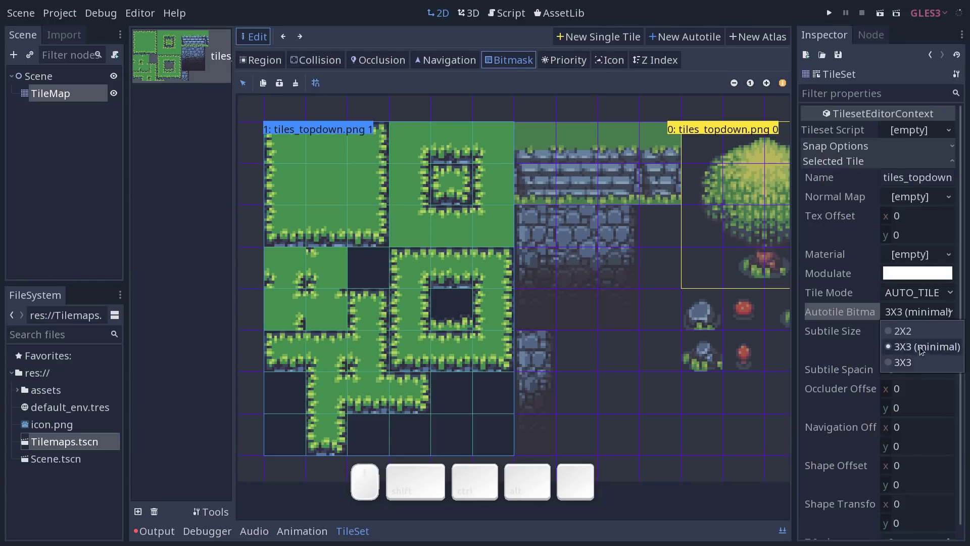
click(926, 347)
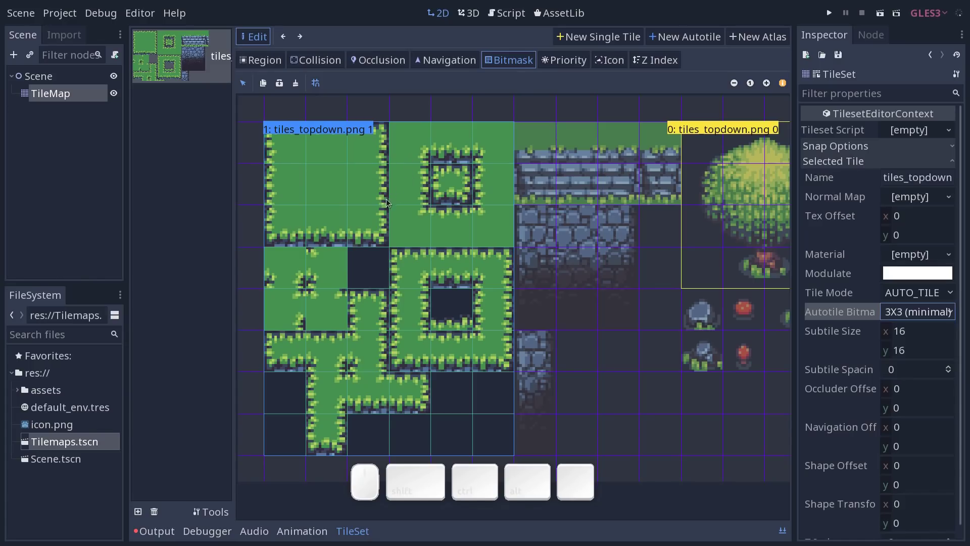
- Erase stray bitmask marks on the lower tiles and reselect the 3x3 minimal mode
drag(286, 353, 333, 357)
right_click(332, 355)
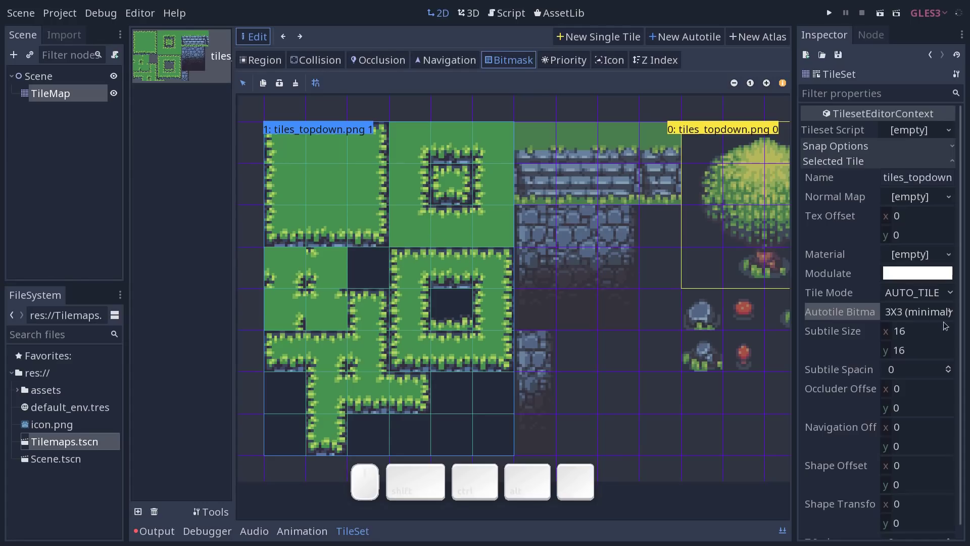
drag(926, 304, 912, 344)
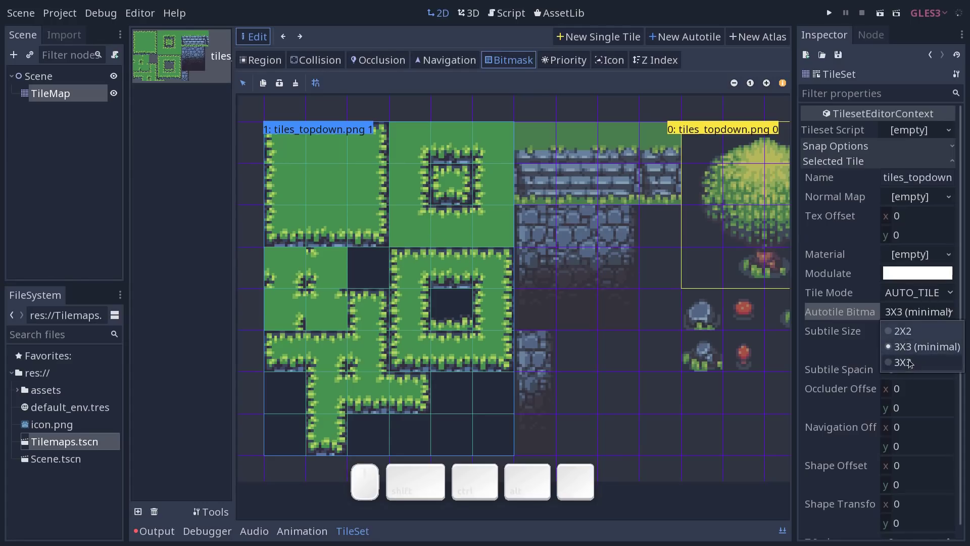
click(455, 365)
drag(454, 367, 442, 358)
drag(436, 352, 476, 344)
drag(491, 352, 487, 319)
click(914, 313)
click(914, 349)
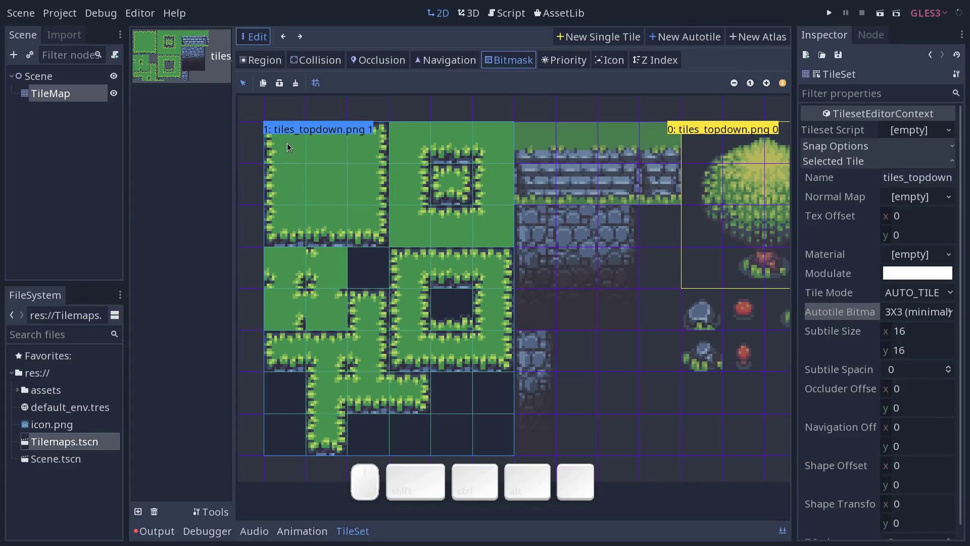
- Fill the whole solid 3x3 grass block's bitmask, outer ring and centre
drag(289, 144, 321, 162)
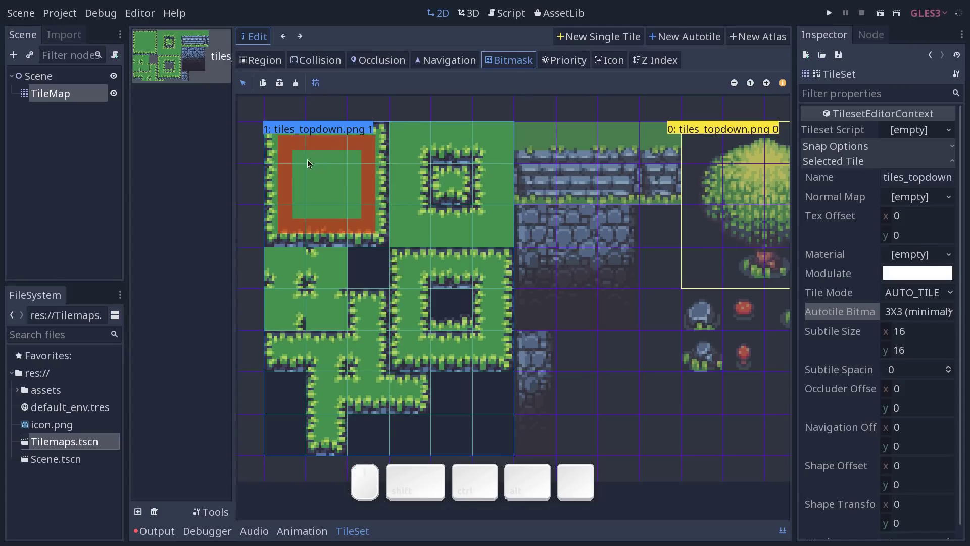
drag(302, 156, 380, 131)
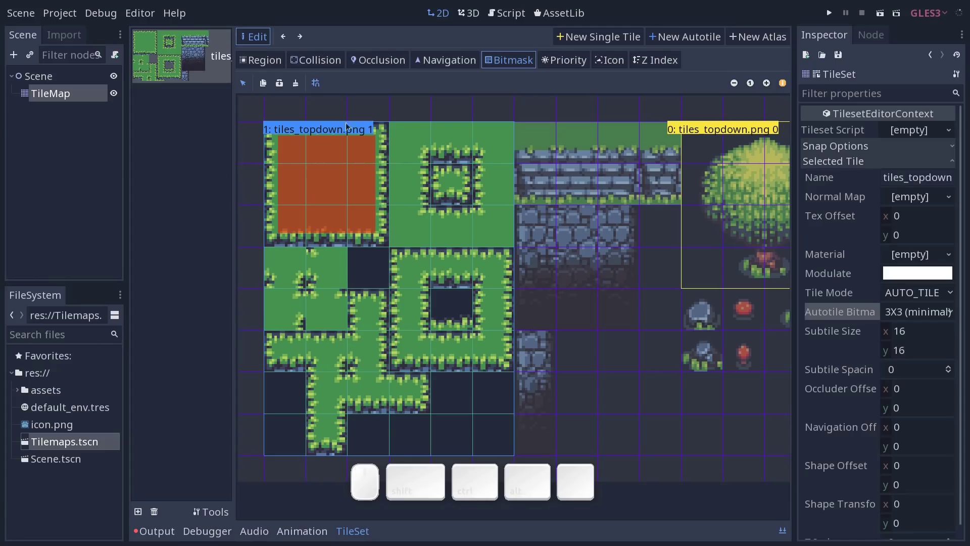
- Paint a tall and a wide grass patch on the TileMap to check their edges, then reopen the bitmask editor
click(71, 100)
drag(212, 150, 425, 331)
drag(401, 297, 591, 299)
click(613, 294)
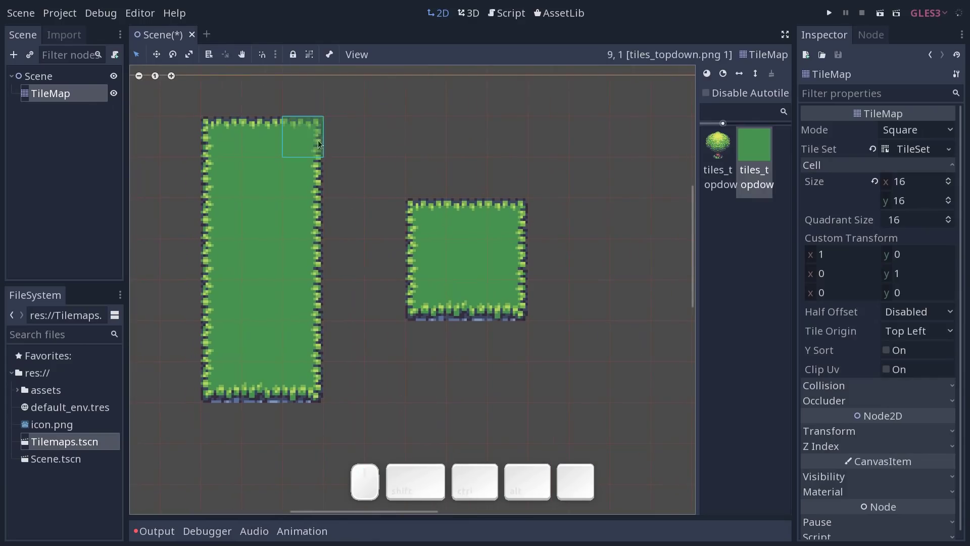
click(907, 151)
click(163, 54)
click(404, 138)
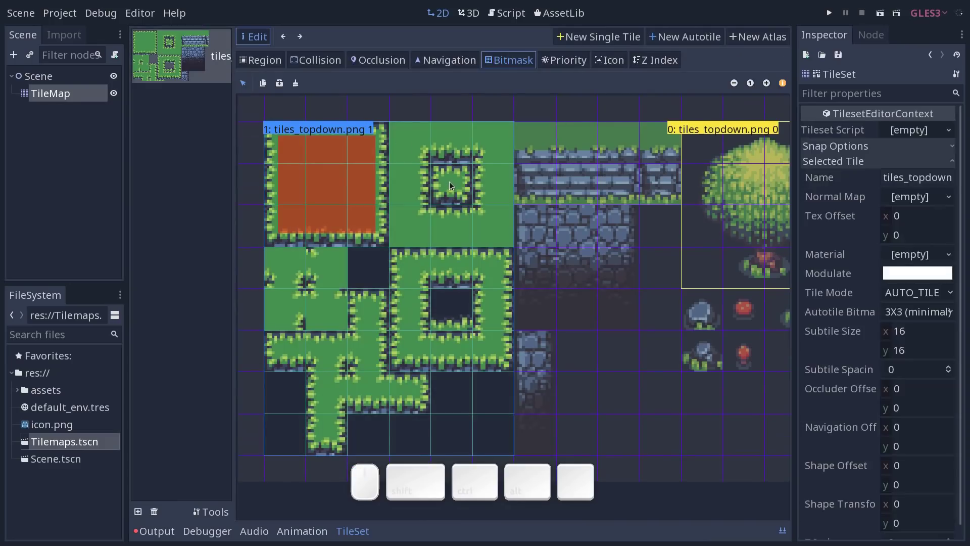
- Paint the bitmask for the small grass square: its centre and the grass surrounding it
click(452, 187)
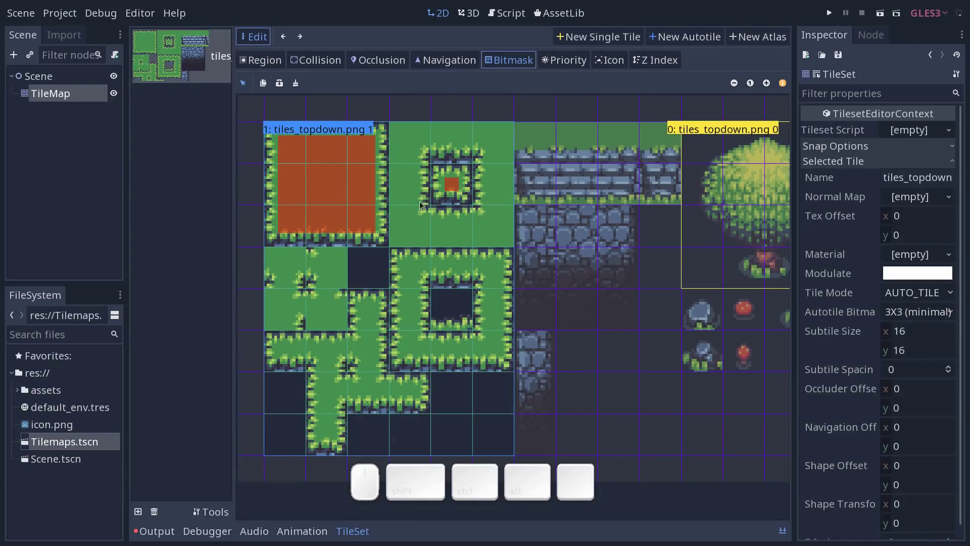
drag(413, 231, 388, 166)
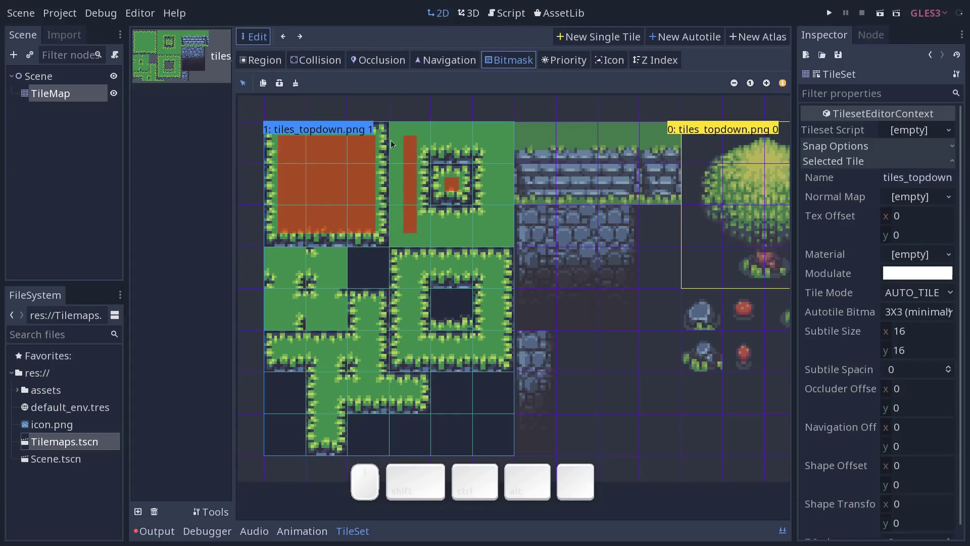
drag(399, 131, 457, 228)
drag(515, 241, 505, 162)
drag(493, 133, 502, 137)
drag(483, 142, 453, 150)
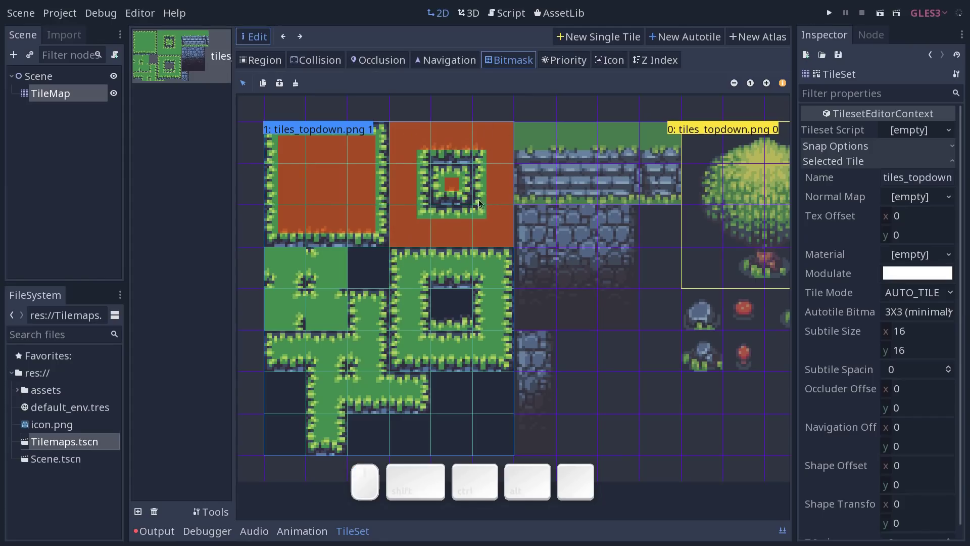
- Paint the bitmask around the thick grass ring, erasing one wrongly marked cell
drag(410, 271, 419, 349)
drag(416, 352, 496, 347)
drag(498, 335, 435, 300)
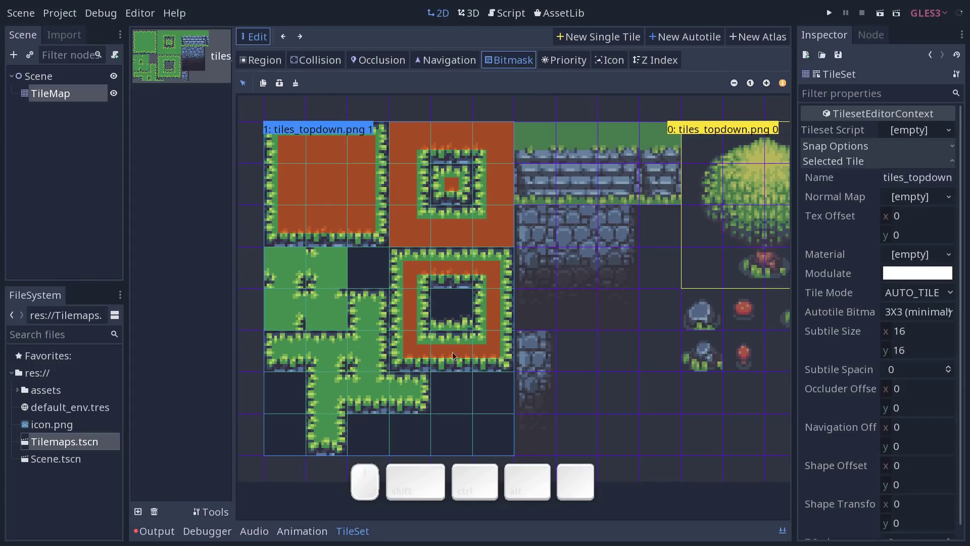
drag(369, 310, 345, 386)
drag(325, 390, 400, 392)
click(394, 393)
right_click(380, 381)
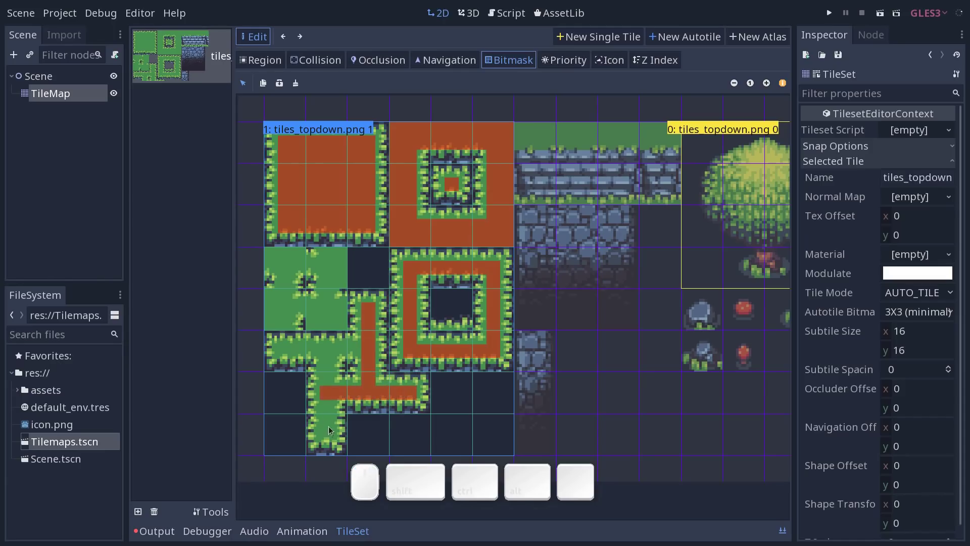
- Mark the grass path pieces and the first corner pieces in the bitmask
drag(329, 431, 280, 353)
drag(288, 354, 388, 356)
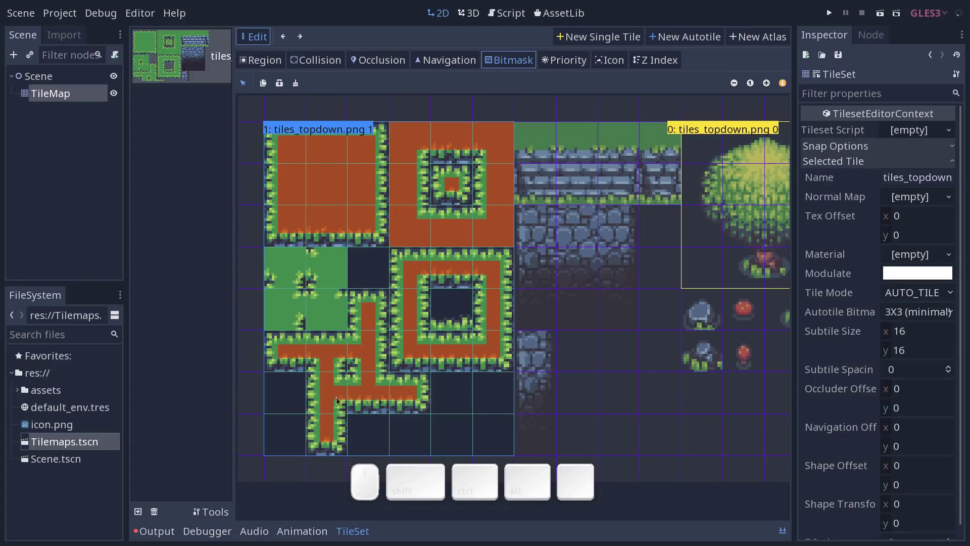
drag(288, 328, 301, 310)
click(299, 309)
drag(318, 328, 333, 305)
click(331, 326)
click(328, 304)
- Finish the bitmask on the remaining corner grass pieces along the left
drag(328, 286, 381, 173)
click(314, 268)
drag(286, 280, 273, 253)
drag(273, 253, 315, 247)
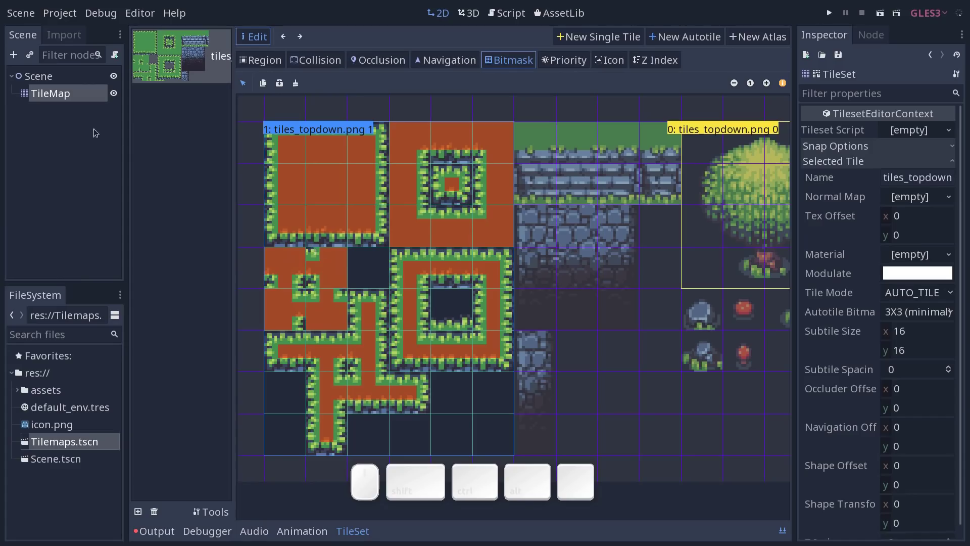
- Paint a vertical grass path with a loop on the right and bridge it to the square
click(70, 95)
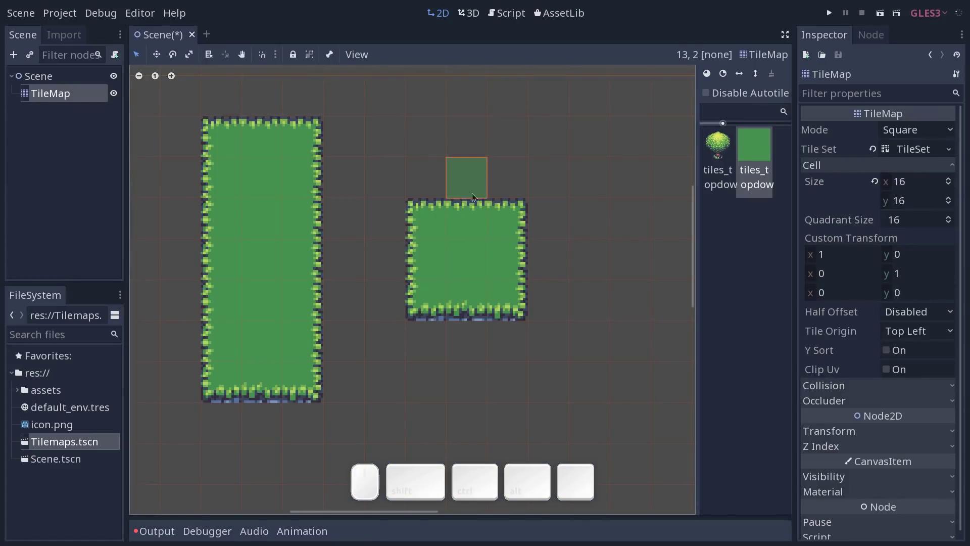
click(559, 265)
drag(538, 152, 581, 400)
drag(555, 317, 636, 281)
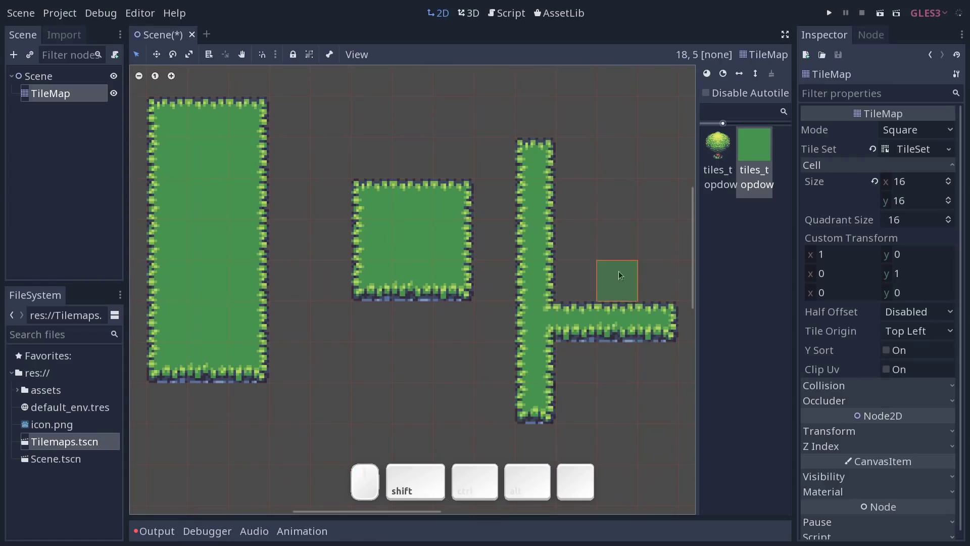
drag(630, 317, 657, 223)
click(559, 213)
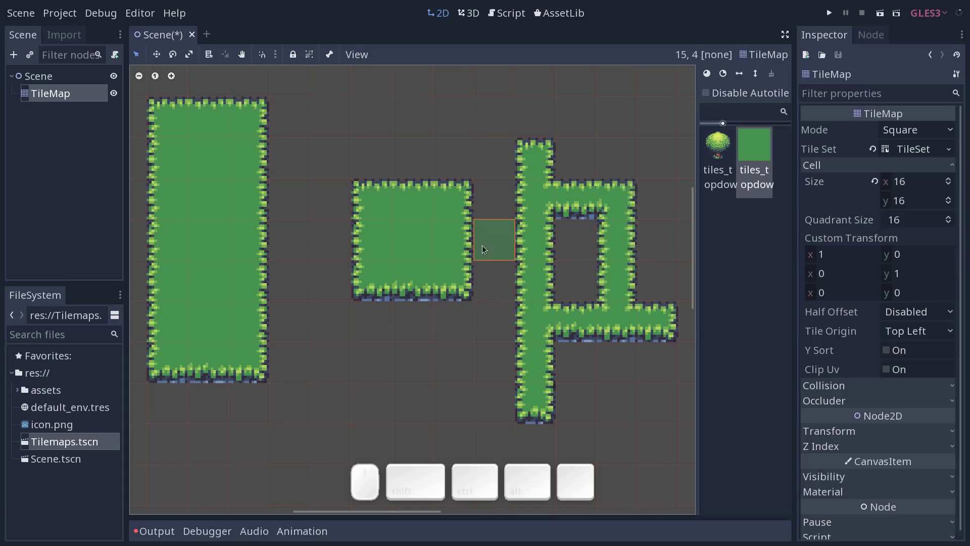
click(488, 251)
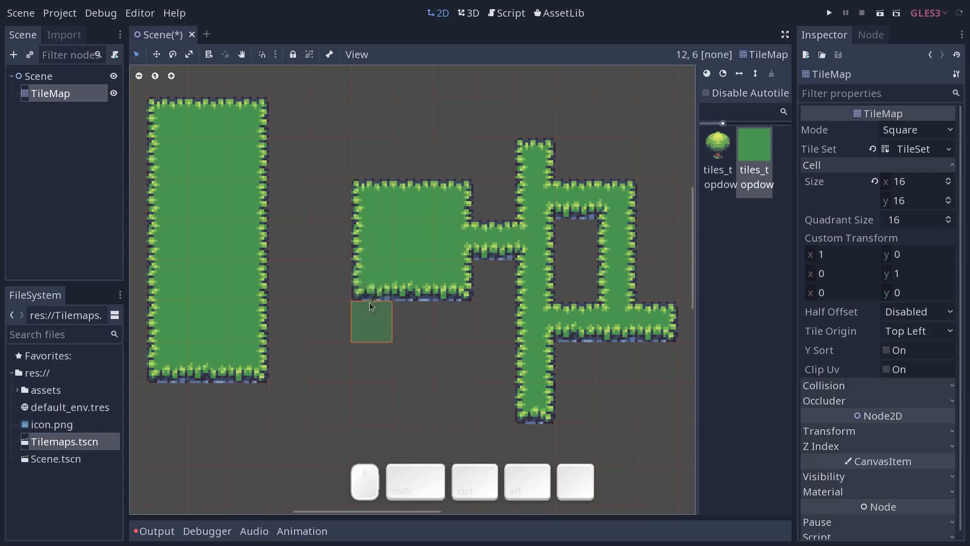
- Extend grass from the tall rectangle's top, then erase that top strip again
drag(350, 244, 402, 233)
drag(485, 252, 443, 293)
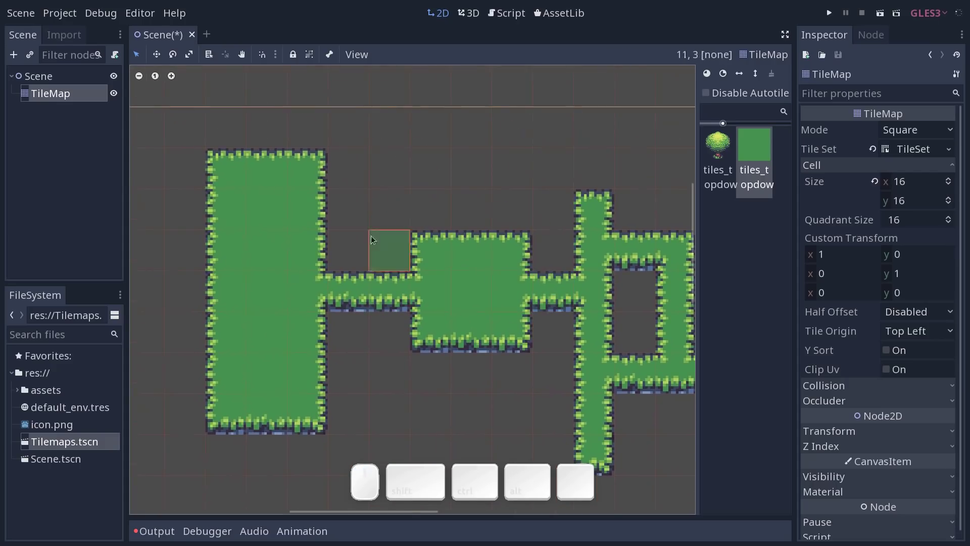
drag(348, 180, 355, 152)
click(311, 142)
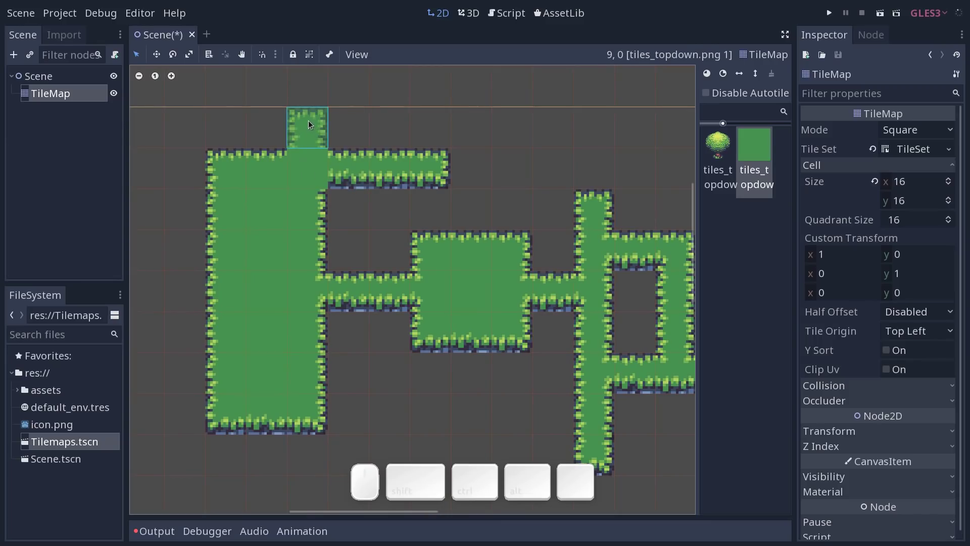
right_click(315, 123)
right_click(355, 162)
- Fill grass inside the right loop and undo the oversized fill
click(459, 213)
click(549, 223)
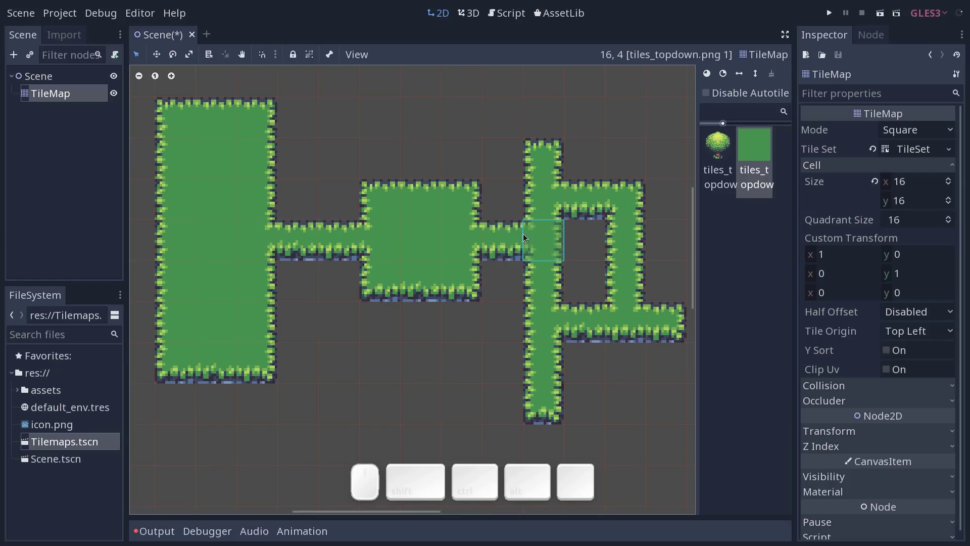
drag(582, 251, 568, 306)
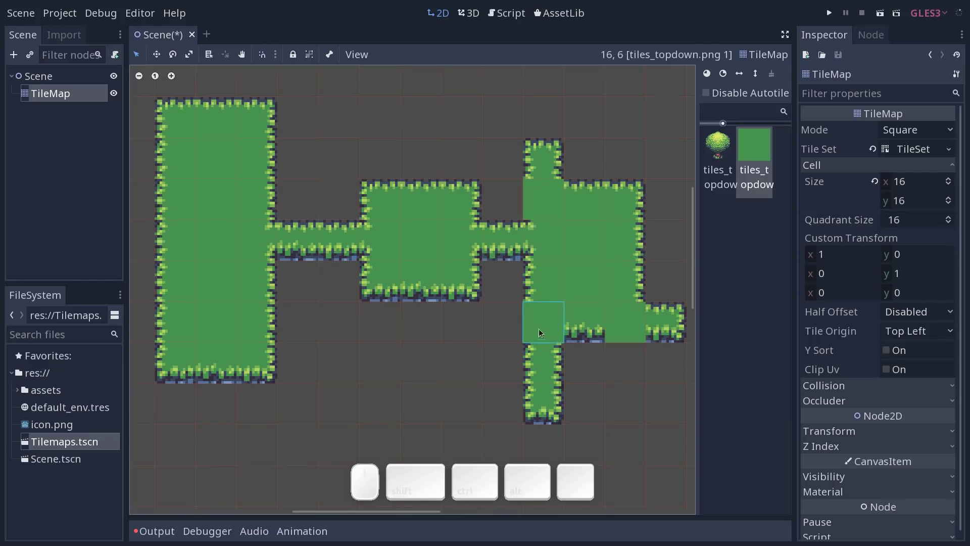
key(ctrl+z)
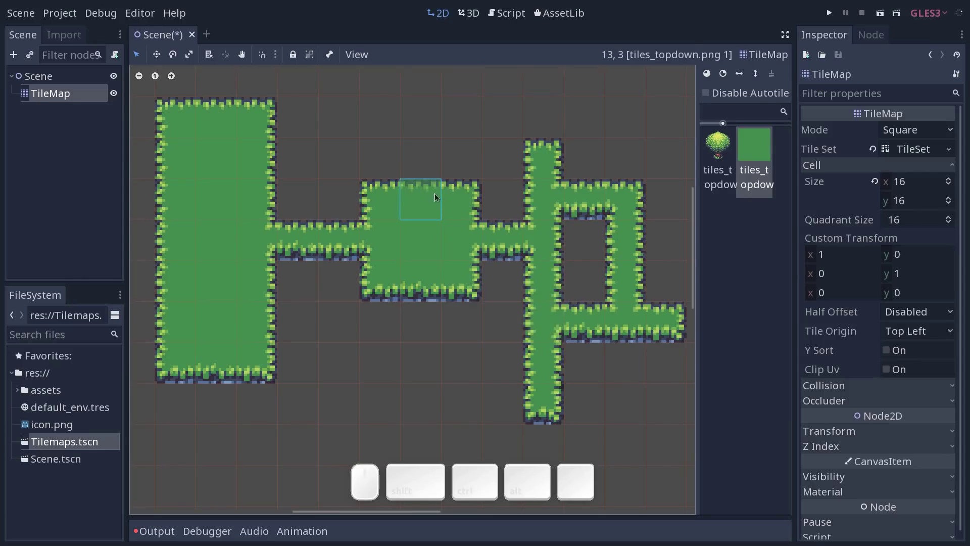
click(379, 162)
key(ctrl+z)
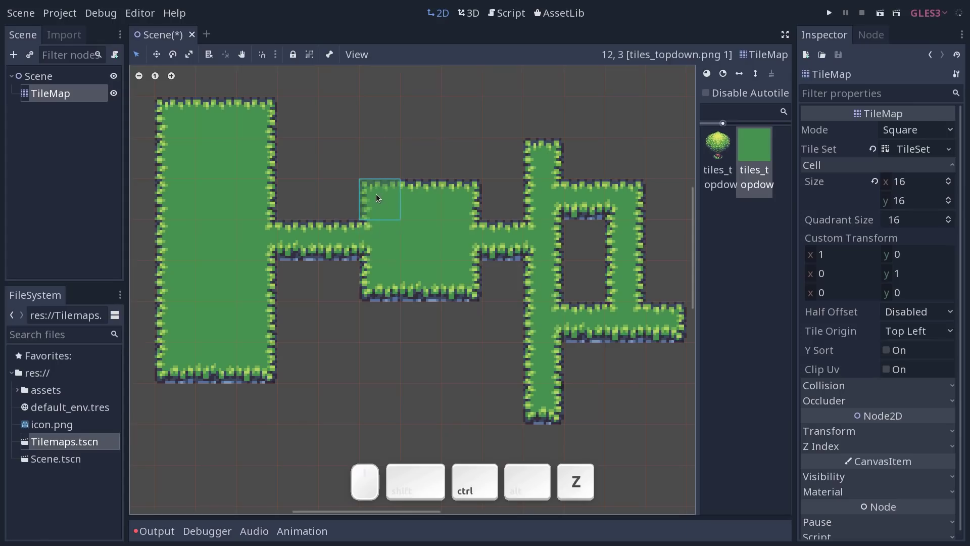
- Widen the grass joining the rectangle and square and extend the square's lower left
drag(298, 202, 318, 214)
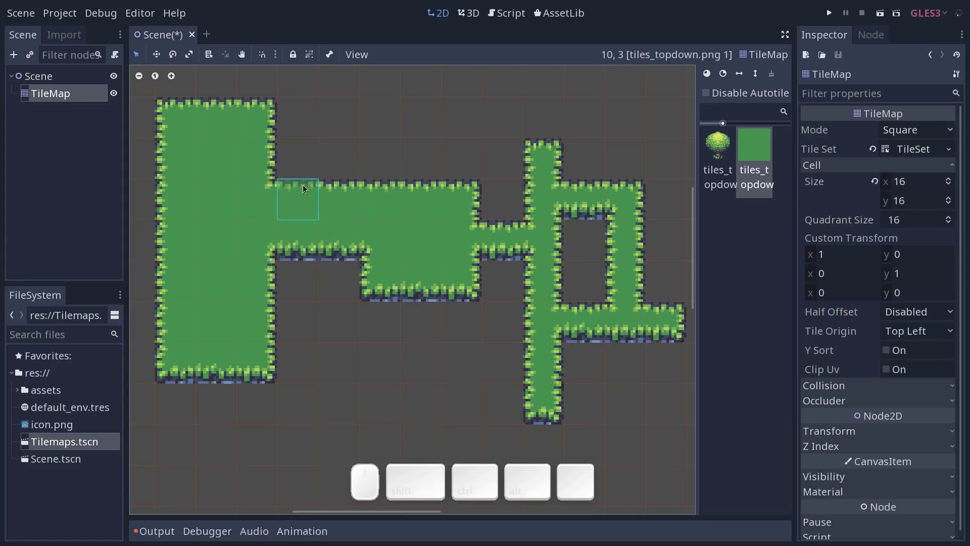
drag(308, 194, 390, 247)
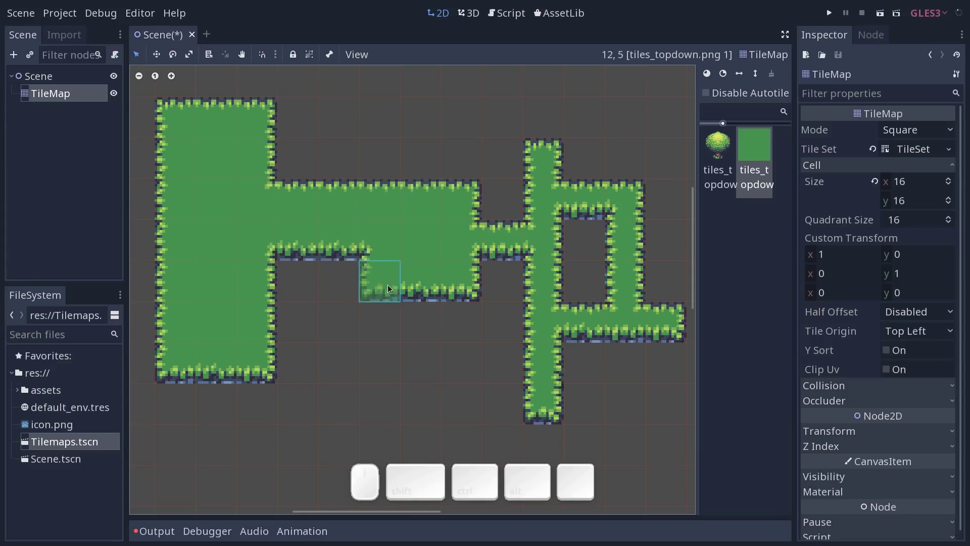
drag(384, 316, 475, 299)
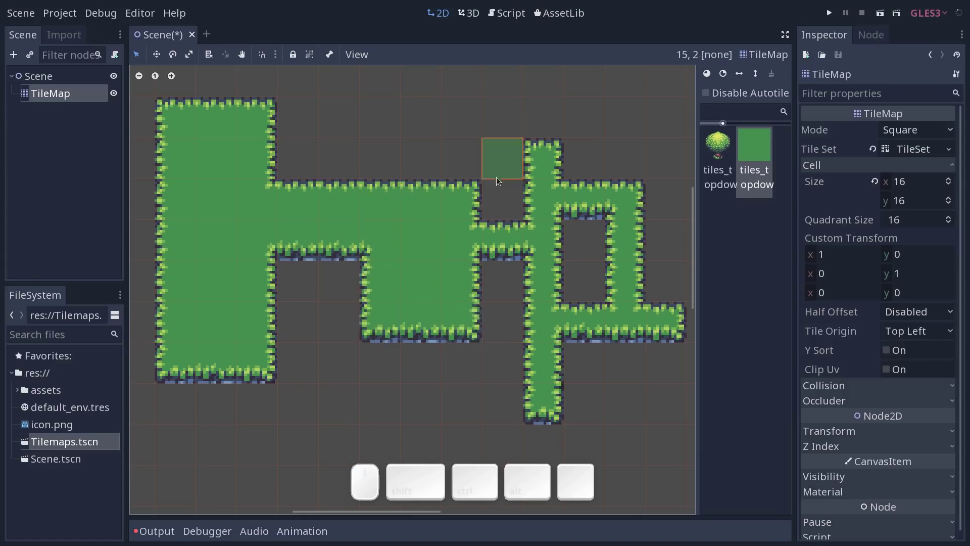
click(195, 61)
click(395, 131)
click(579, 64)
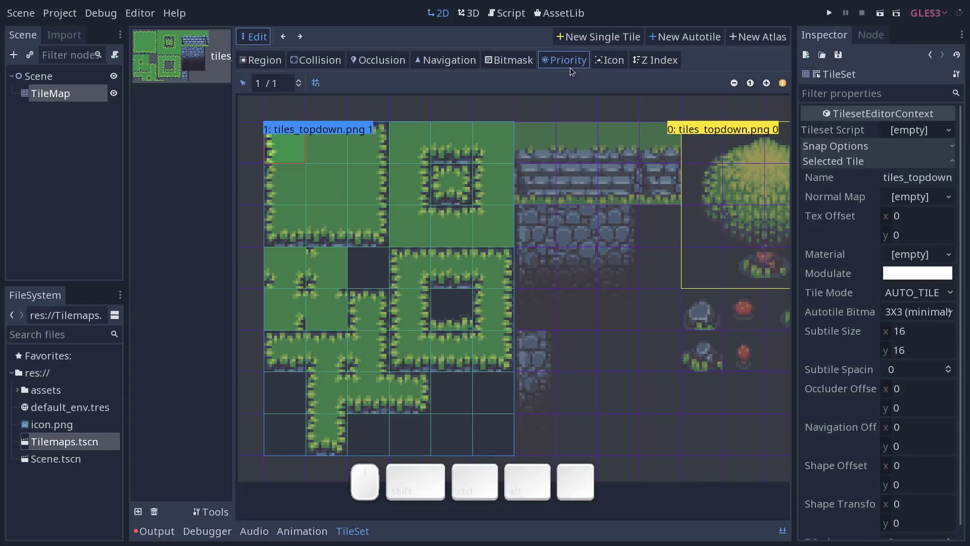
click(656, 65)
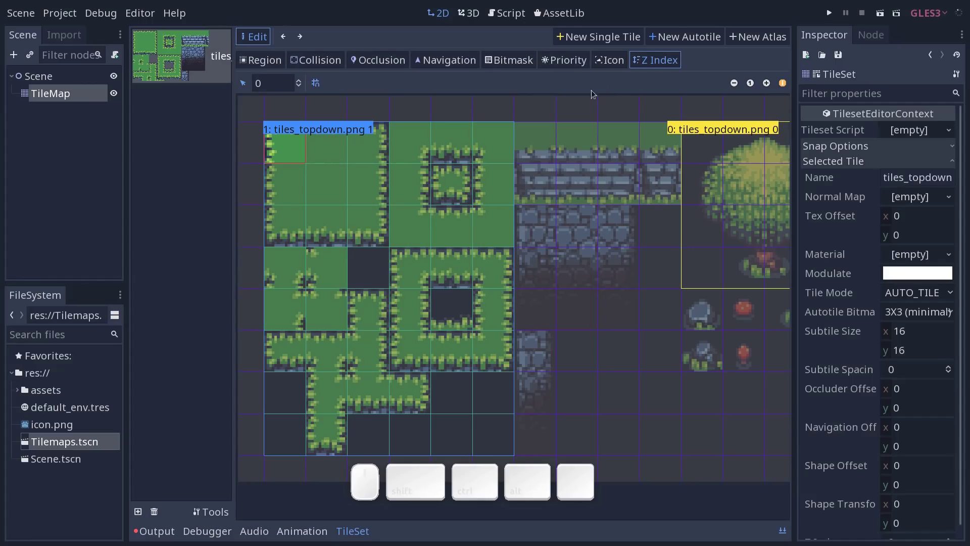
click(77, 92)
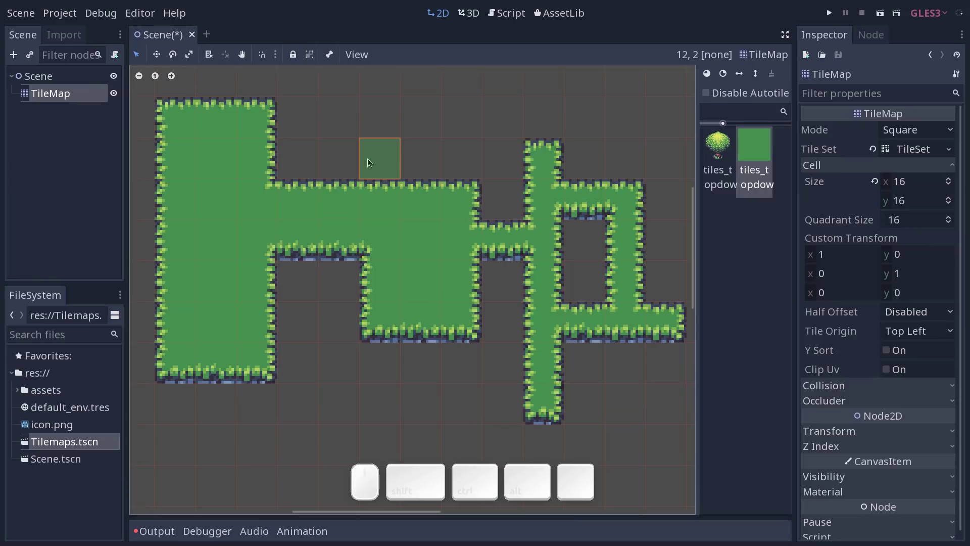
- Return to TileMap painting and bring the empty area below the grass paths into view
click(417, 175)
middle_click(442, 200)
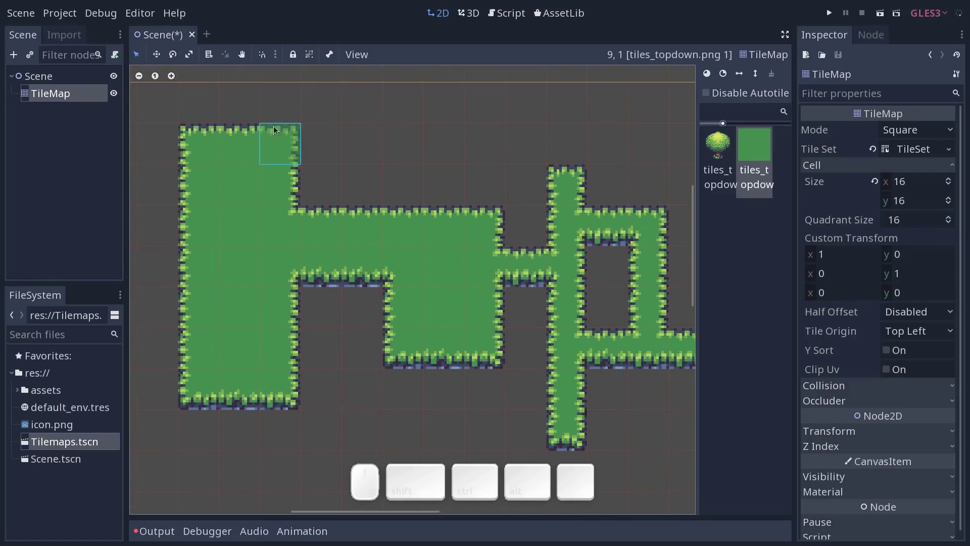
click(282, 139)
click(284, 386)
click(204, 377)
drag(370, 330, 360, 310)
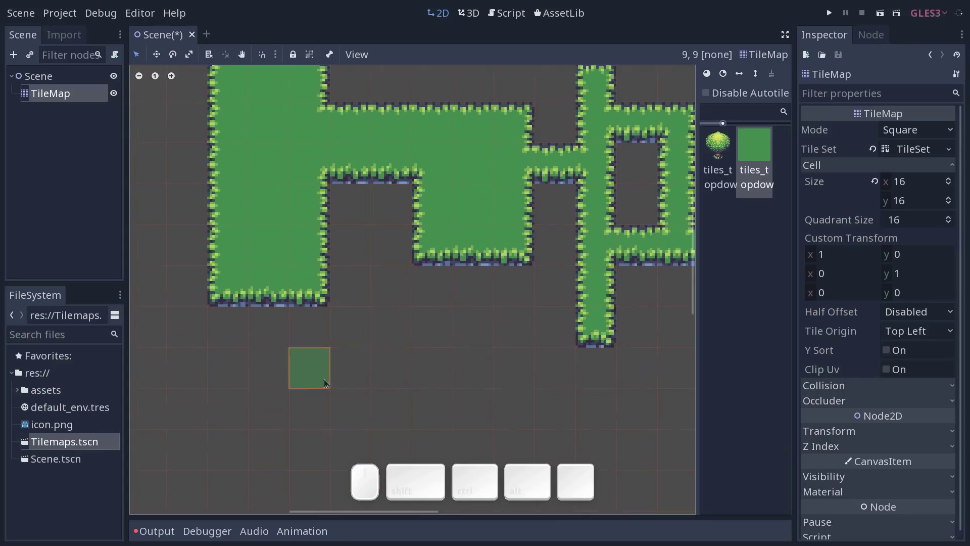
- Paint test grass patches below the paths, then undo them so one connected grass network remains
click(325, 390)
key(ctrl+z)
click(400, 384)
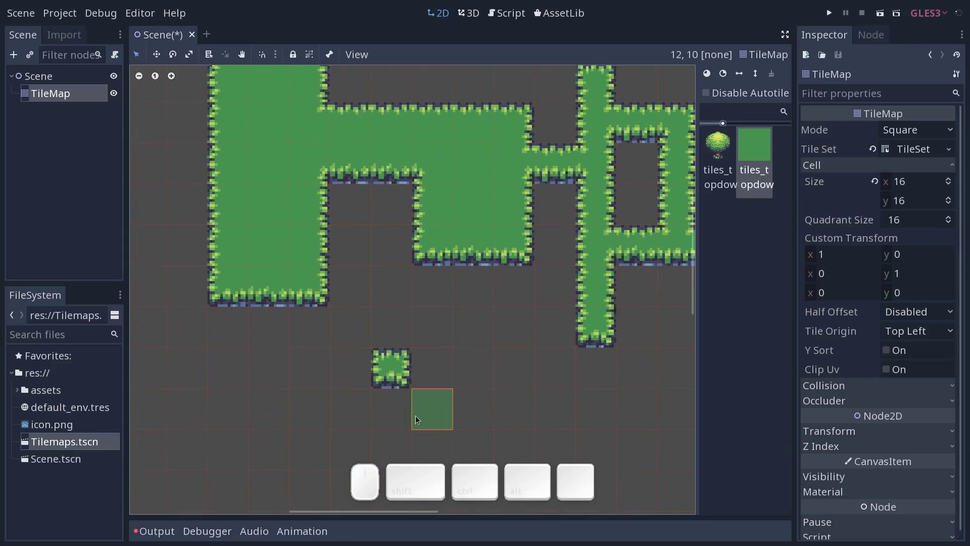
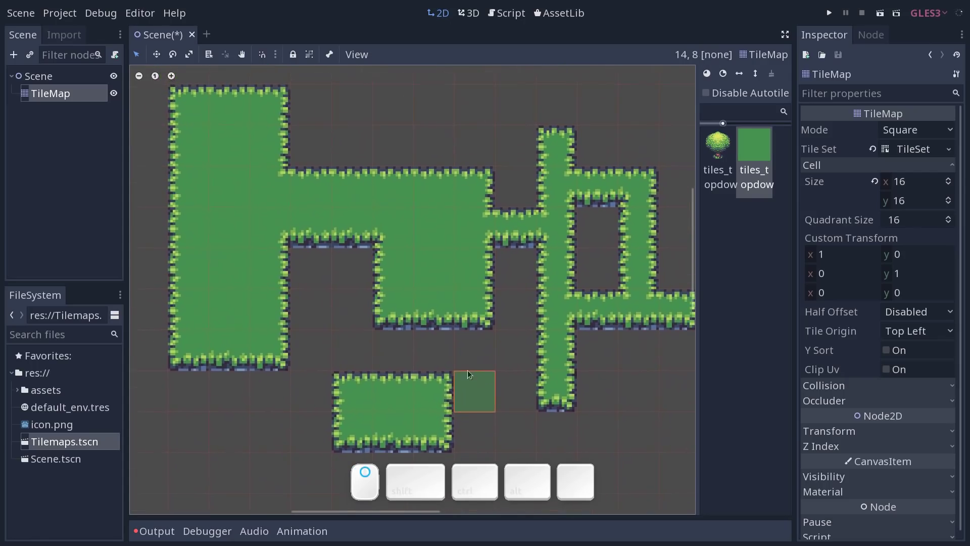
key(ctrl+z)
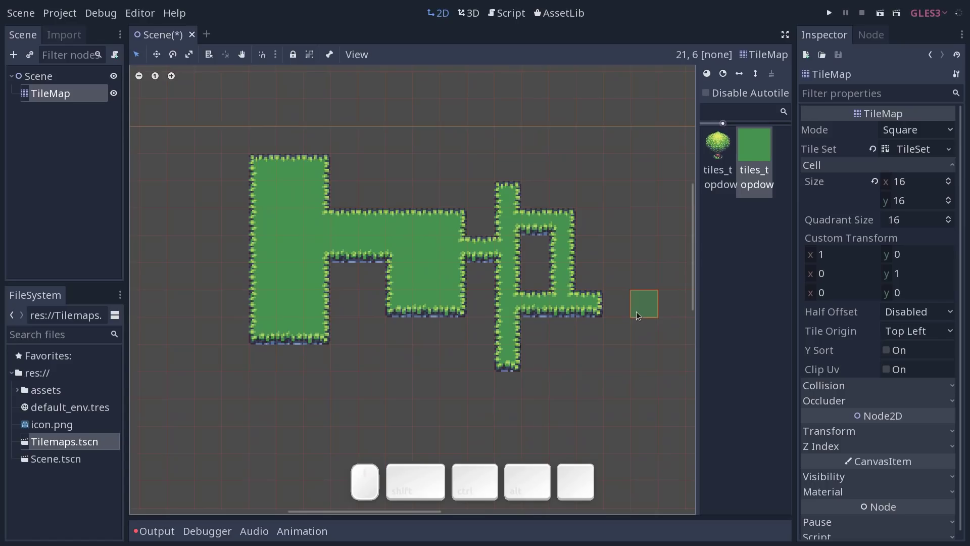
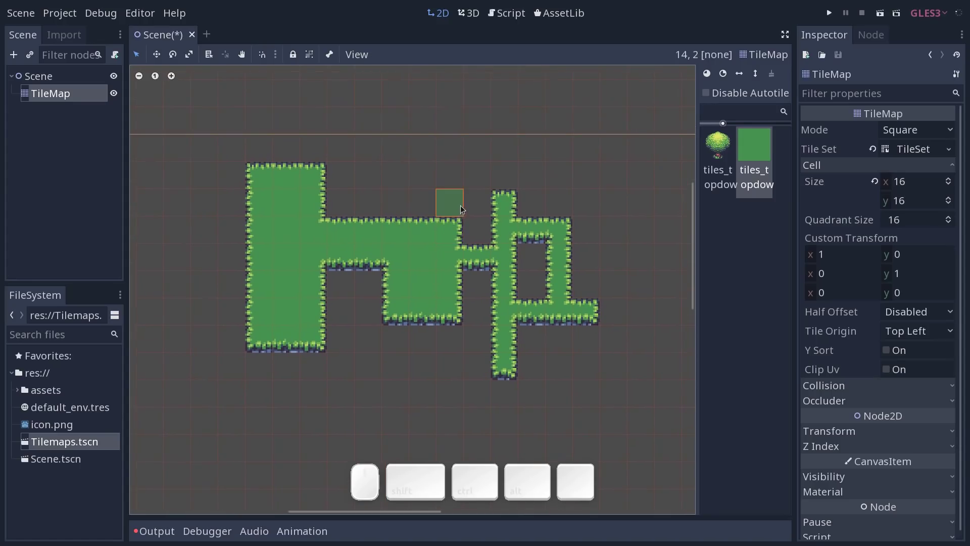
key(r)
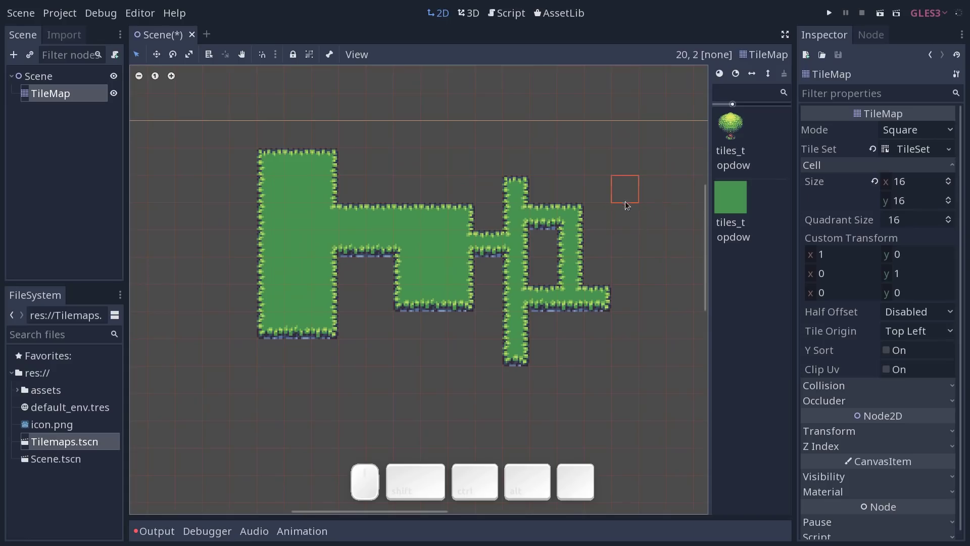
- In the TileSet editor, show the tile sheet and rename the grass autotile to 'grass'
click(918, 154)
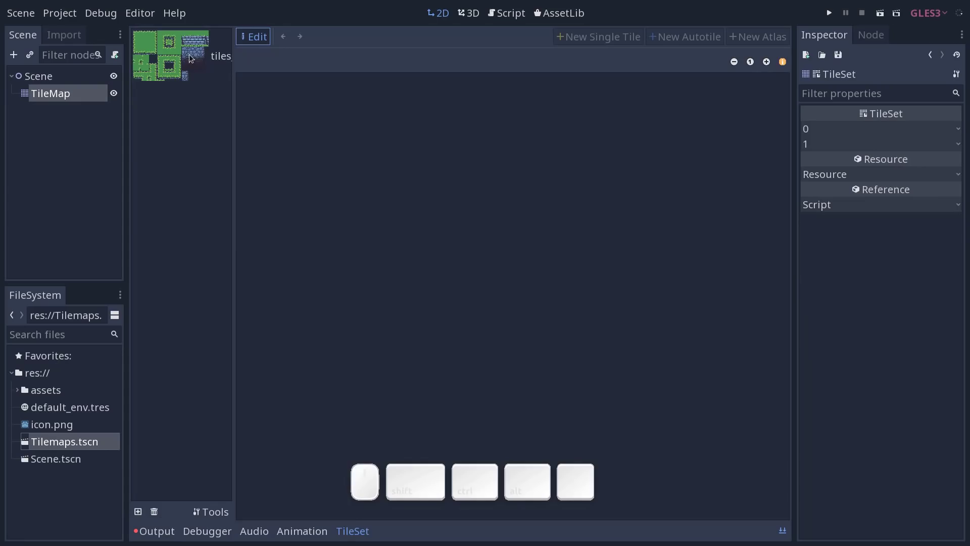
click(192, 60)
click(390, 155)
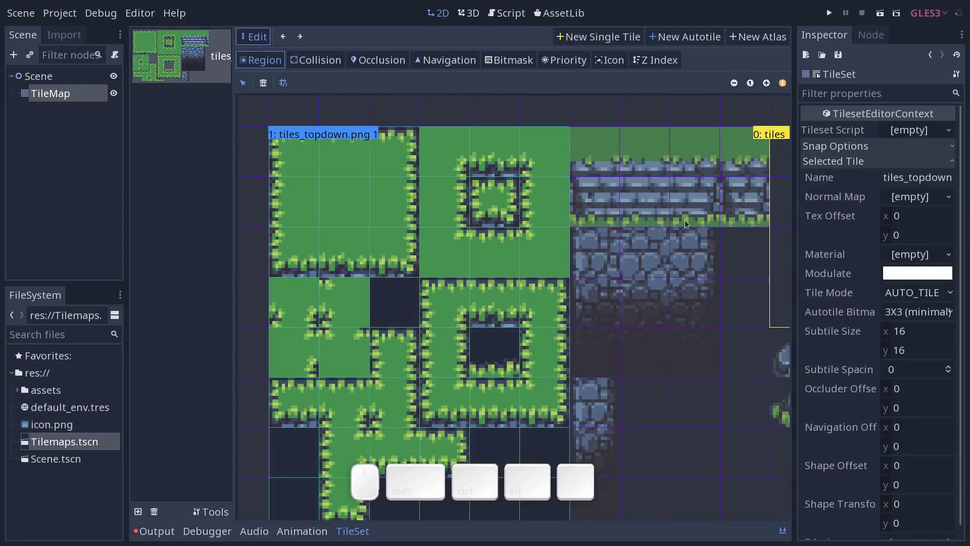
click(787, 201)
click(431, 178)
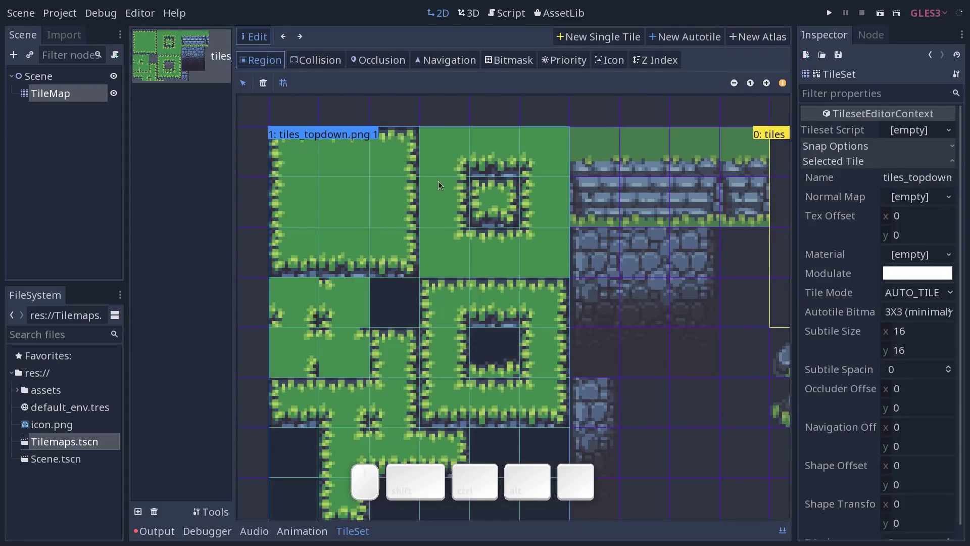
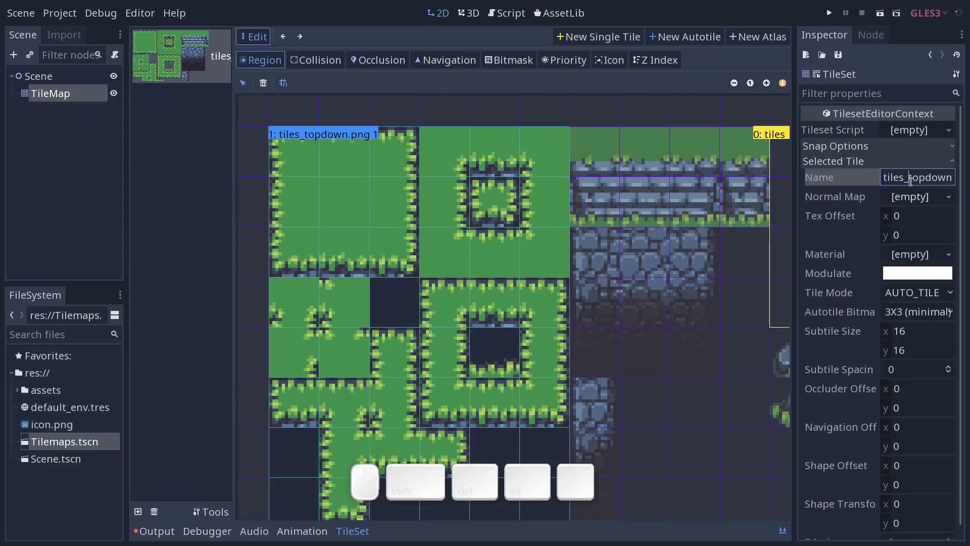
key(ctrl+a)
key(Return)
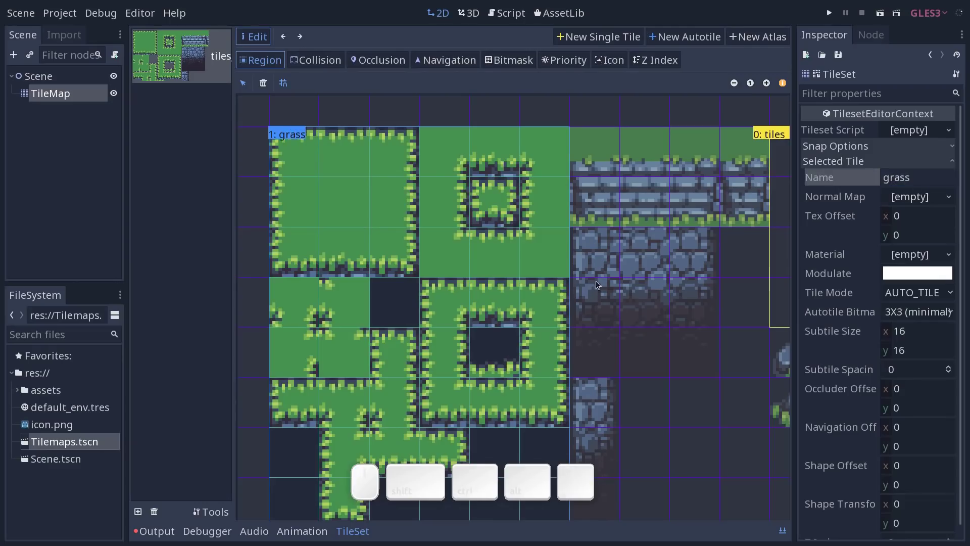
- Rename the tree tile from its default sprite-sheet name to 'tree'
click(787, 150)
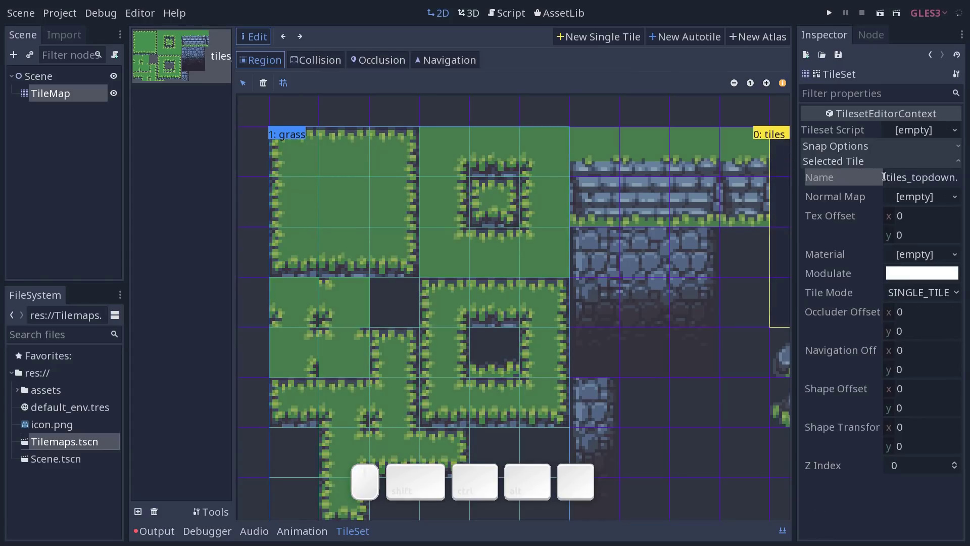
click(685, 105)
click(744, 89)
click(740, 89)
click(738, 195)
click(950, 191)
key(ctrl+a)
key(ctrl+t)
key(ctrl+r)
key(ctrl+e)
key(ctrl+Return)
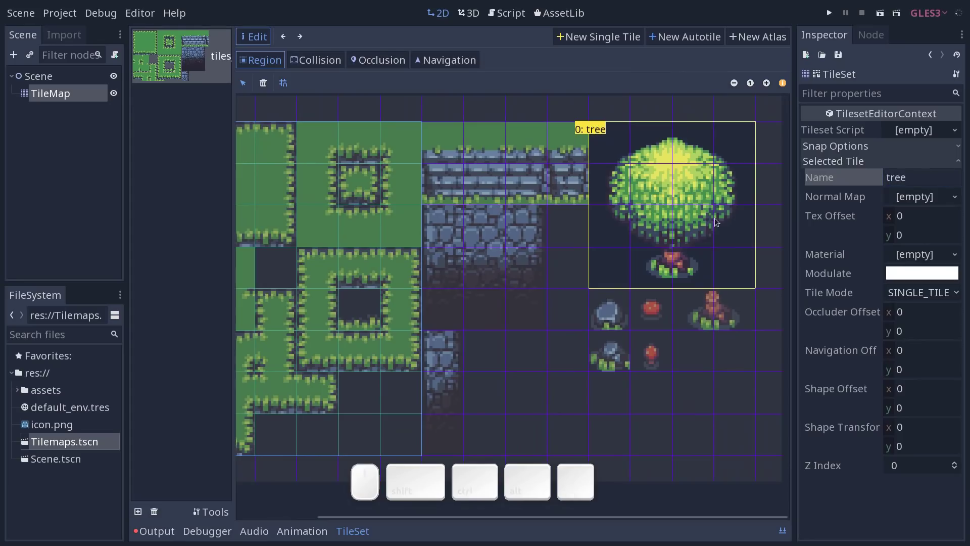
- Look over the tile sheet around the renamed tiles in the TileSet view
click(786, 89)
click(785, 85)
middle_click(594, 209)
click(599, 224)
middle_click(644, 228)
click(720, 315)
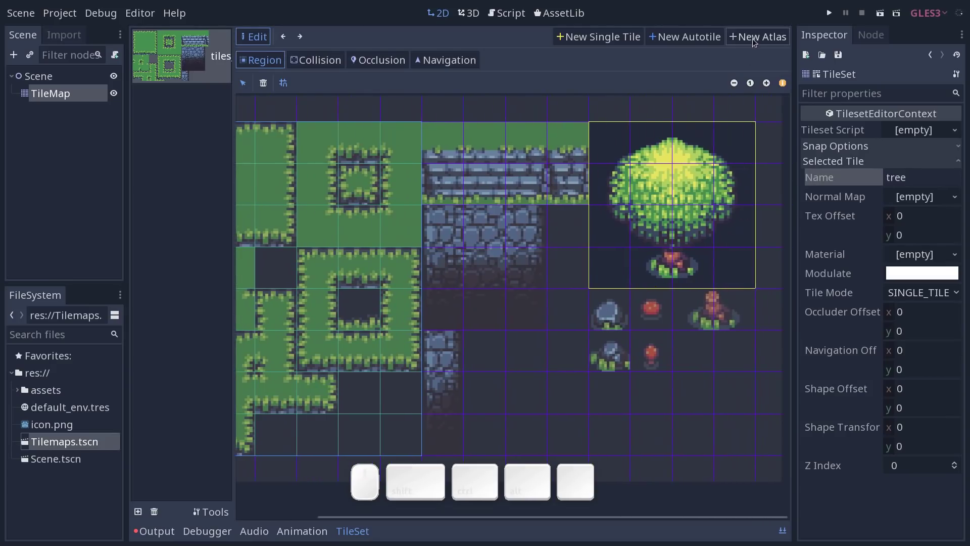
- Create a New Atlas region over the rocks and mushrooms and name it 'props'
click(759, 41)
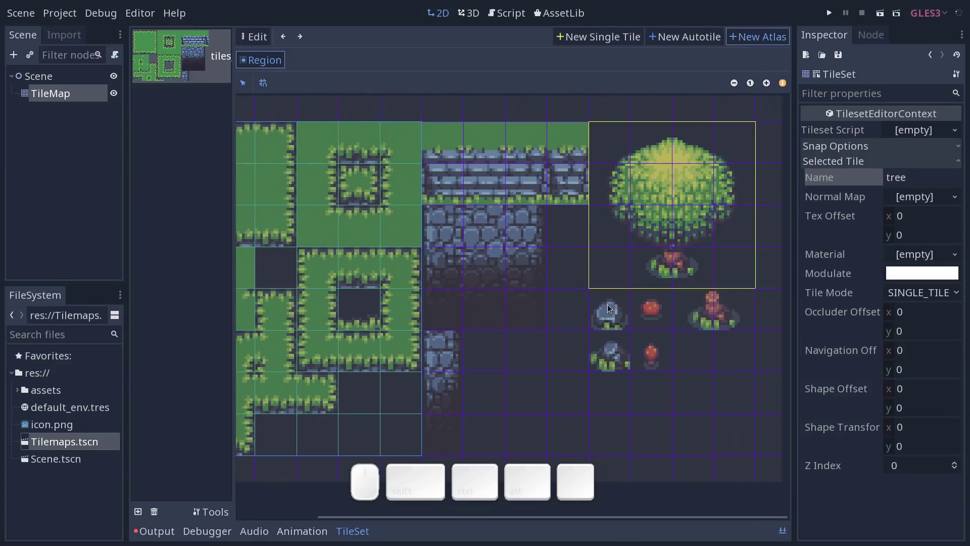
drag(611, 303, 643, 356)
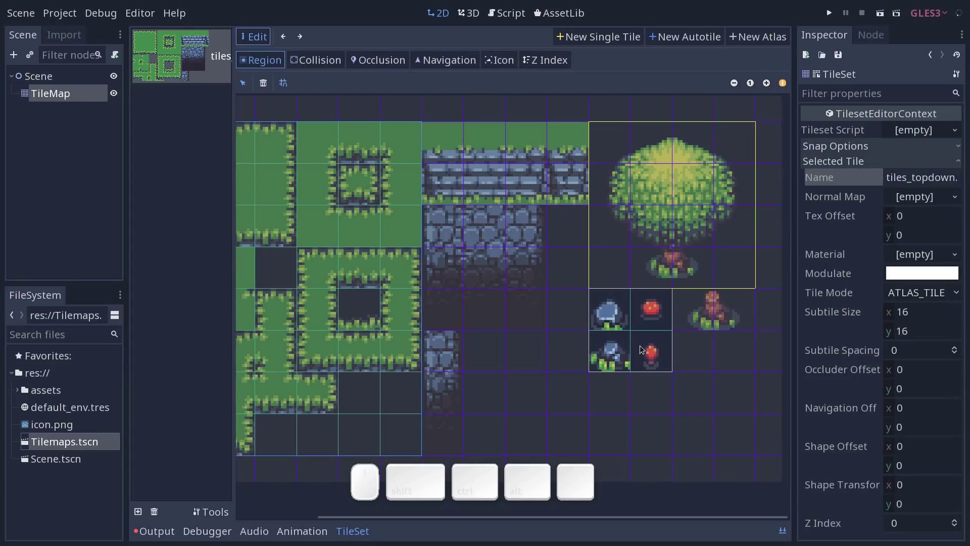
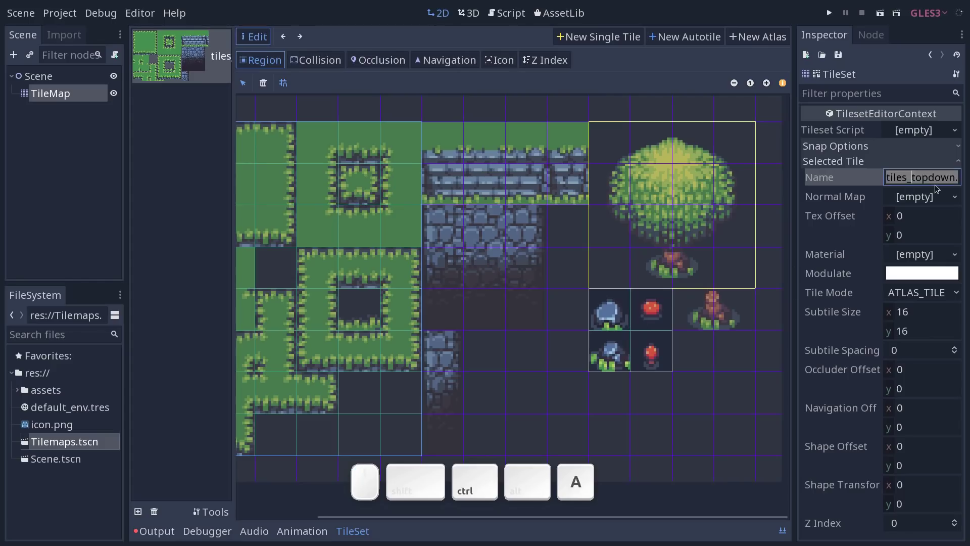
key(Return)
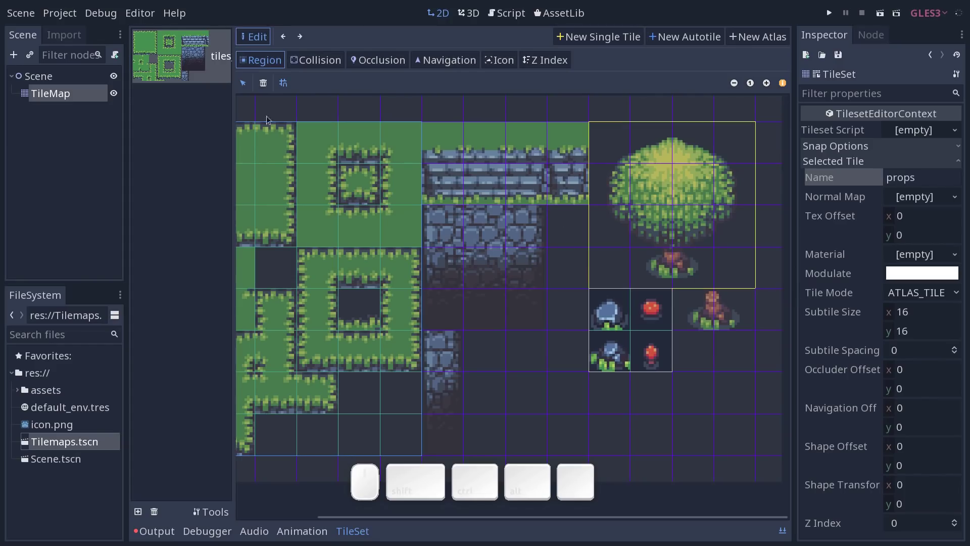
click(56, 93)
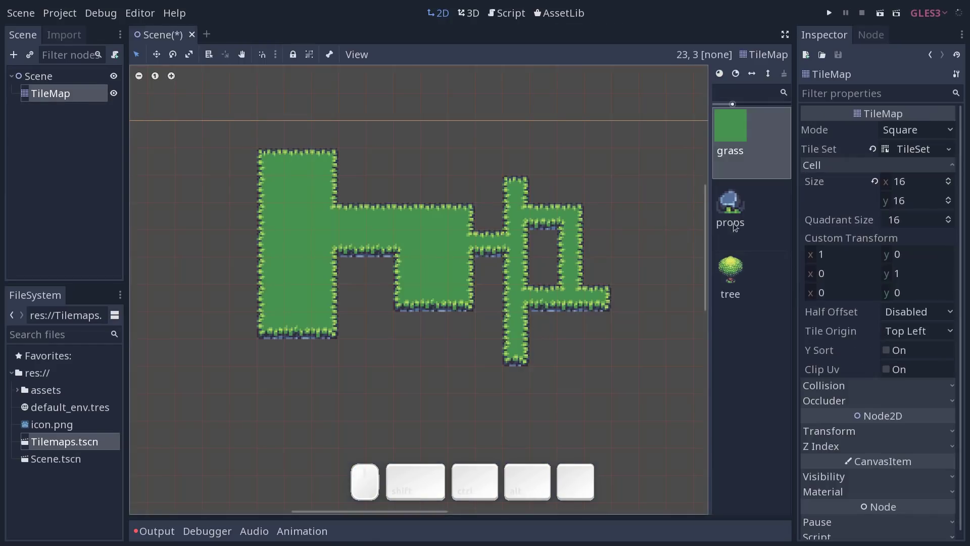
click(751, 215)
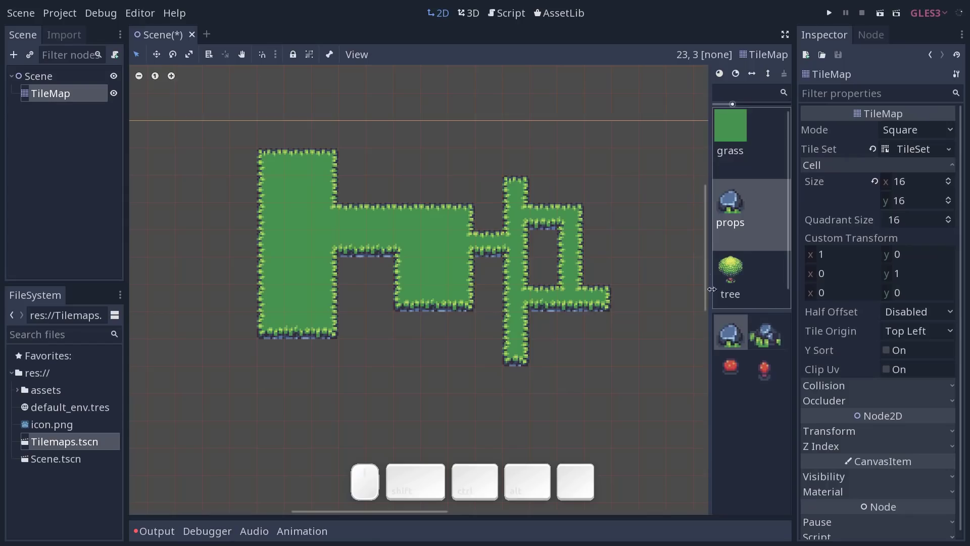
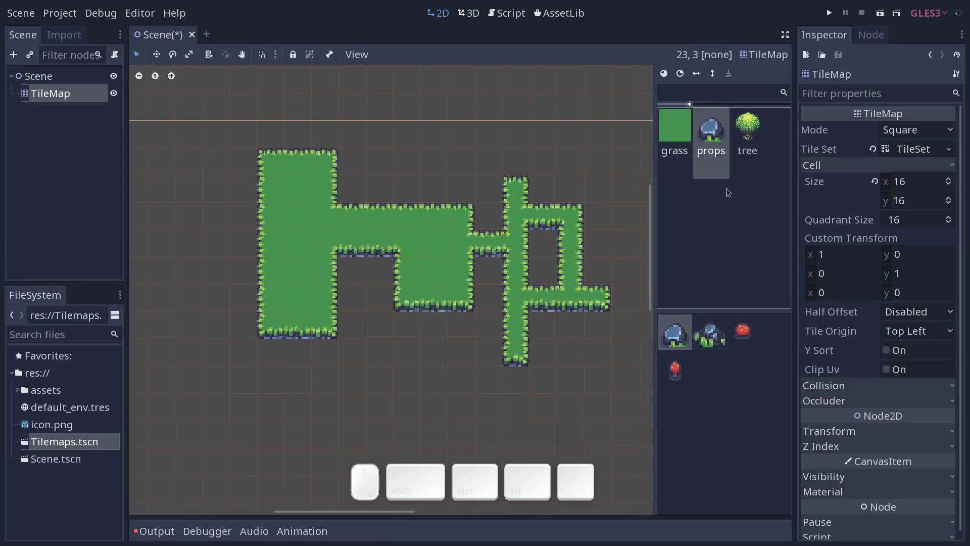
click(705, 344)
click(677, 369)
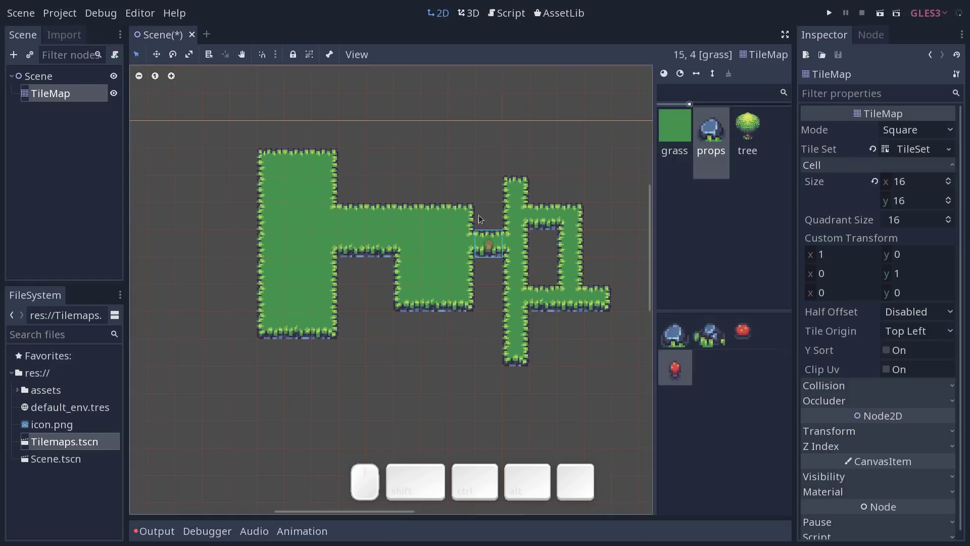
click(428, 151)
click(701, 335)
click(539, 141)
click(681, 330)
click(471, 154)
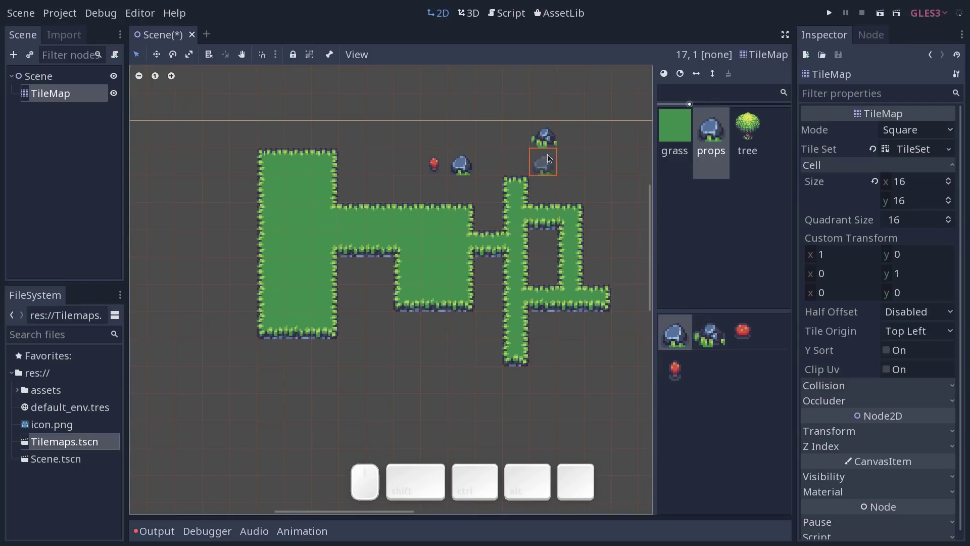
click(437, 171)
click(449, 227)
drag(411, 406, 468, 402)
key(ctrl+z)
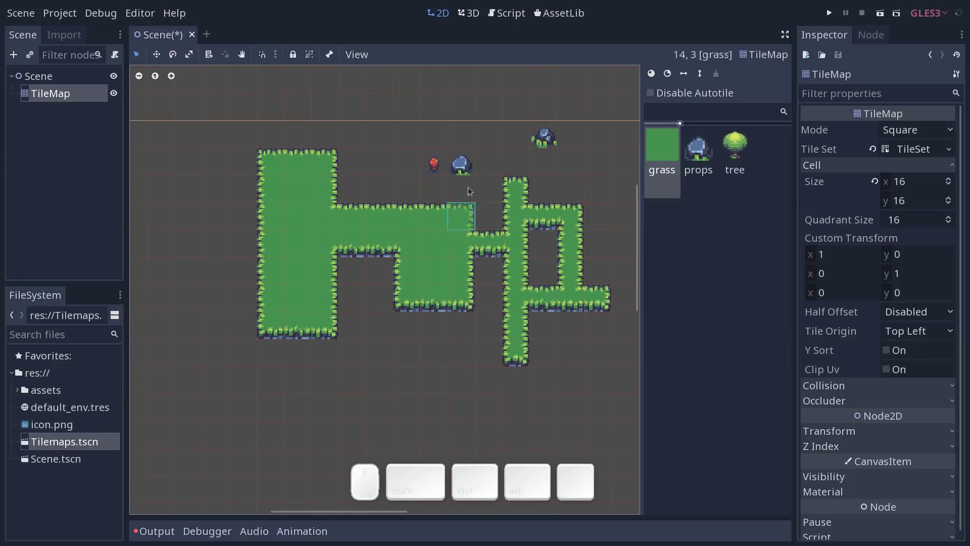
click(441, 172)
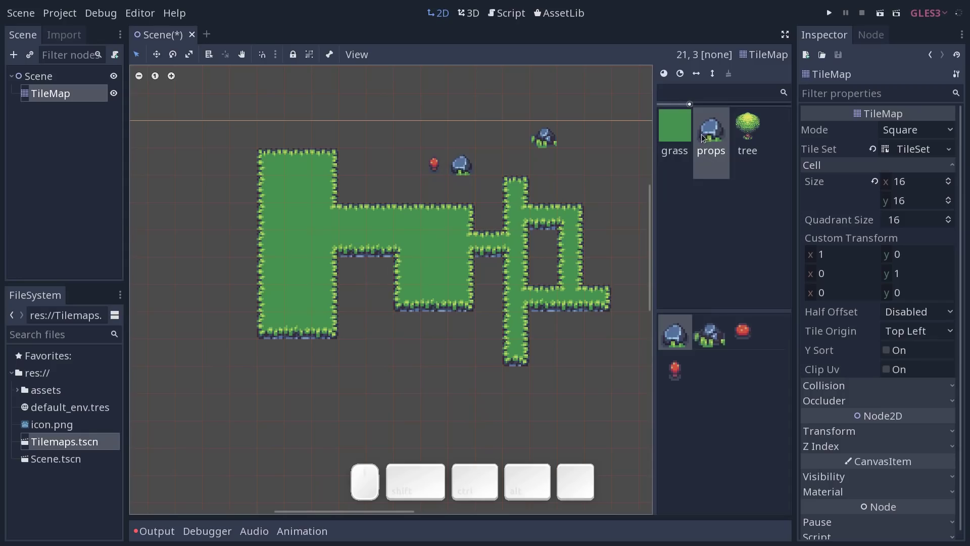
click(678, 336)
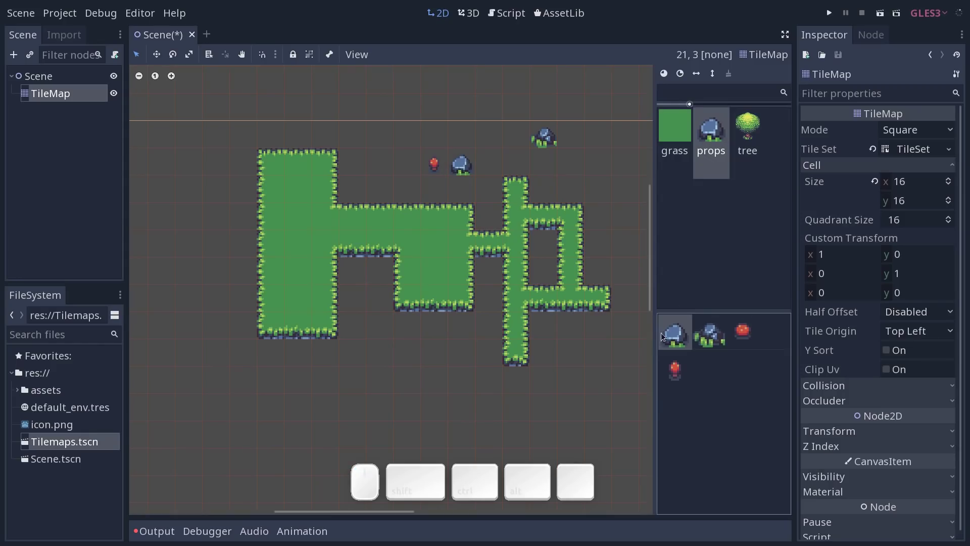
click(437, 163)
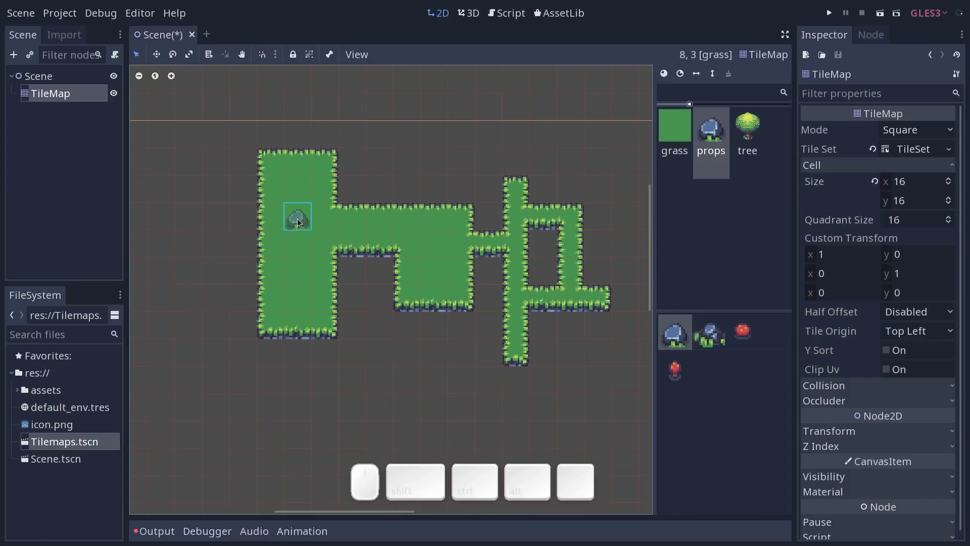
click(305, 194)
click(308, 280)
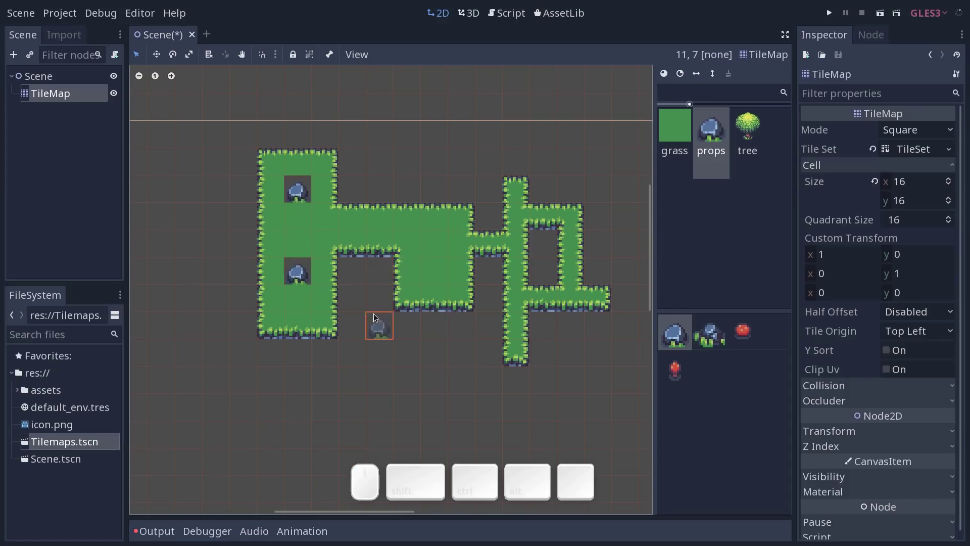
key(ctrl+z)
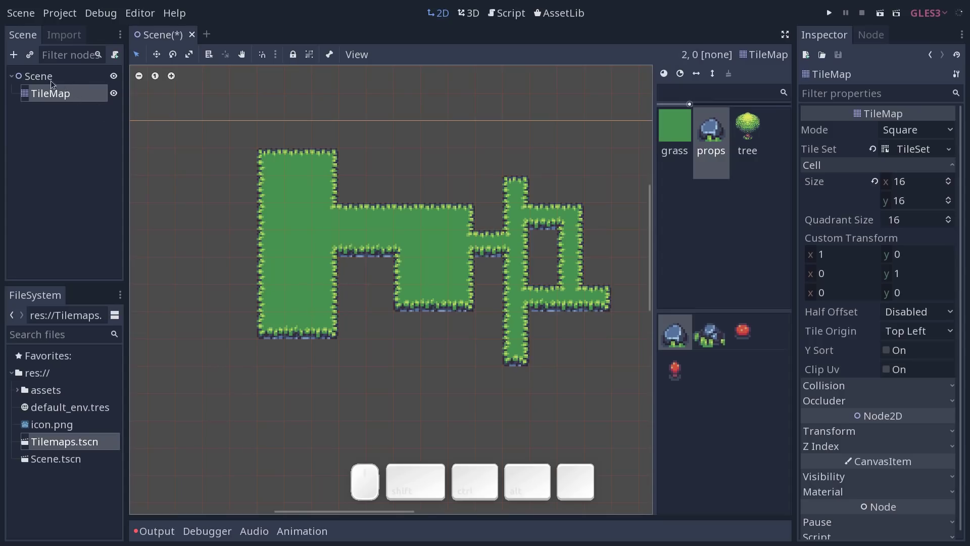
- Add a TileMap child (TileMap2) under the Scene root, then reselect the original TileMap
click(49, 78)
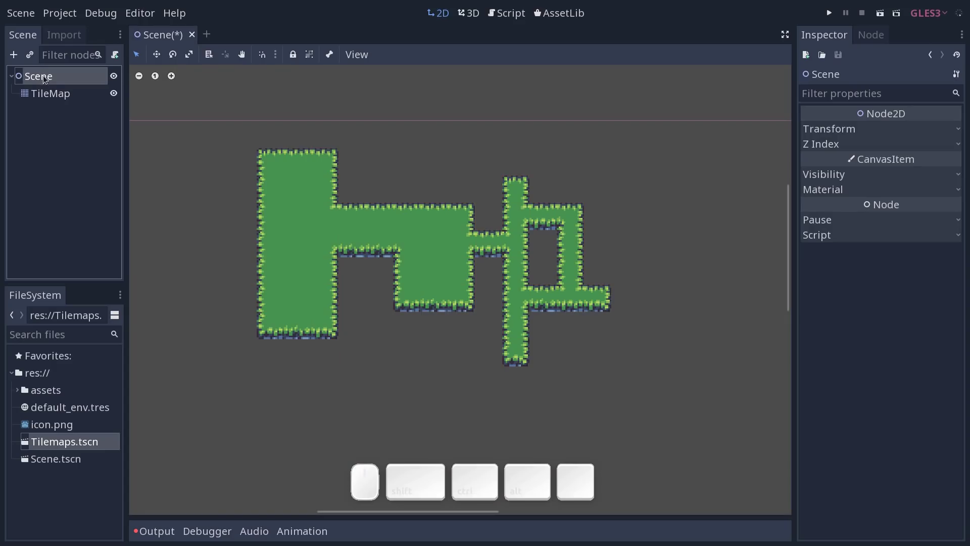
key(ctrl+a)
click(416, 230)
click(563, 440)
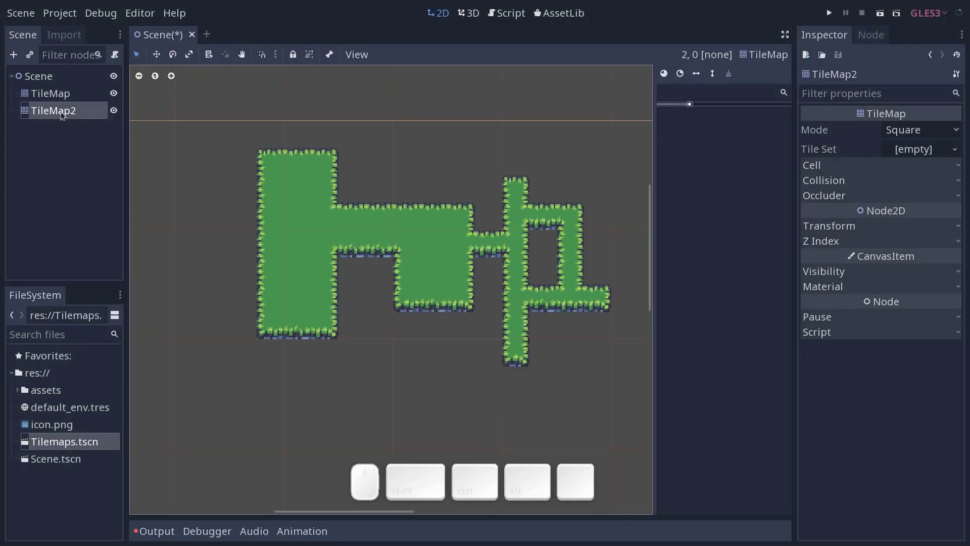
click(68, 110)
click(73, 97)
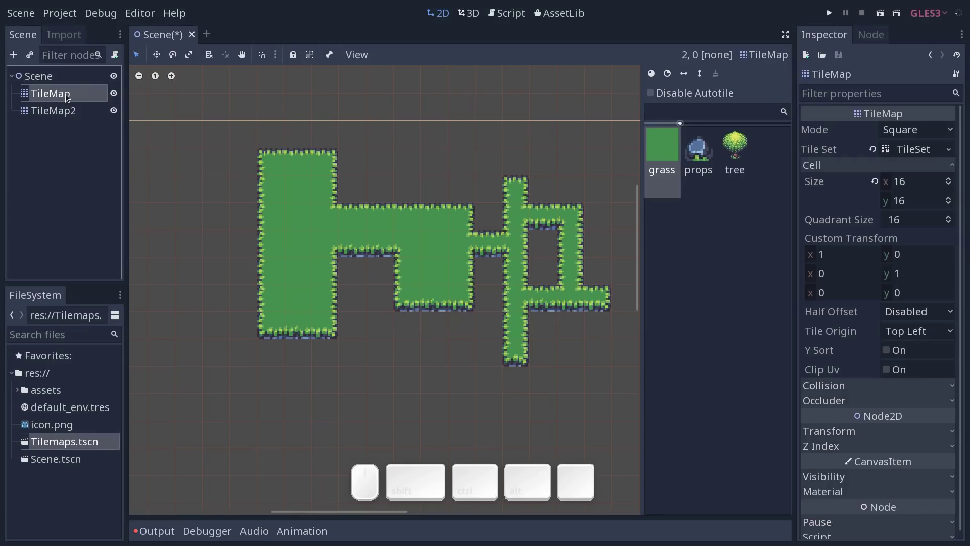
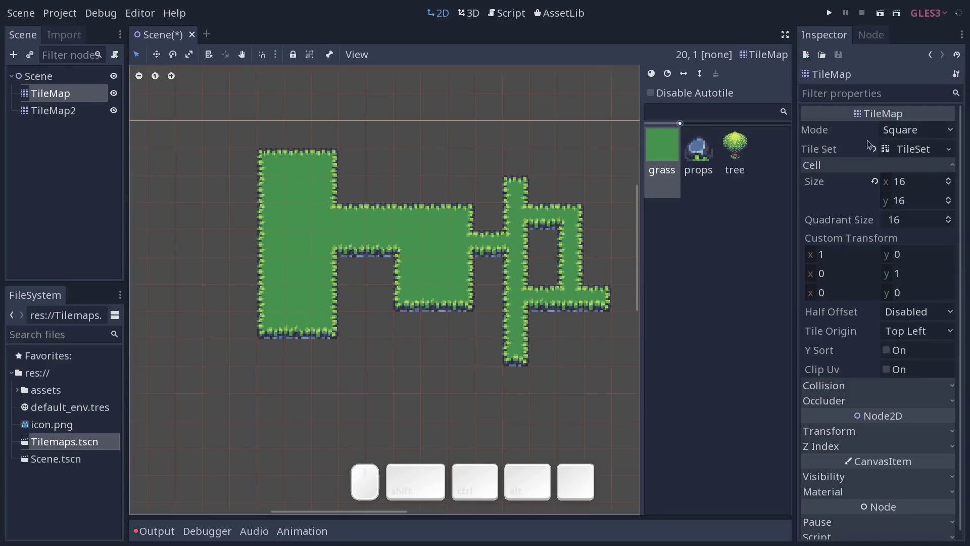
- Copy Params from the first TileMap and Paste Params onto TileMap2
click(63, 116)
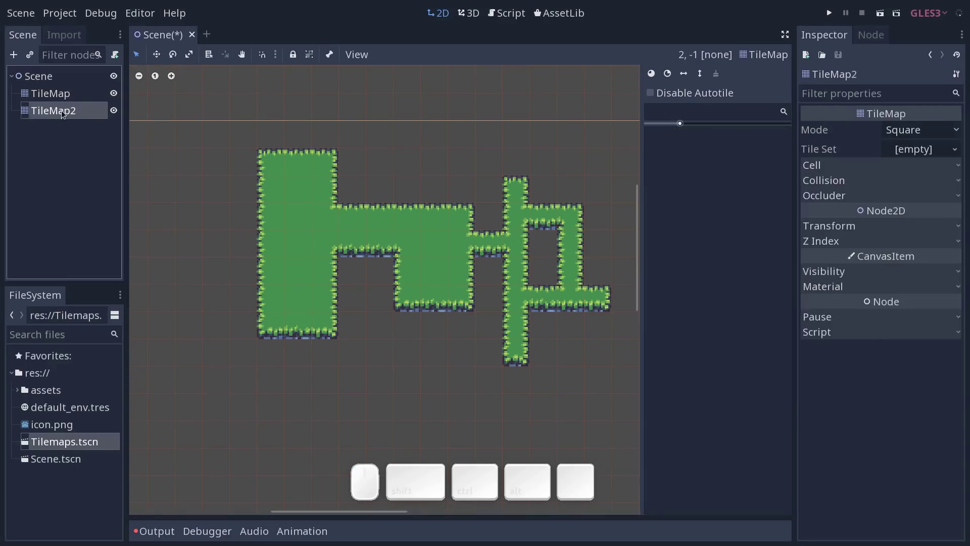
click(962, 79)
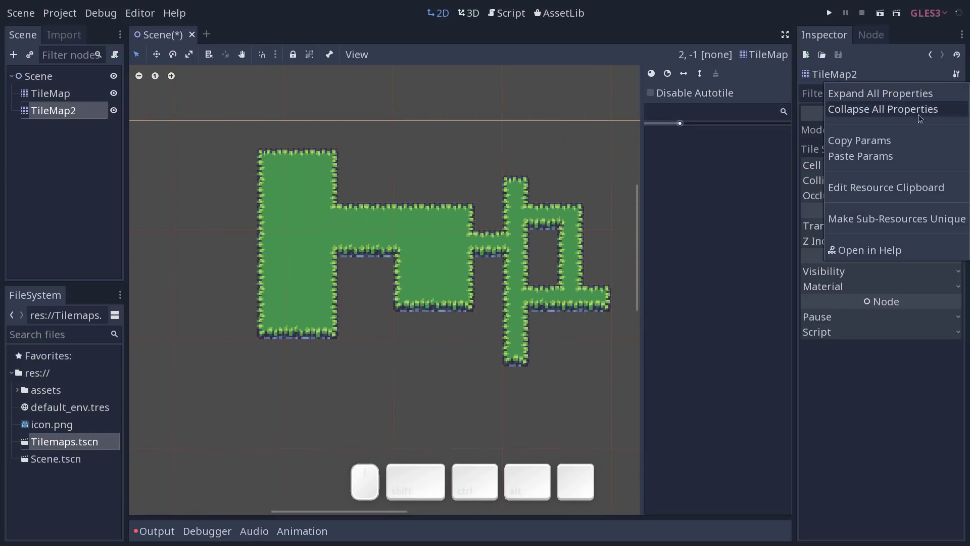
click(900, 156)
click(835, 155)
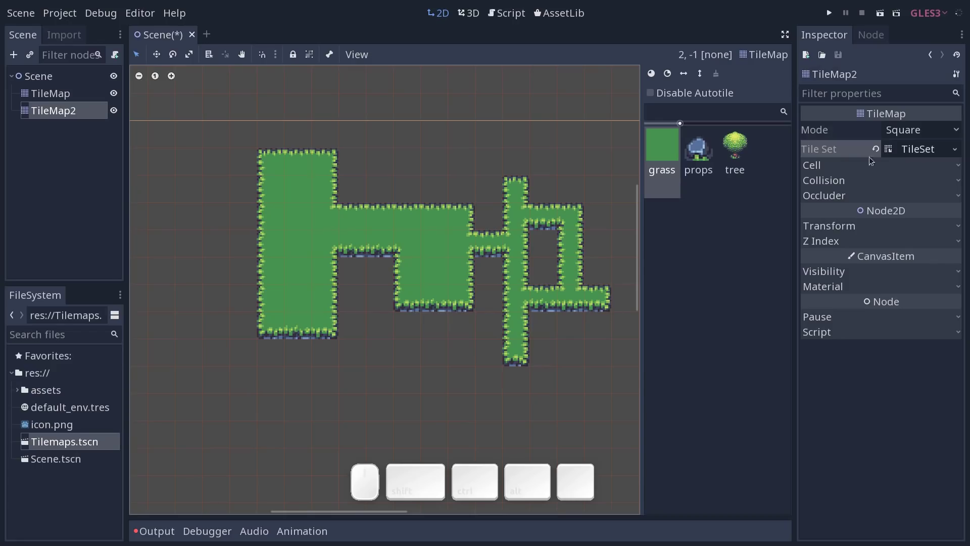
- Check TileMap2's cell size settings and collapse them again
click(851, 169)
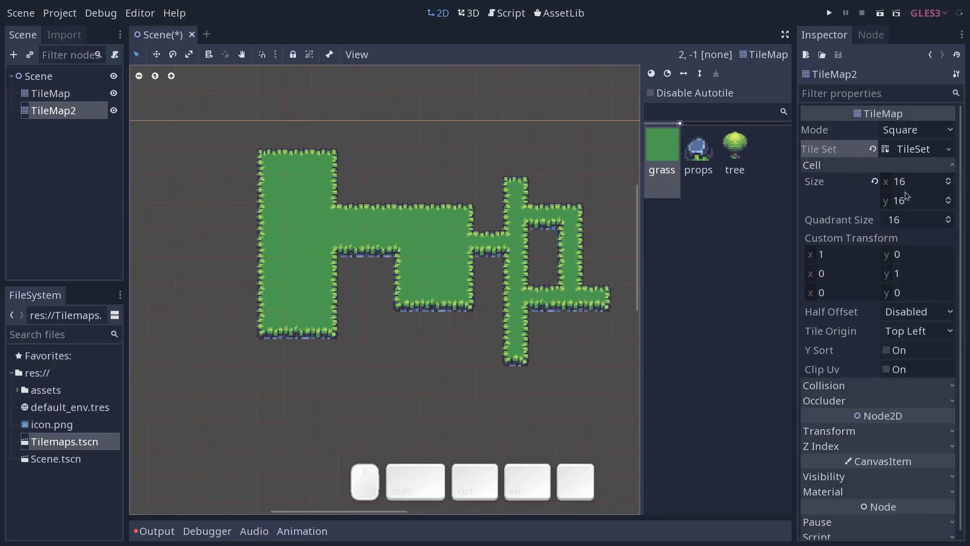
click(858, 169)
click(47, 98)
click(55, 112)
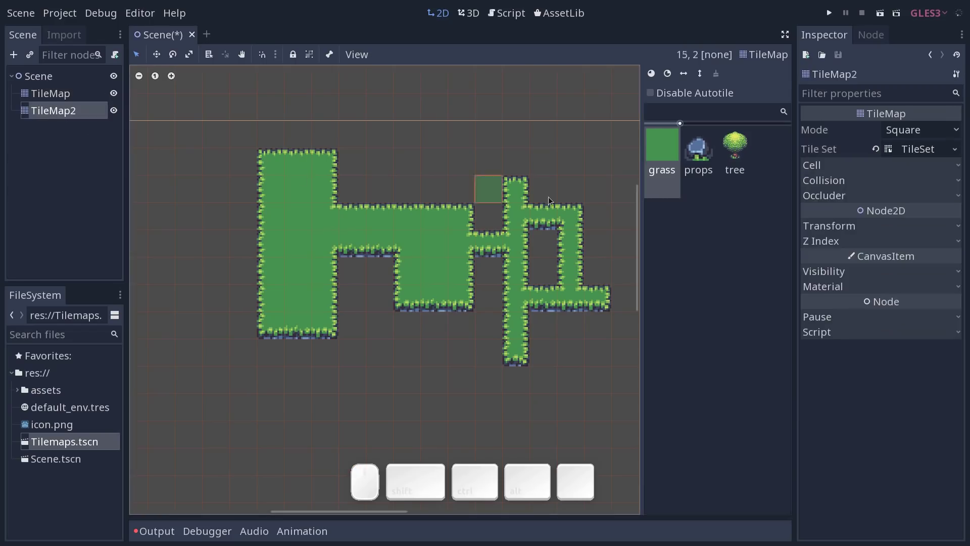
- With props selected, place rocks on the top-left and lower-left grass and a red mushroom in the middle
click(706, 158)
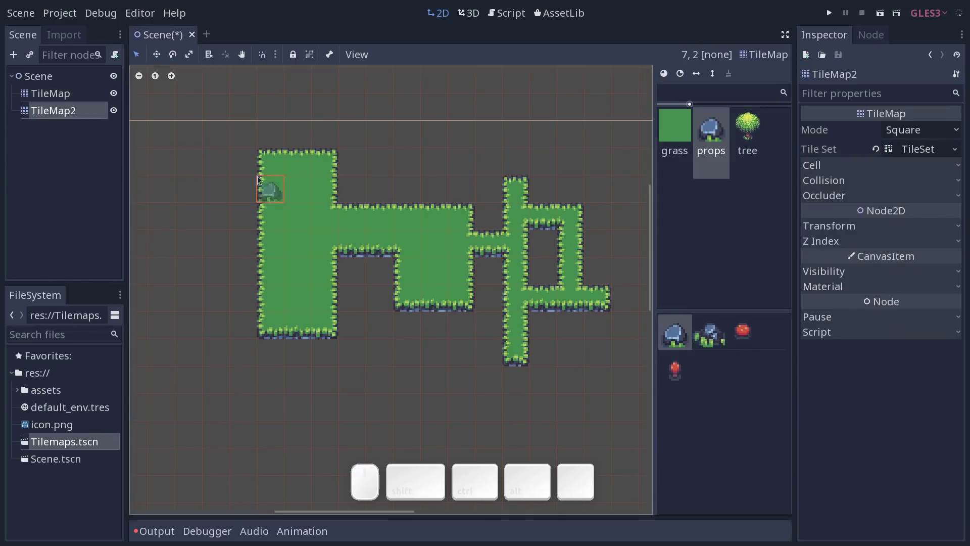
click(297, 192)
click(309, 304)
click(747, 336)
click(443, 254)
middle_click(577, 303)
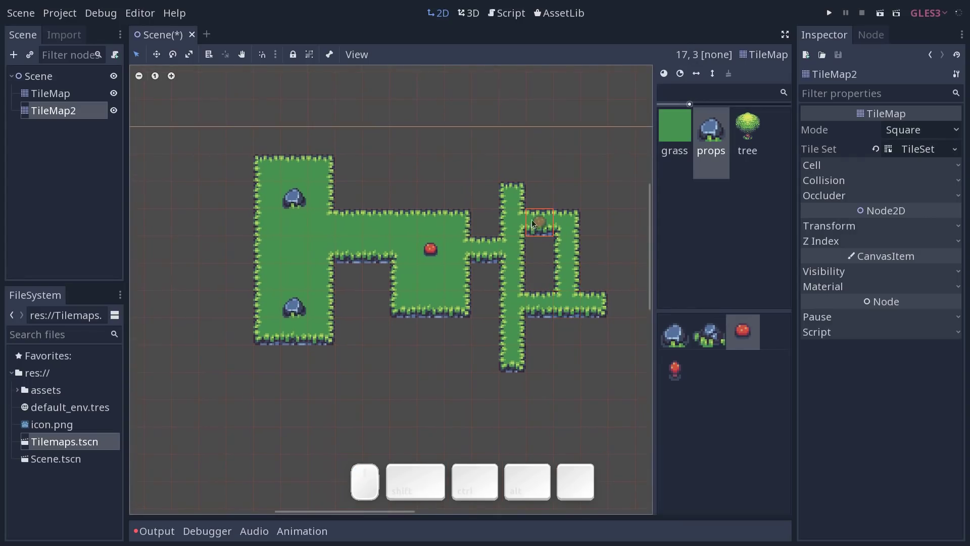
click(755, 131)
click(225, 178)
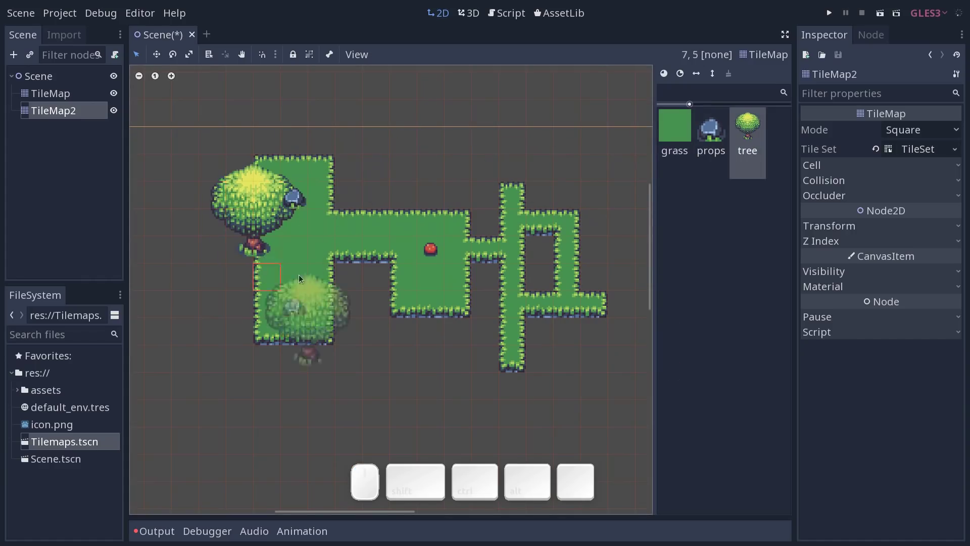
key(ctrl+z)
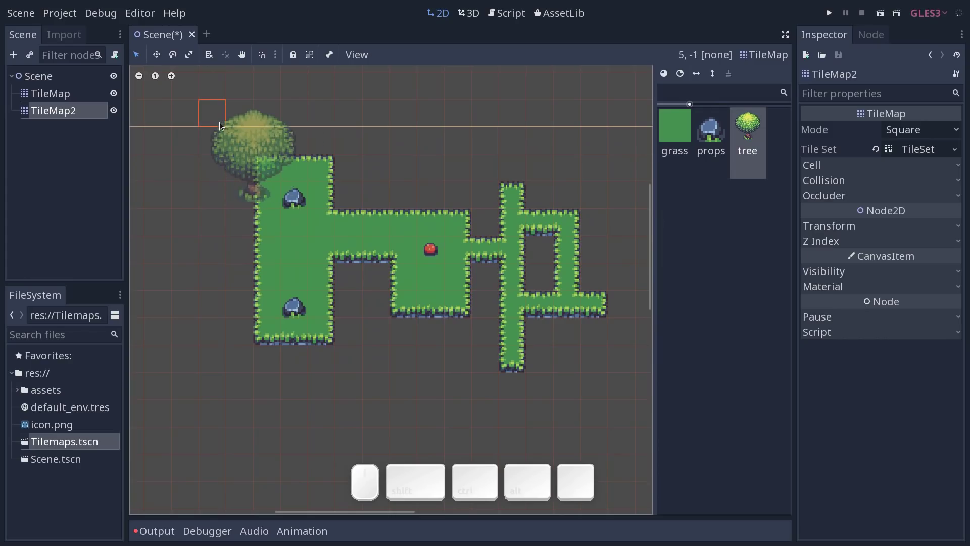
click(224, 124)
key(ctrl+z)
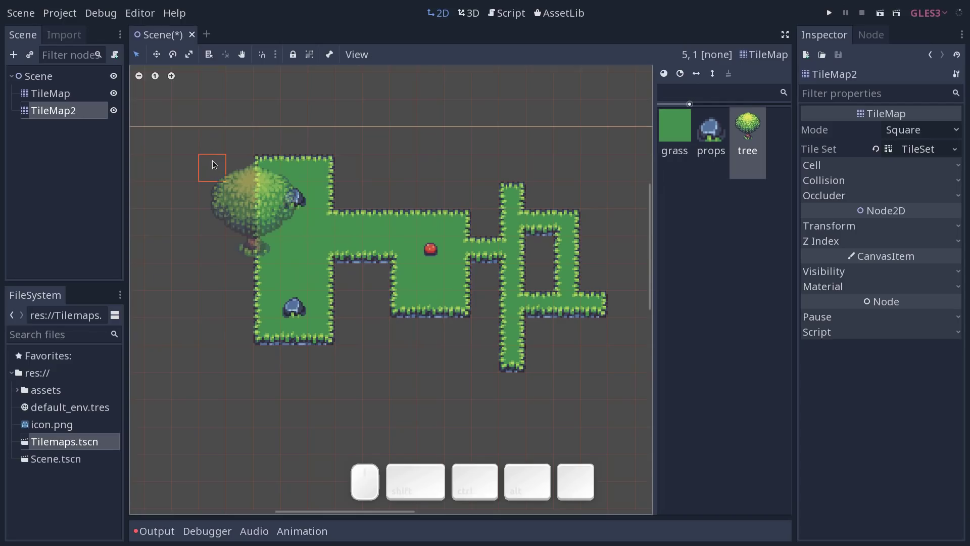
click(216, 166)
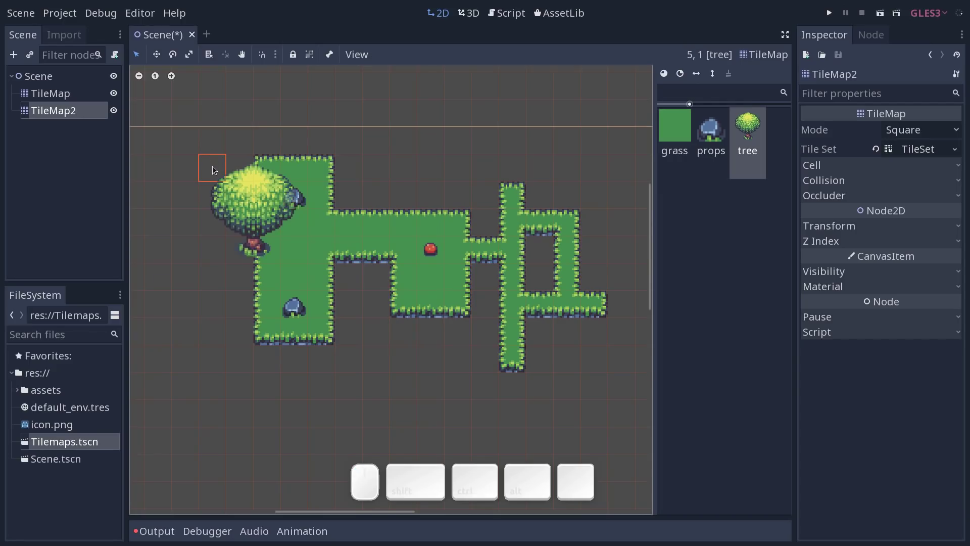
key(ctrl+z)
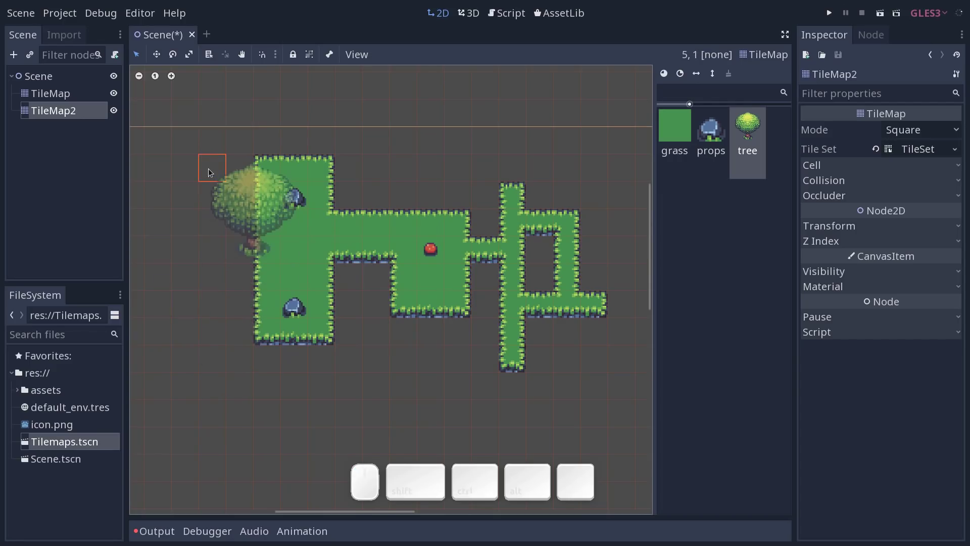
click(215, 173)
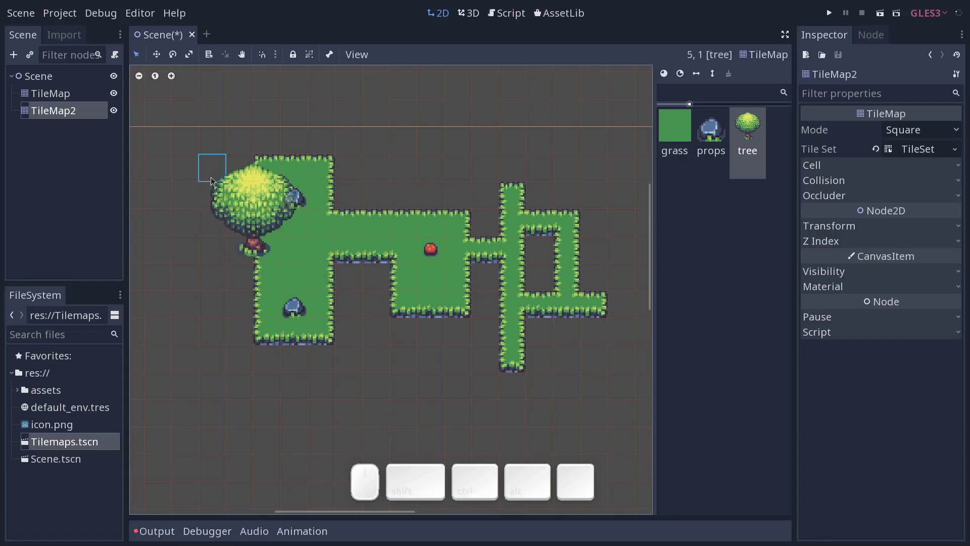
key(ctrl+z)
click(271, 303)
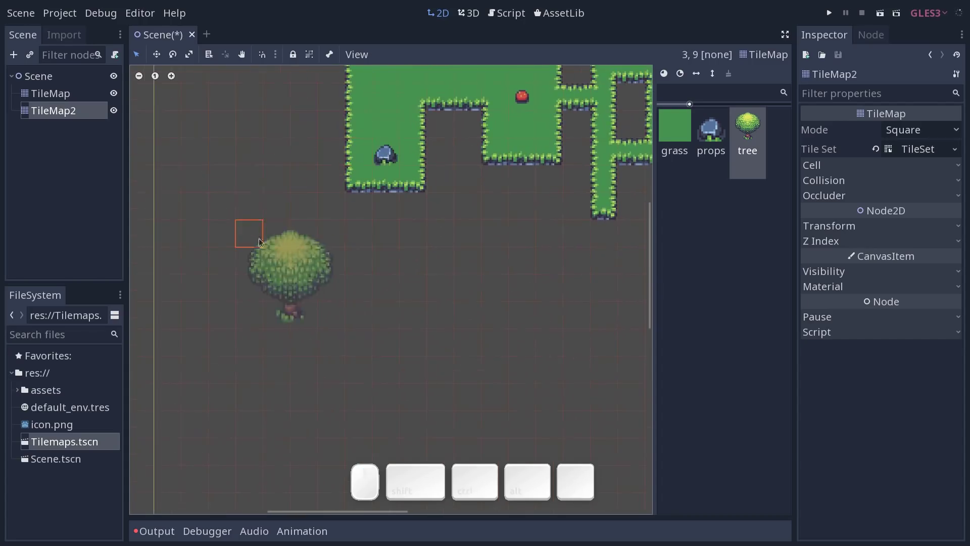
click(242, 204)
click(283, 254)
click(321, 237)
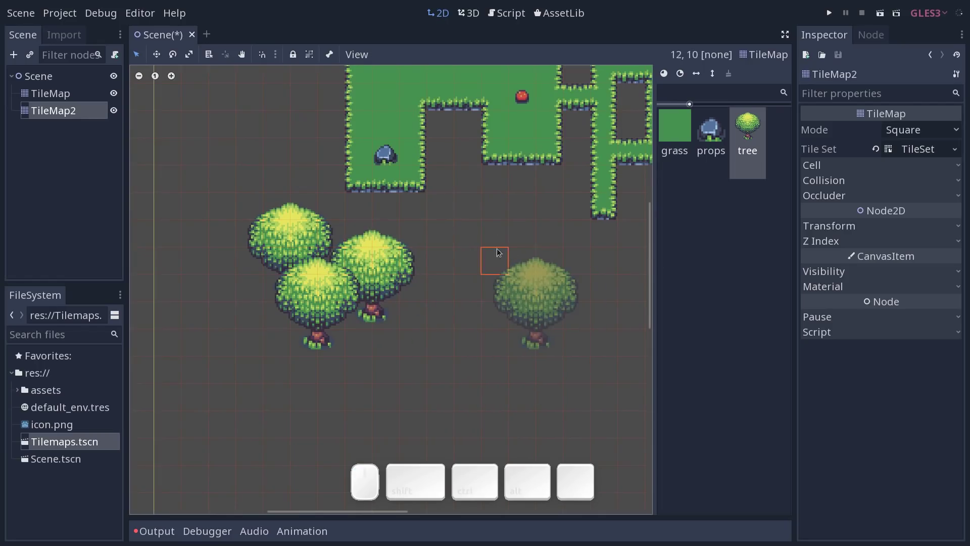
click(507, 234)
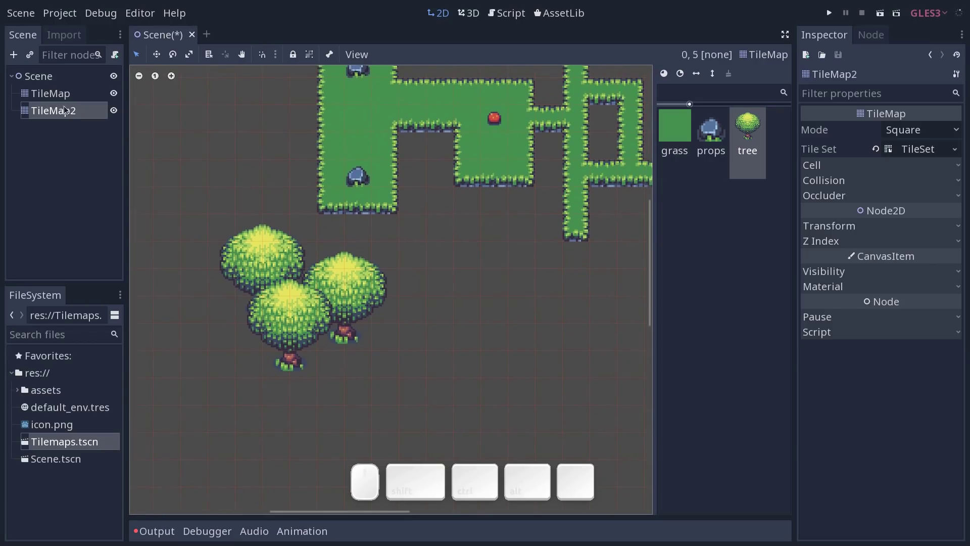
click(390, 172)
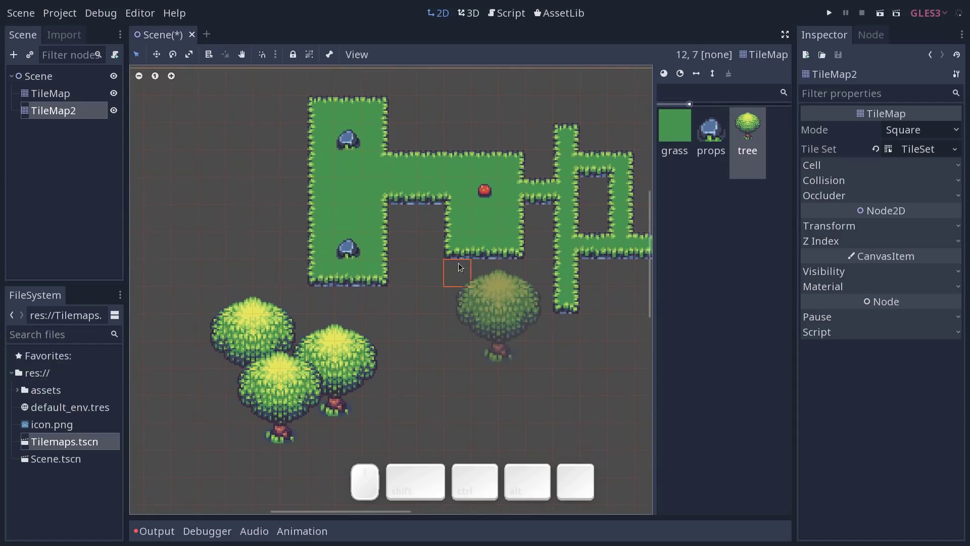
key(ctrl+z)
- Select TileMap2 in the Scene dock and open its Tile Set property in the TileSet editor
click(78, 101)
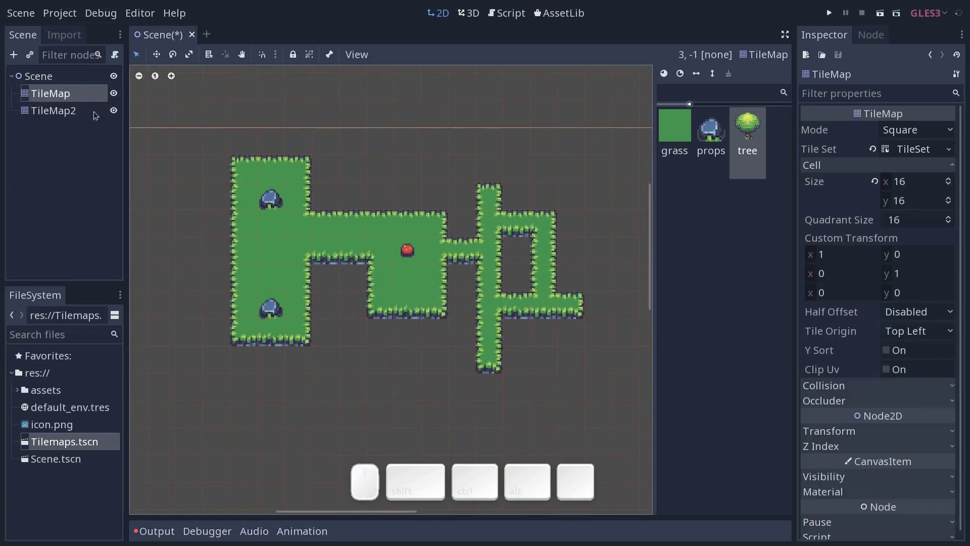
click(64, 115)
click(71, 97)
click(69, 117)
drag(75, 96, 79, 118)
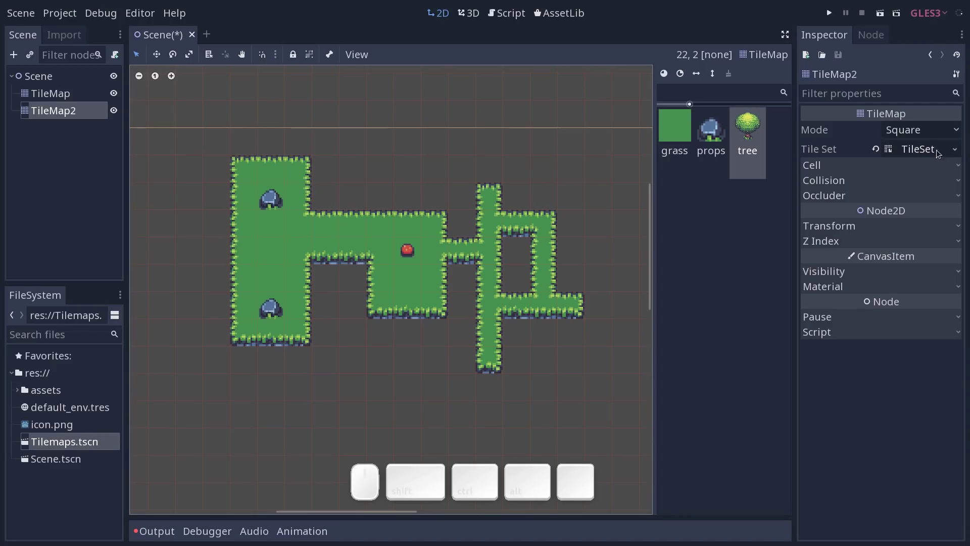
click(922, 151)
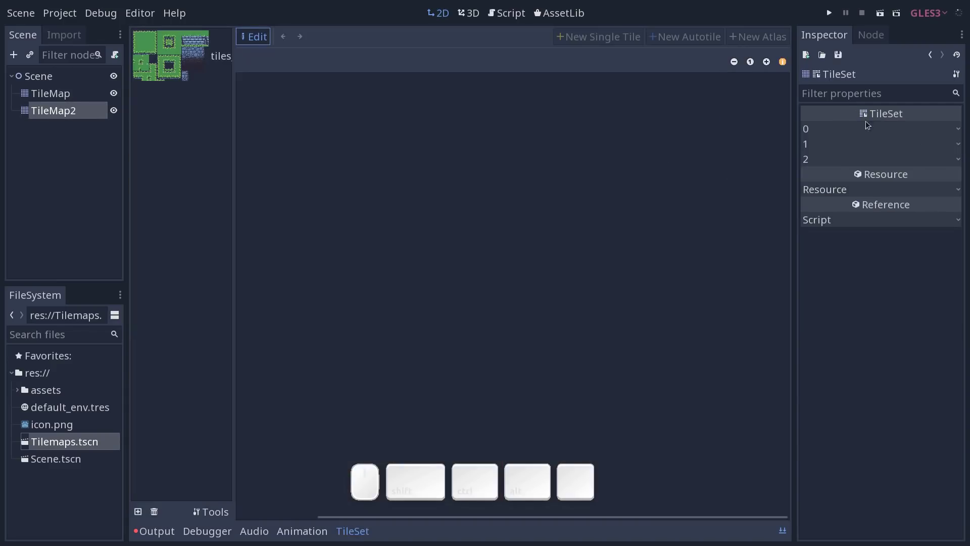
- Save the TileSet via Save As… as buch_tileset.tres in res:// and select it in FileSystem
click(843, 59)
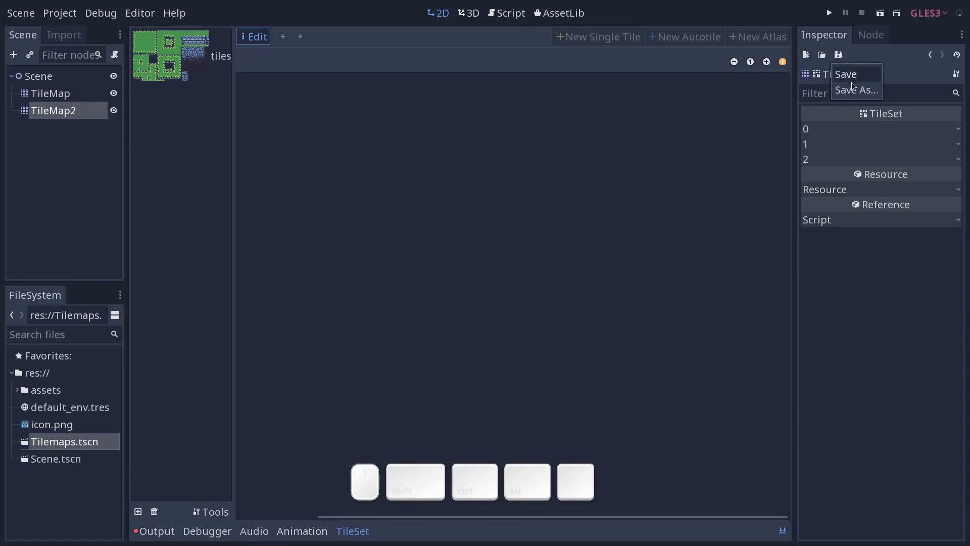
click(859, 92)
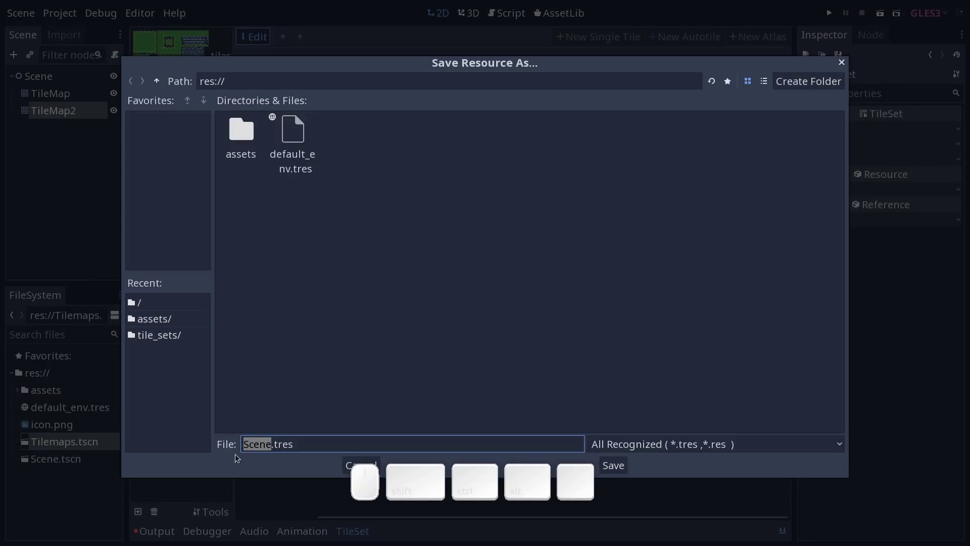
key(BackSpace)
key(BackSpace)
key(shift+-)
key(Return)
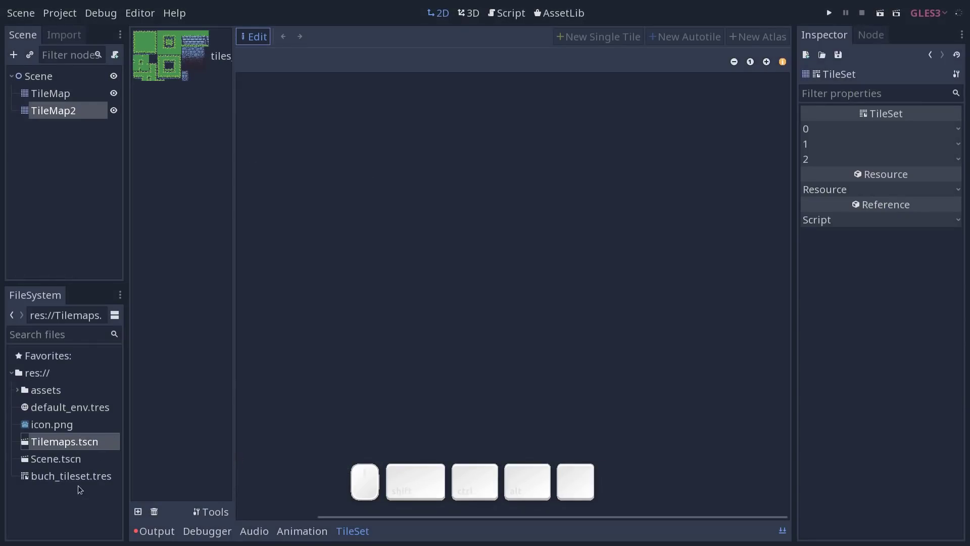
click(77, 482)
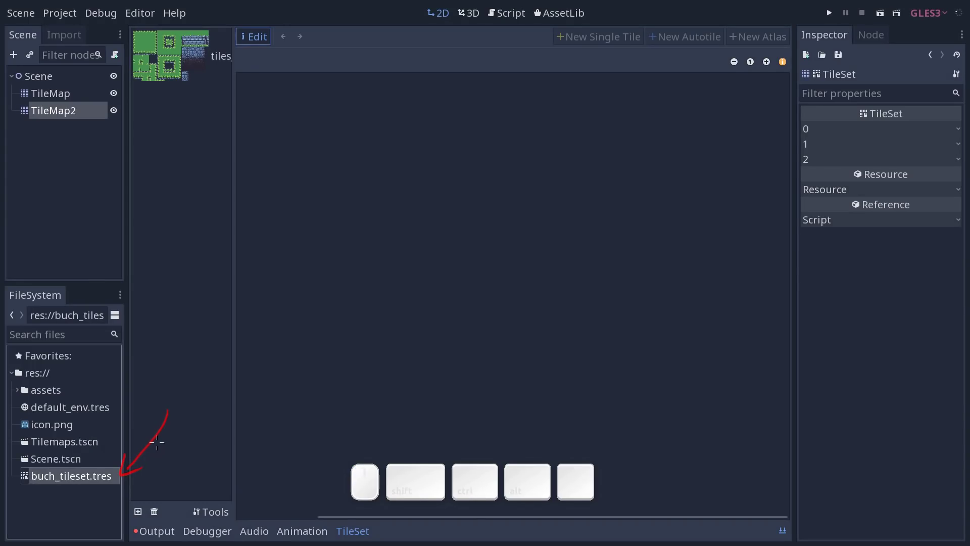
key(shift+F9)
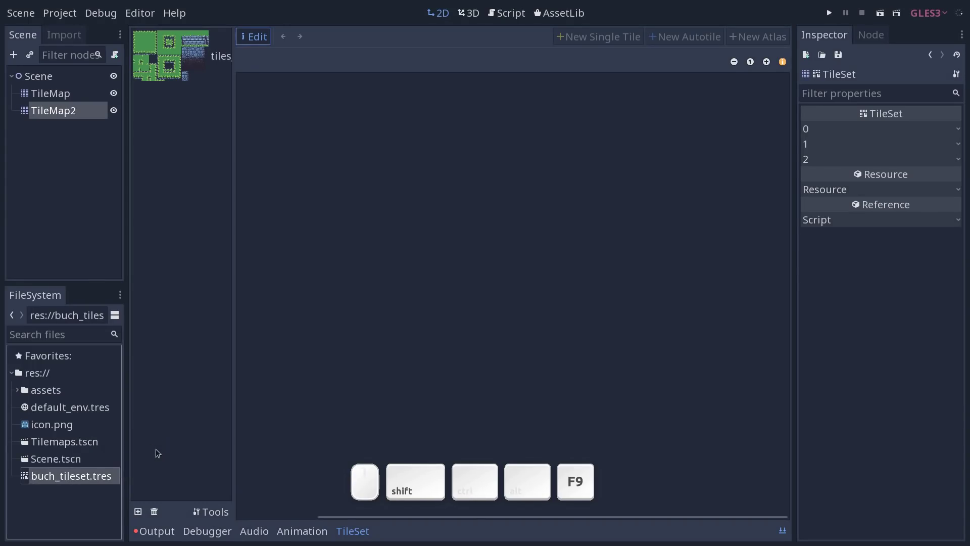
- Show the tiles texture in the TileSet editor and zoom and pan around the atlas
click(459, 189)
click(748, 184)
click(729, 312)
drag(611, 239, 560, 221)
click(739, 84)
click(766, 86)
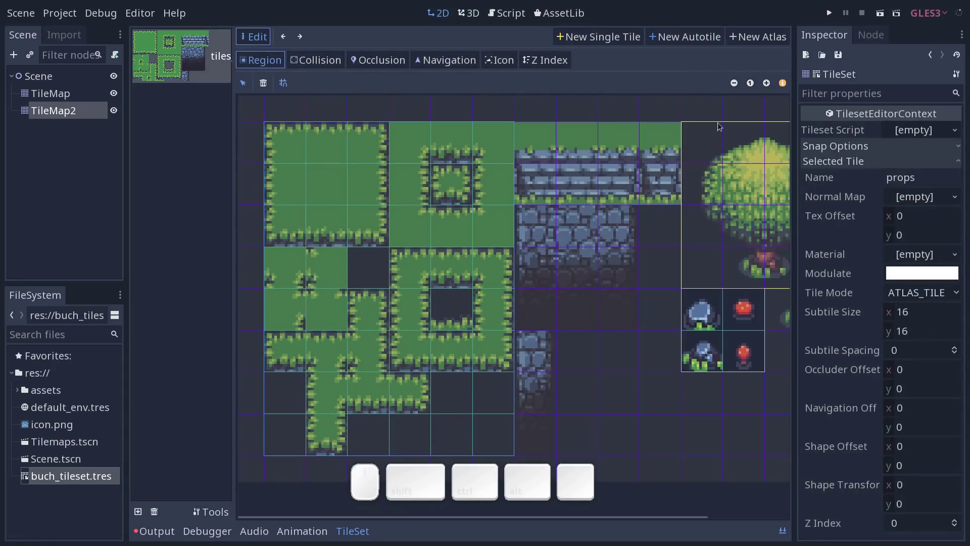
drag(612, 189, 636, 198)
click(636, 198)
middle_click(536, 185)
drag(556, 215, 763, 157)
click(768, 88)
click(737, 85)
- Pan across the sheet toward the tree and props tiles, undoing a stray edit
click(613, 205)
drag(578, 202, 617, 183)
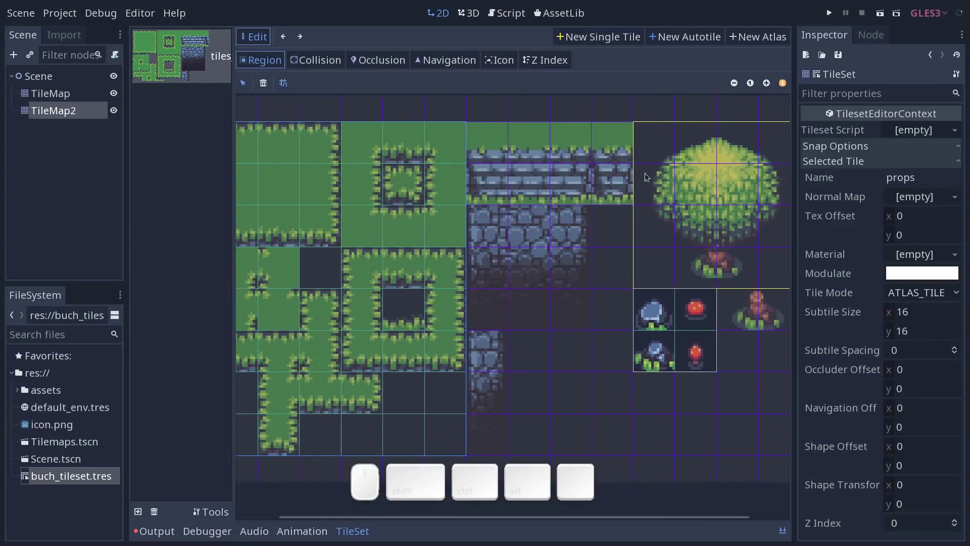
click(639, 178)
drag(594, 183, 678, 183)
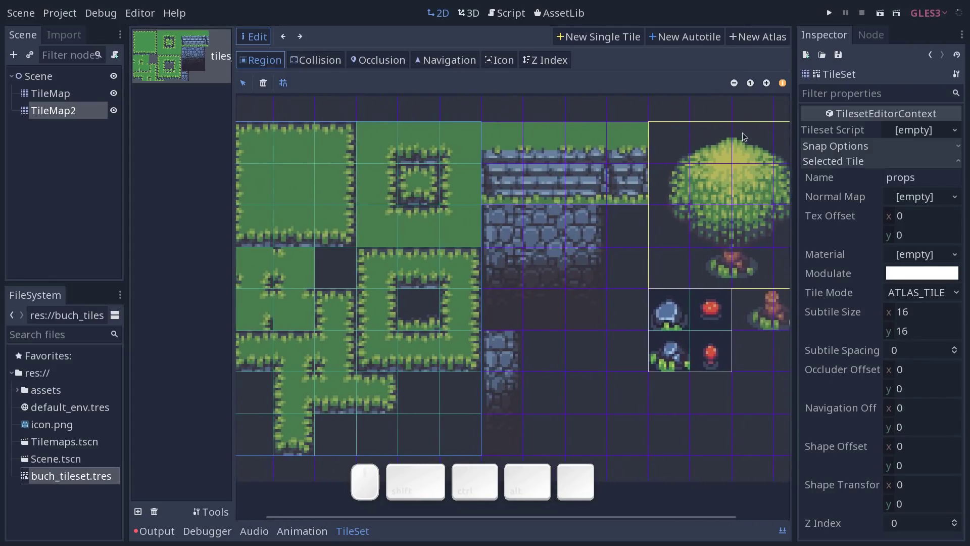
click(607, 246)
drag(488, 250, 726, 257)
click(725, 256)
middle_click(602, 239)
middle_click(587, 240)
click(489, 236)
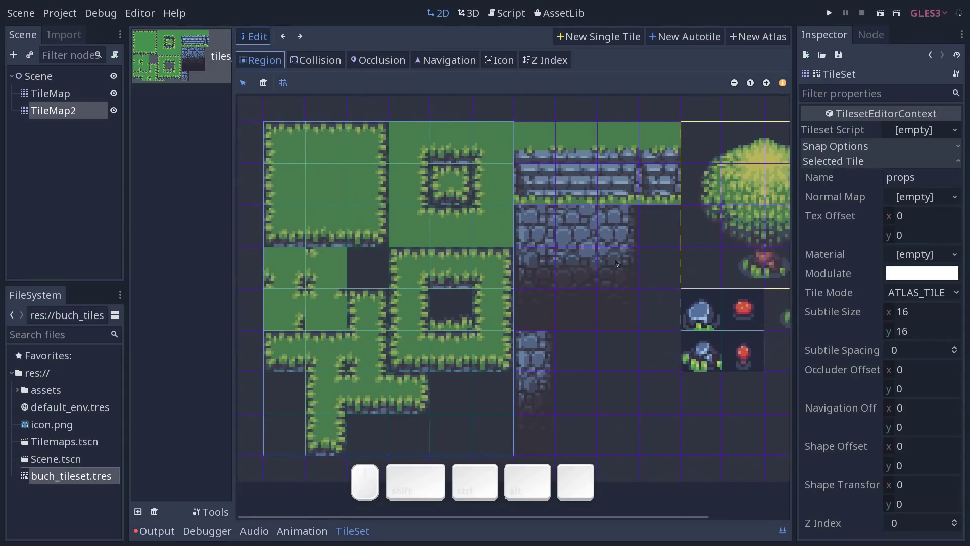
click(646, 278)
click(642, 272)
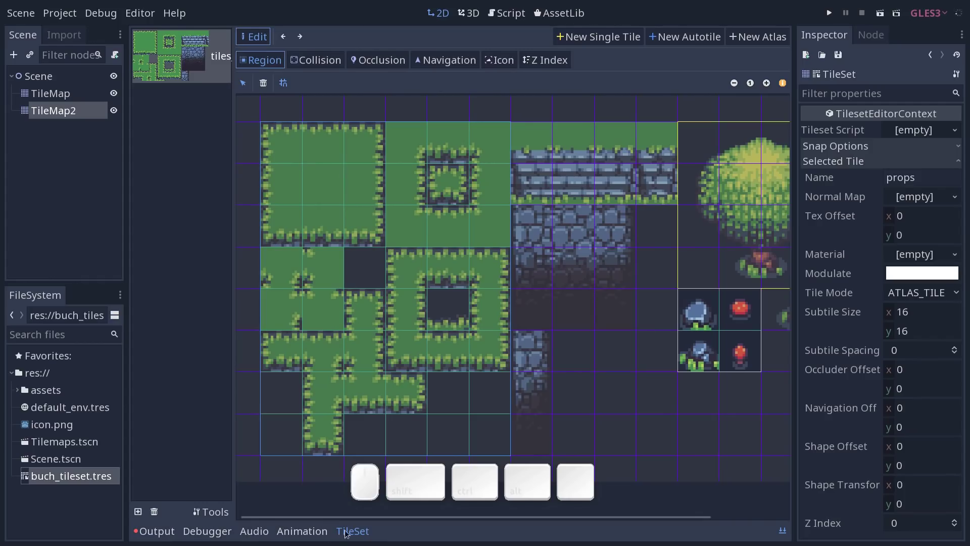
click(575, 301)
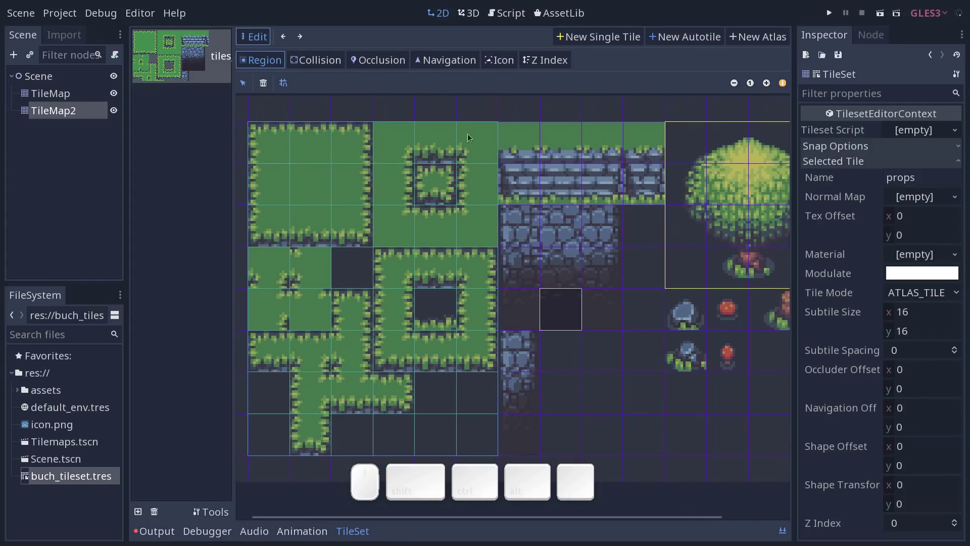
key(ctrl+z)
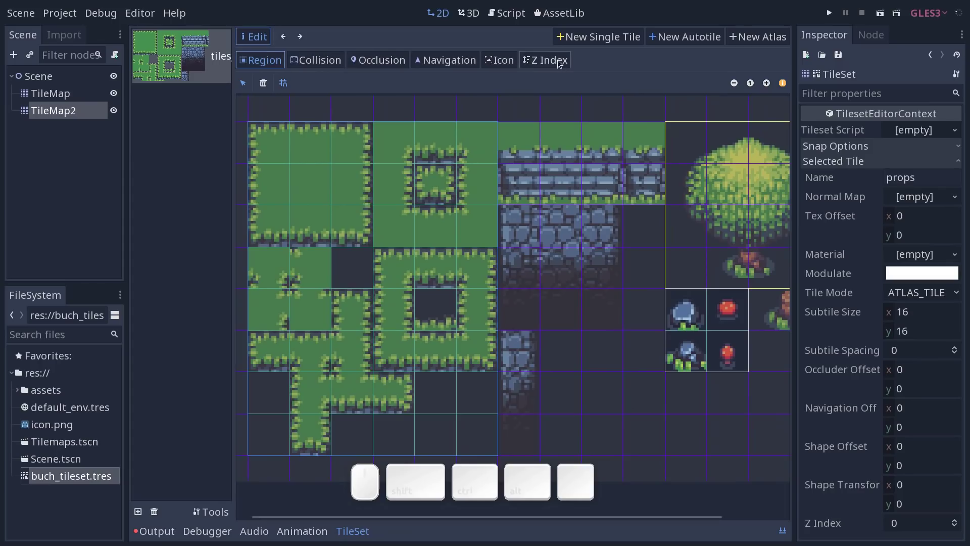
- Select the tree then the props tile and confirm the props Subtile Size is 16 by 16
click(740, 187)
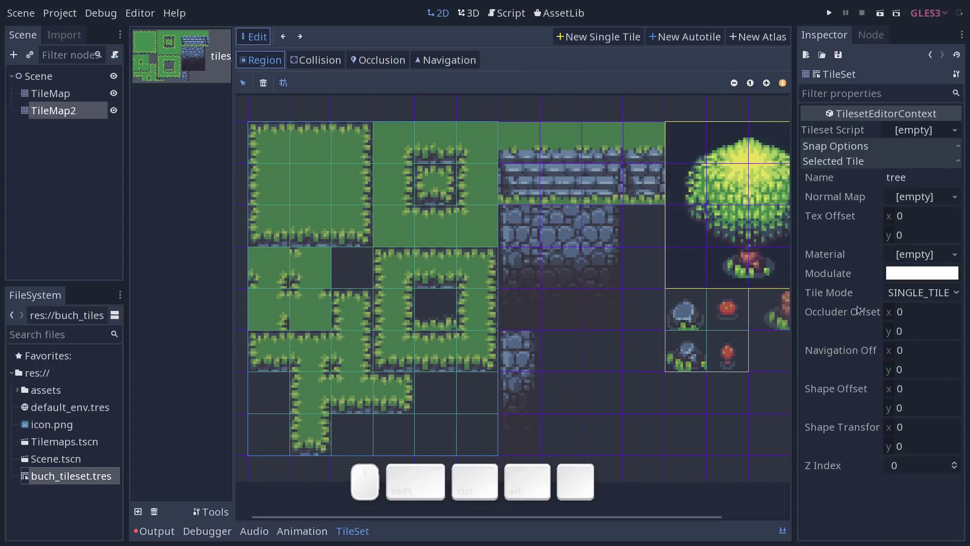
click(685, 338)
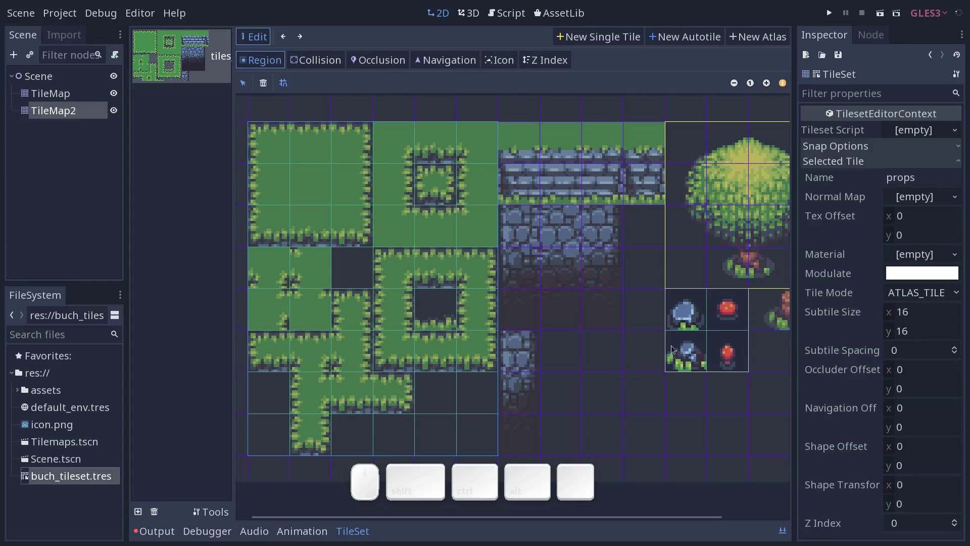
drag(746, 402, 658, 384)
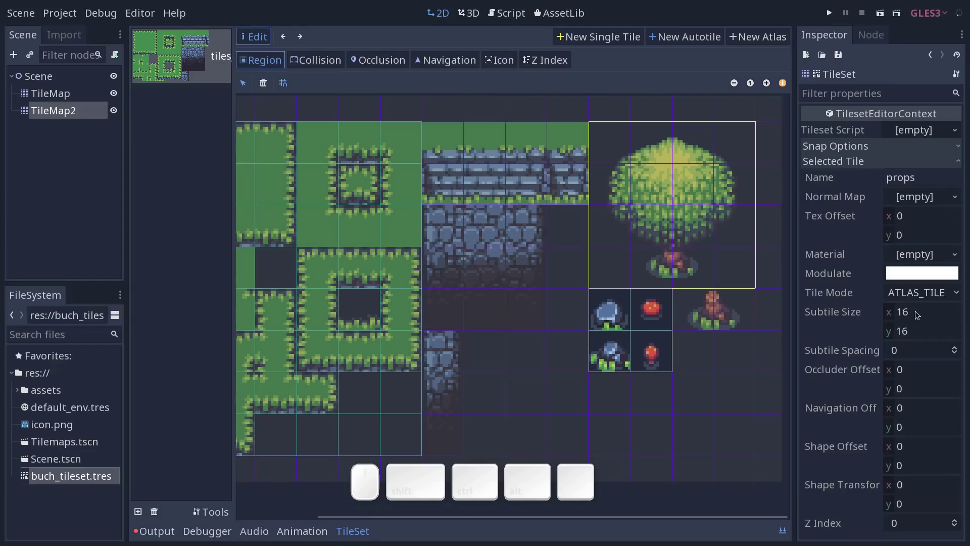
click(921, 314)
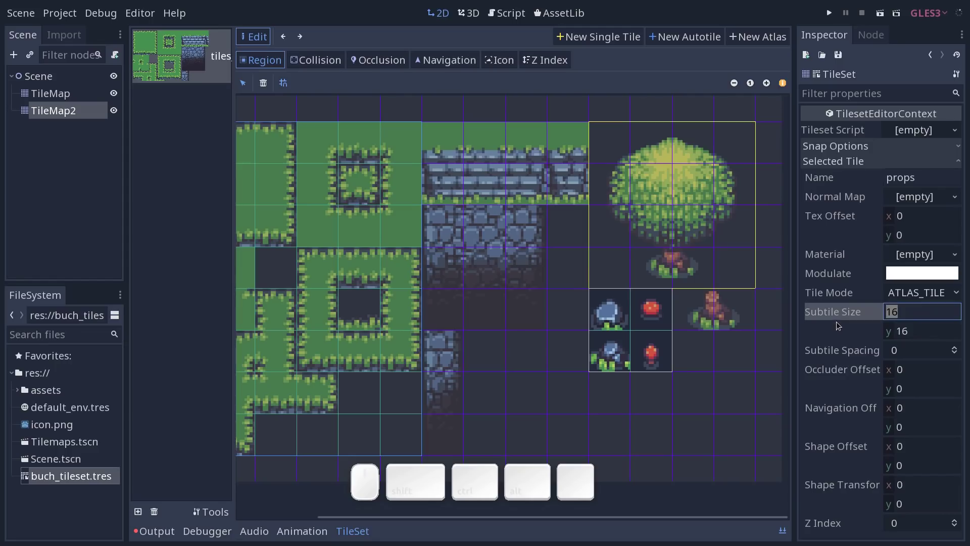
click(838, 329)
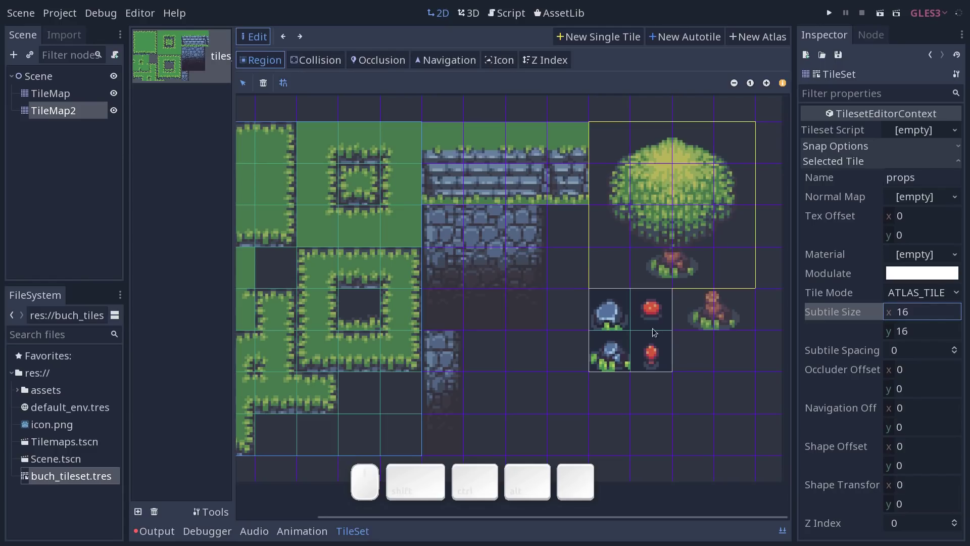
click(861, 134)
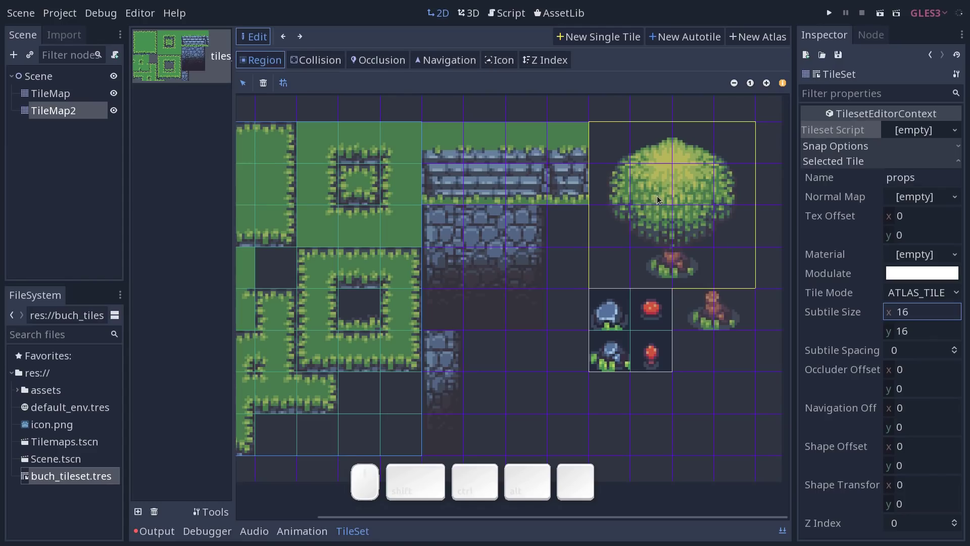
drag(626, 209, 671, 205)
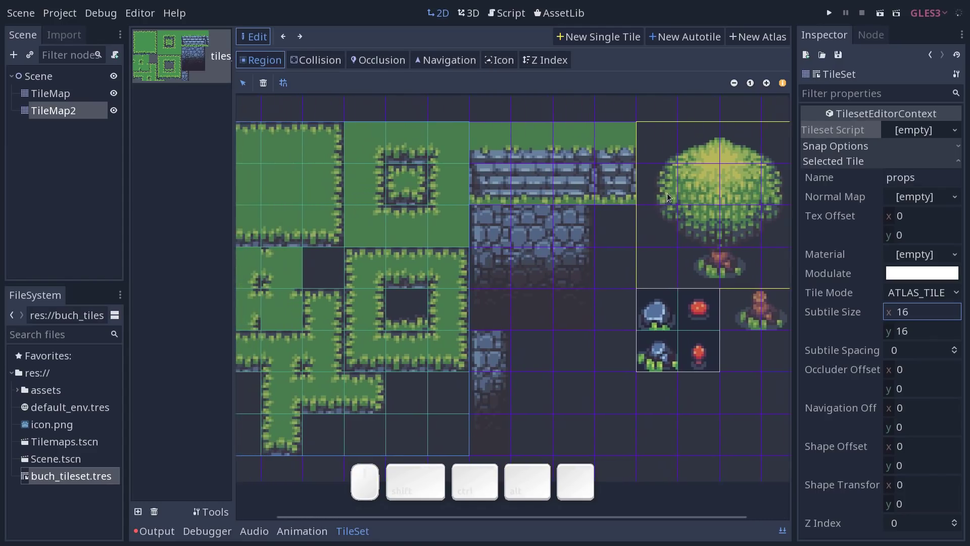